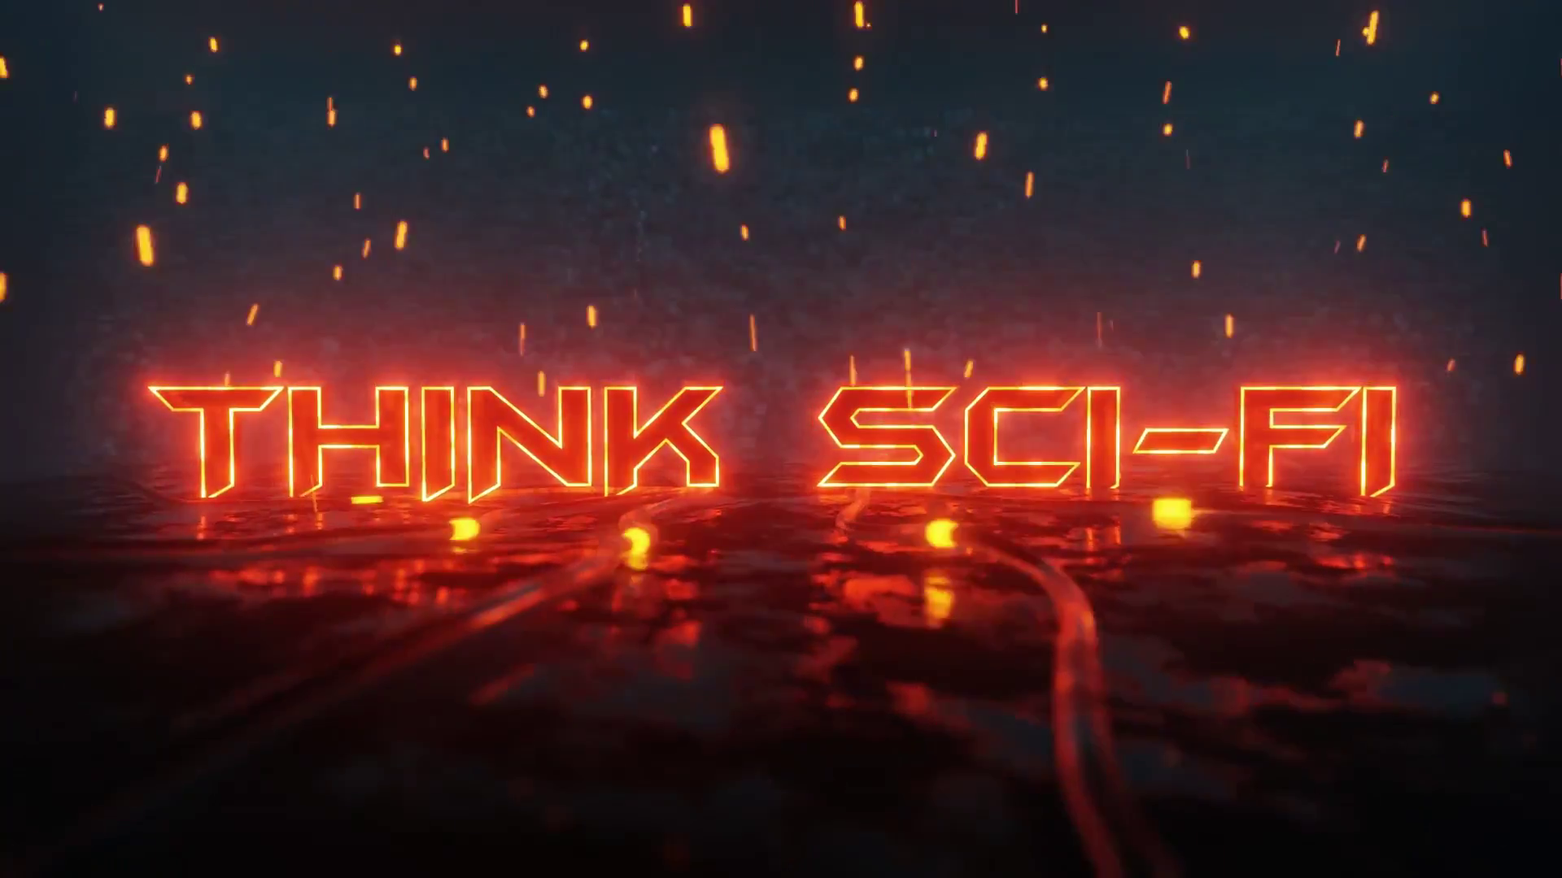
- Delete the default cube, leaving only the camera, and bring in the head asset
left_click(621, 428)
key("x")
key("shift+a")
left_click_drag(50, 56, 131, 341)
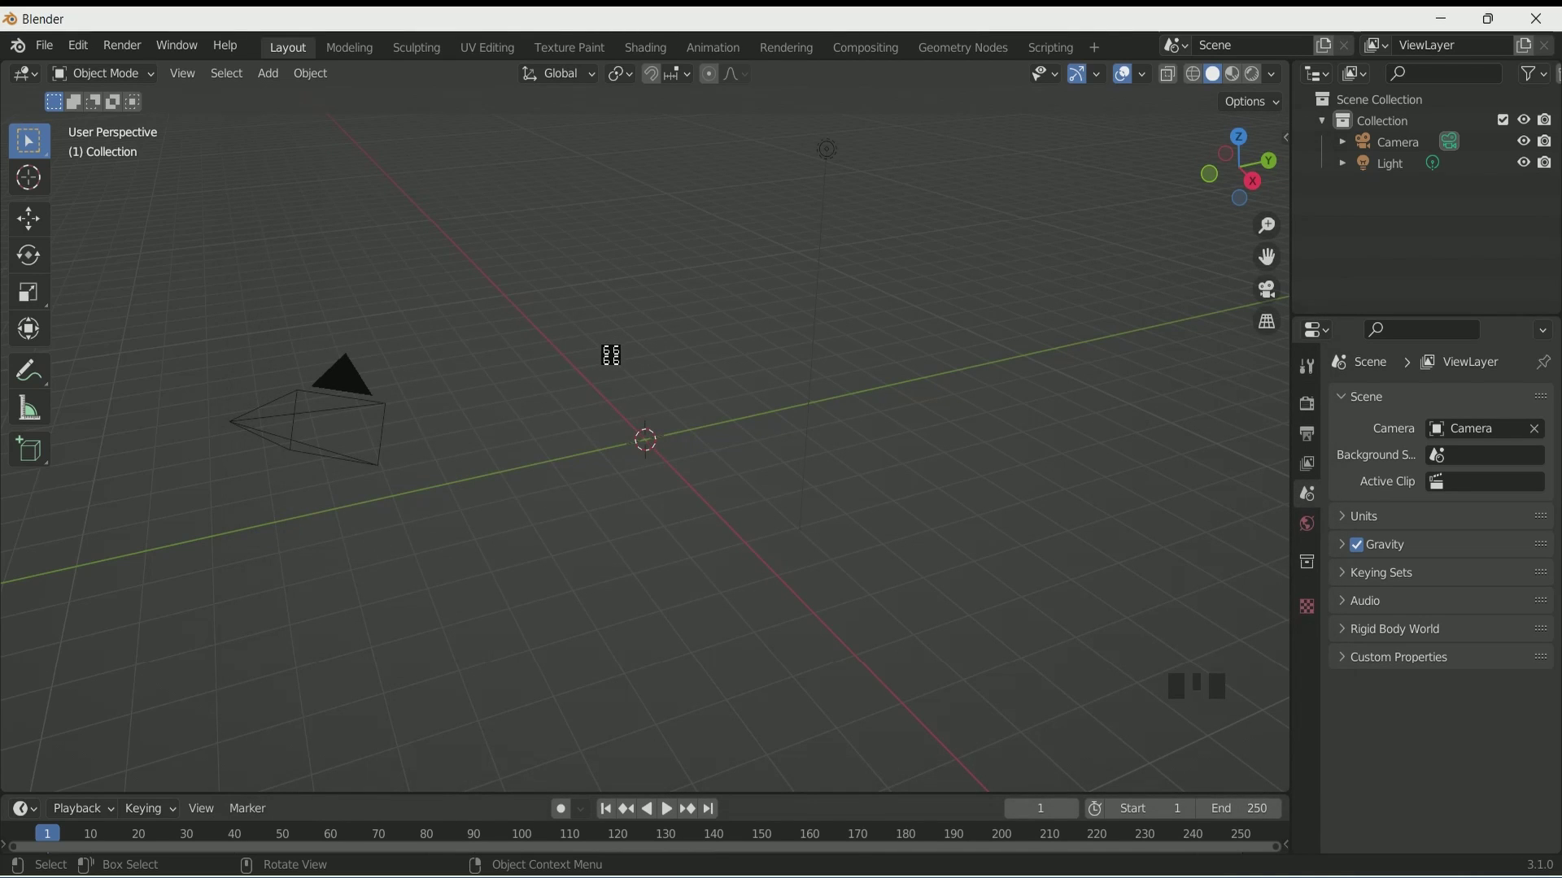
- Select the imported FemaleHead in the Outliner and make it the active object
scroll("down", 3)
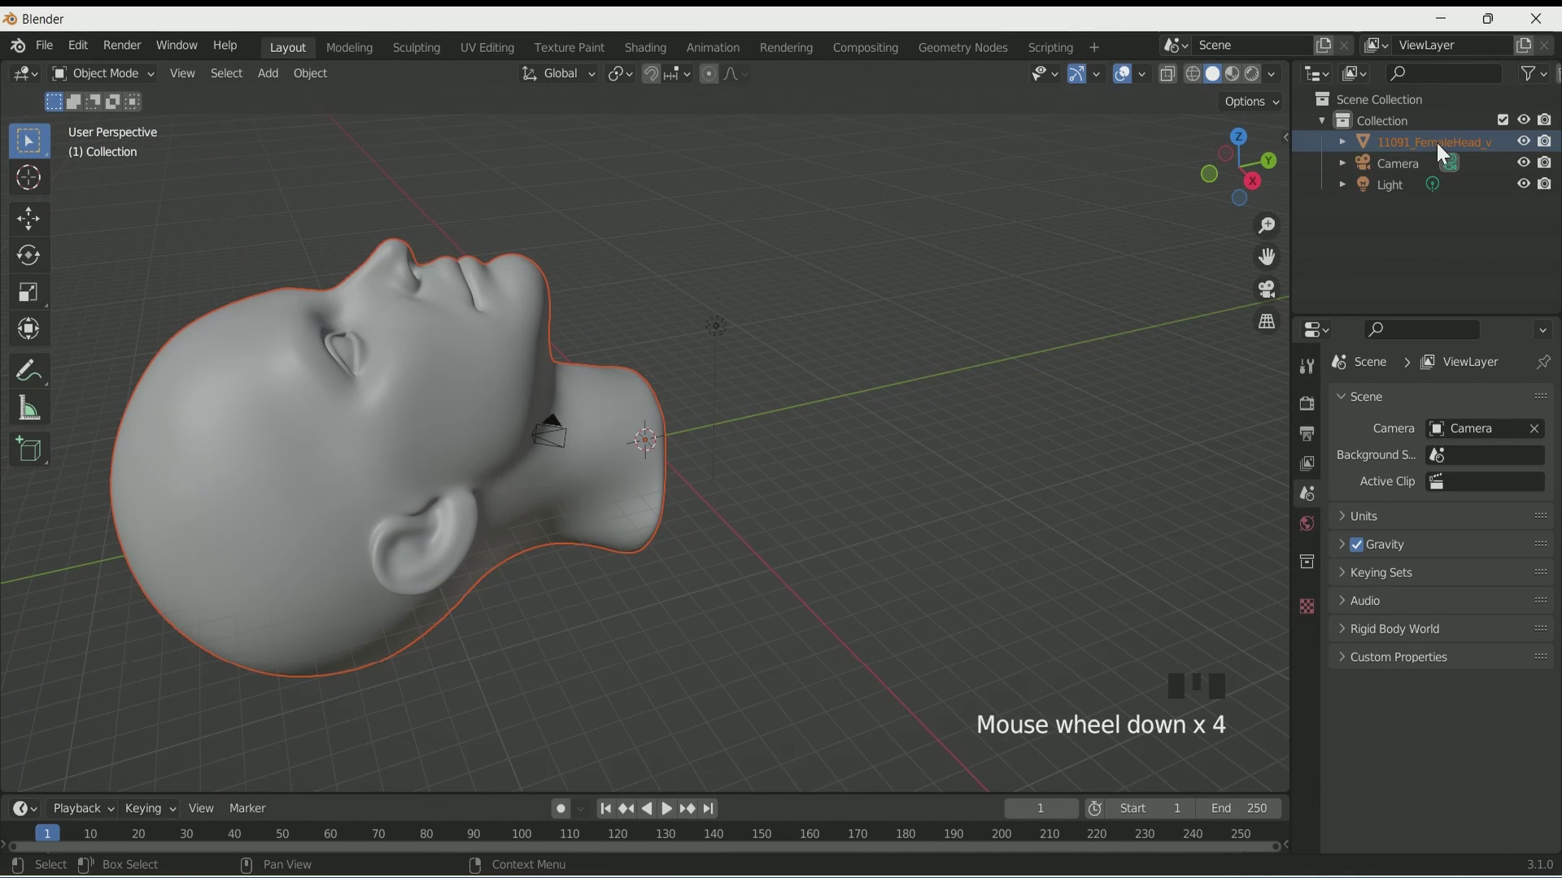
left_click(1420, 146)
left_click(1421, 146)
left_click_drag(1421, 146, 1484, 140)
key("BackSpace")
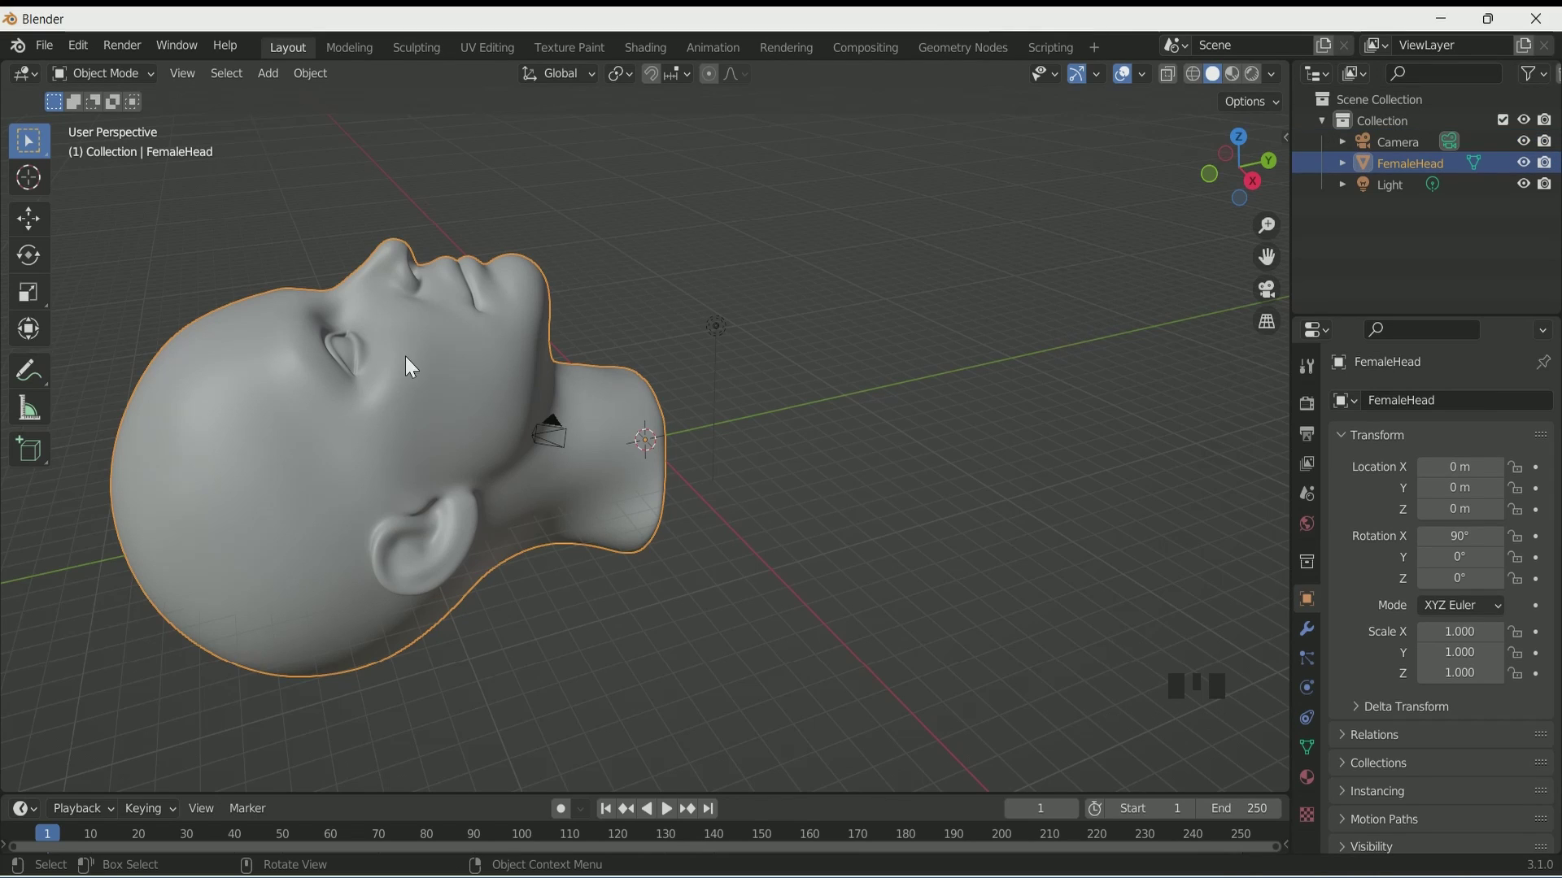
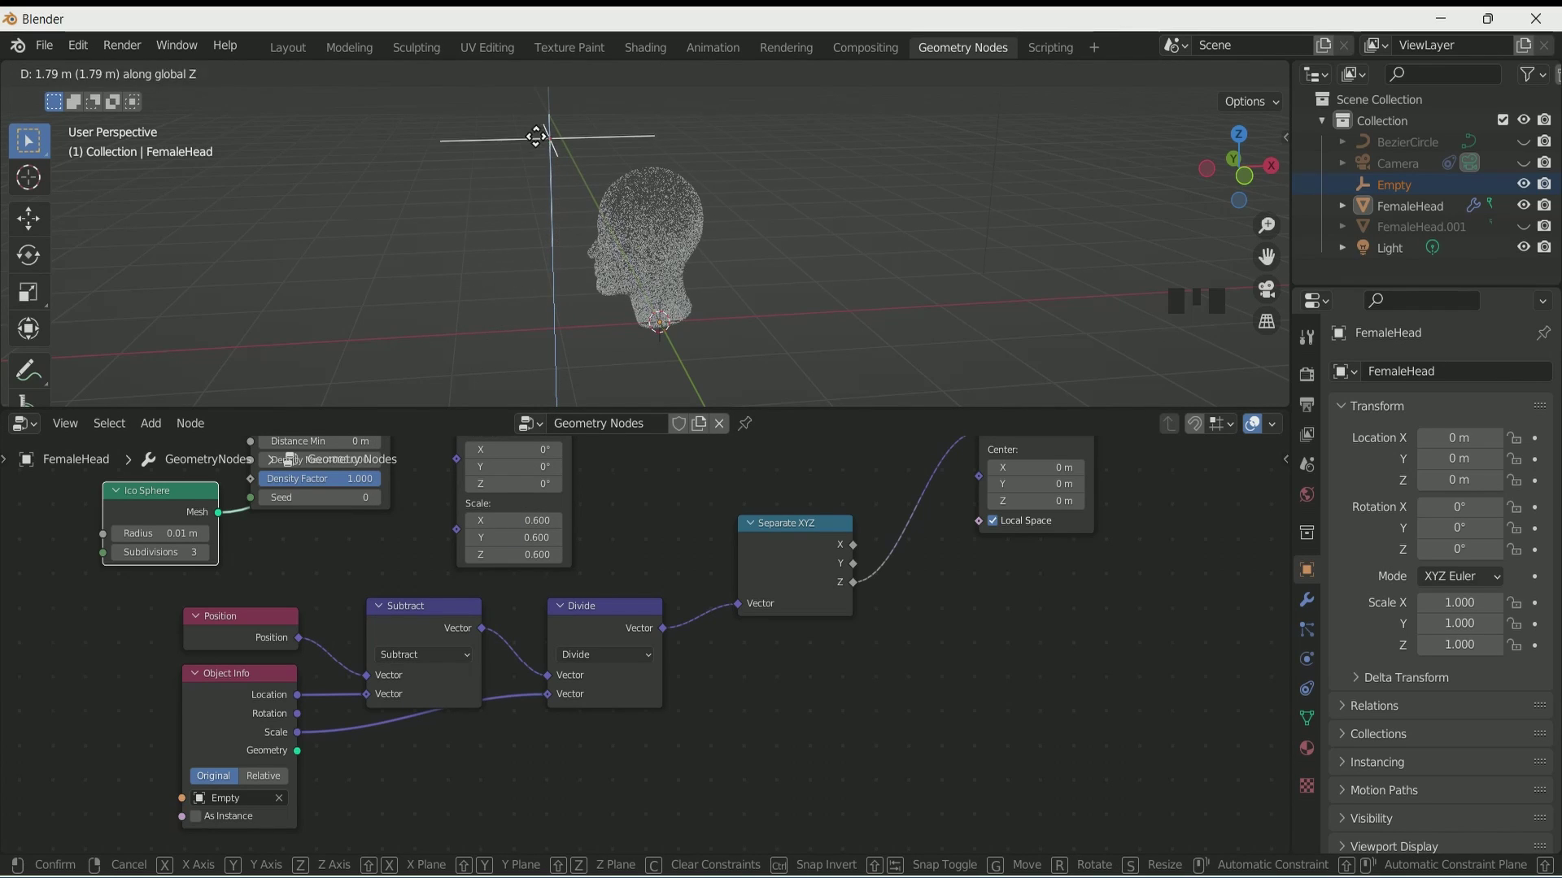
- Frame the offset-calculation nodes with Ctrl+J and navigate across the node tree
key("ctrl+z")
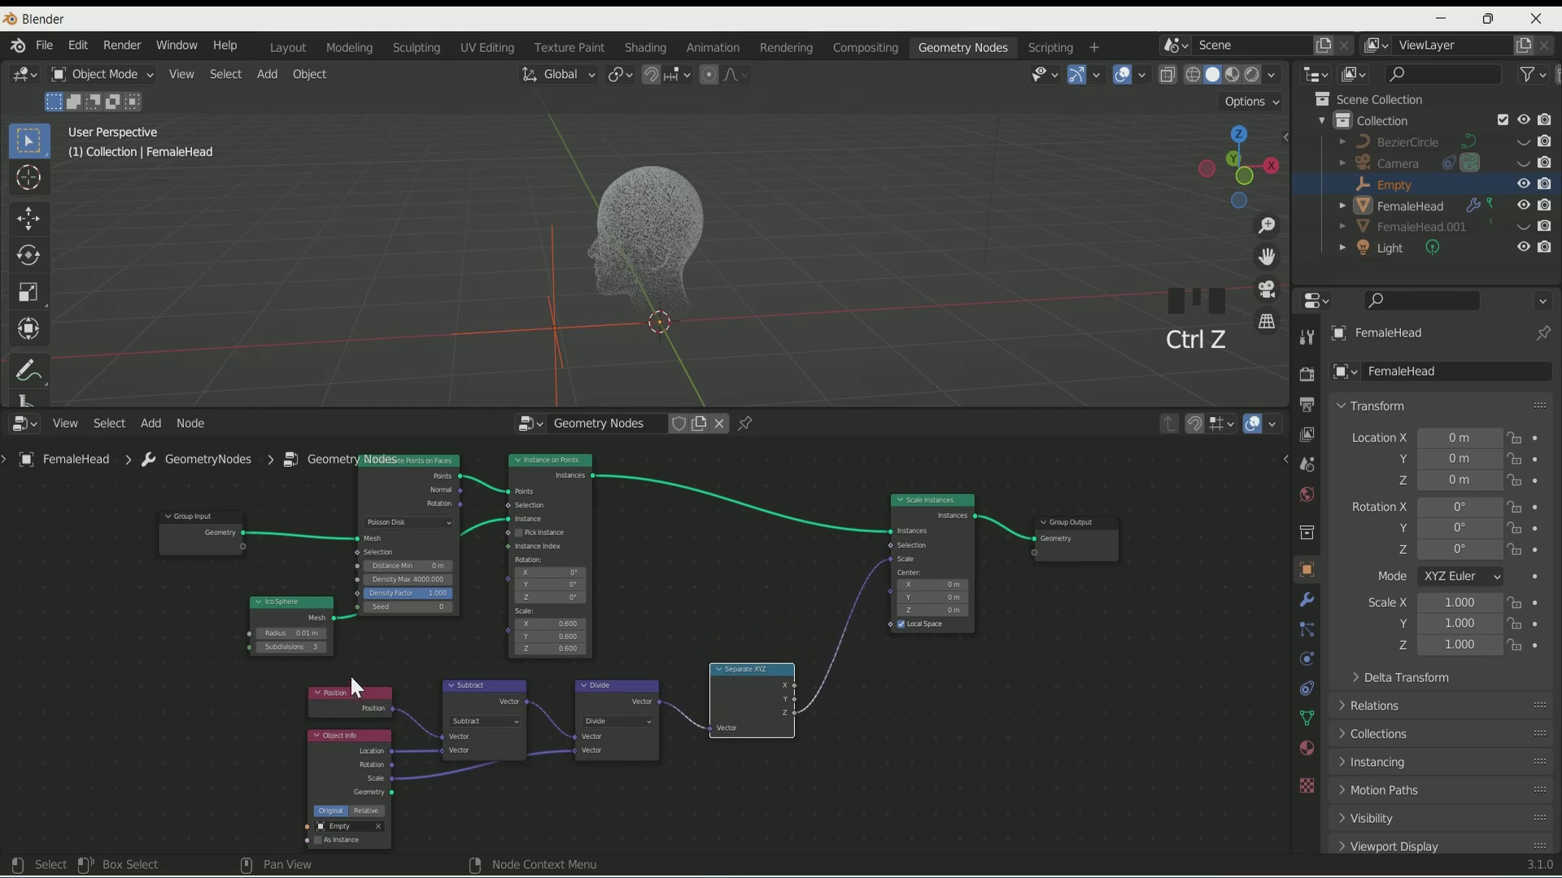
key("ctrl+j")
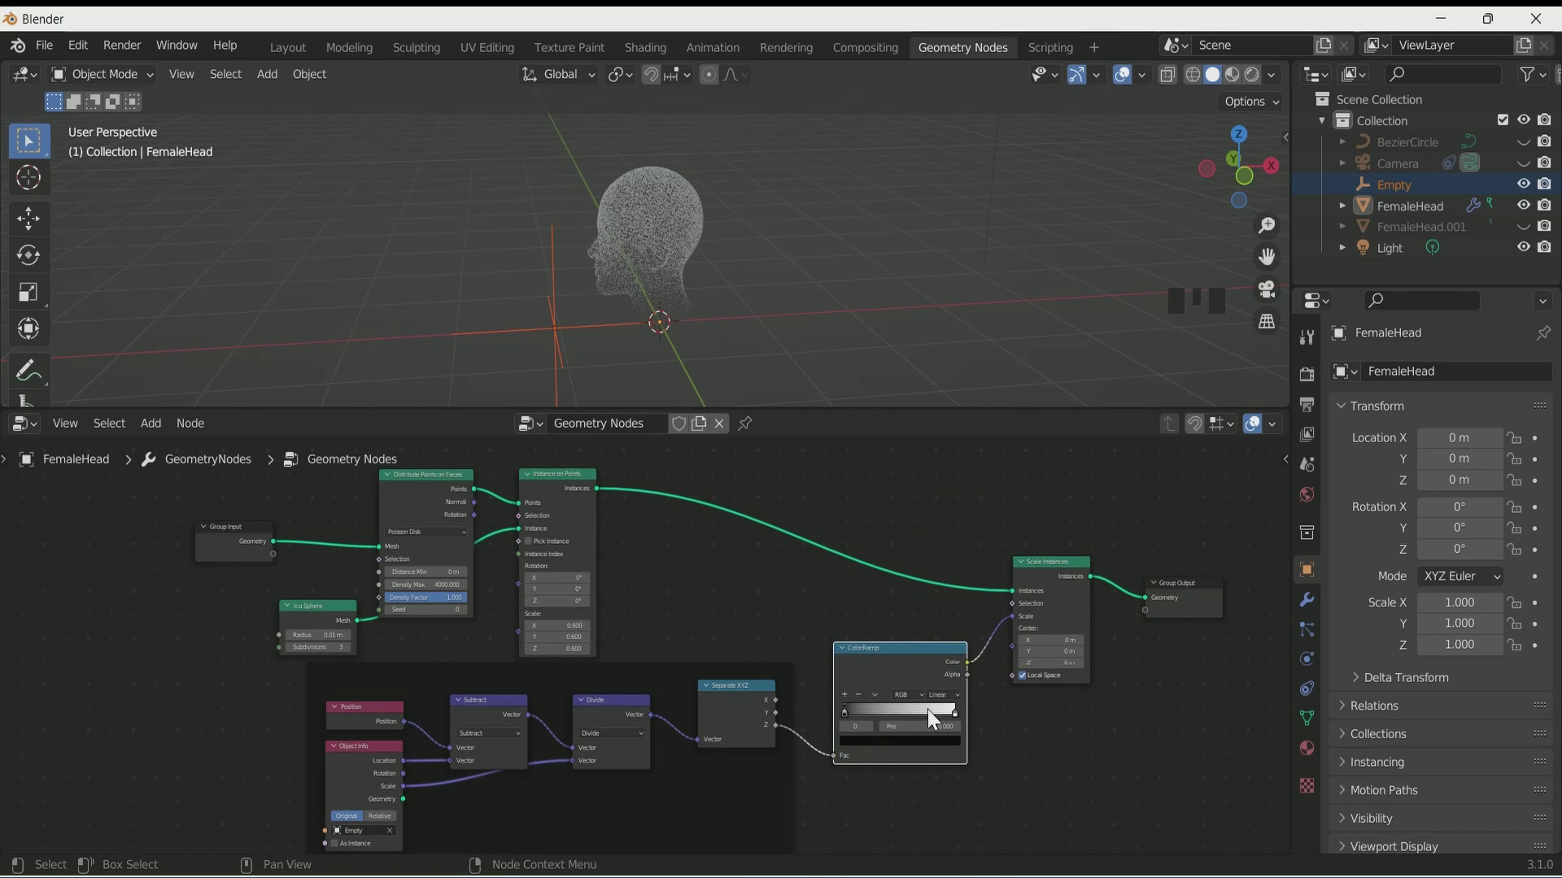
left_click_drag(868, 679, 624, 314)
scroll("up", 3)
left_click_drag(612, 305, 613, 335)
scroll("up", 3)
middle_click(619, 343)
scroll("up", 3)
left_click_drag(614, 332, 958, 712)
left_click_drag(958, 712, 954, 710)
- Feed the Z output through a ColorRamp into a Scale Instances node
scroll("down", 3)
scroll("down", 3)
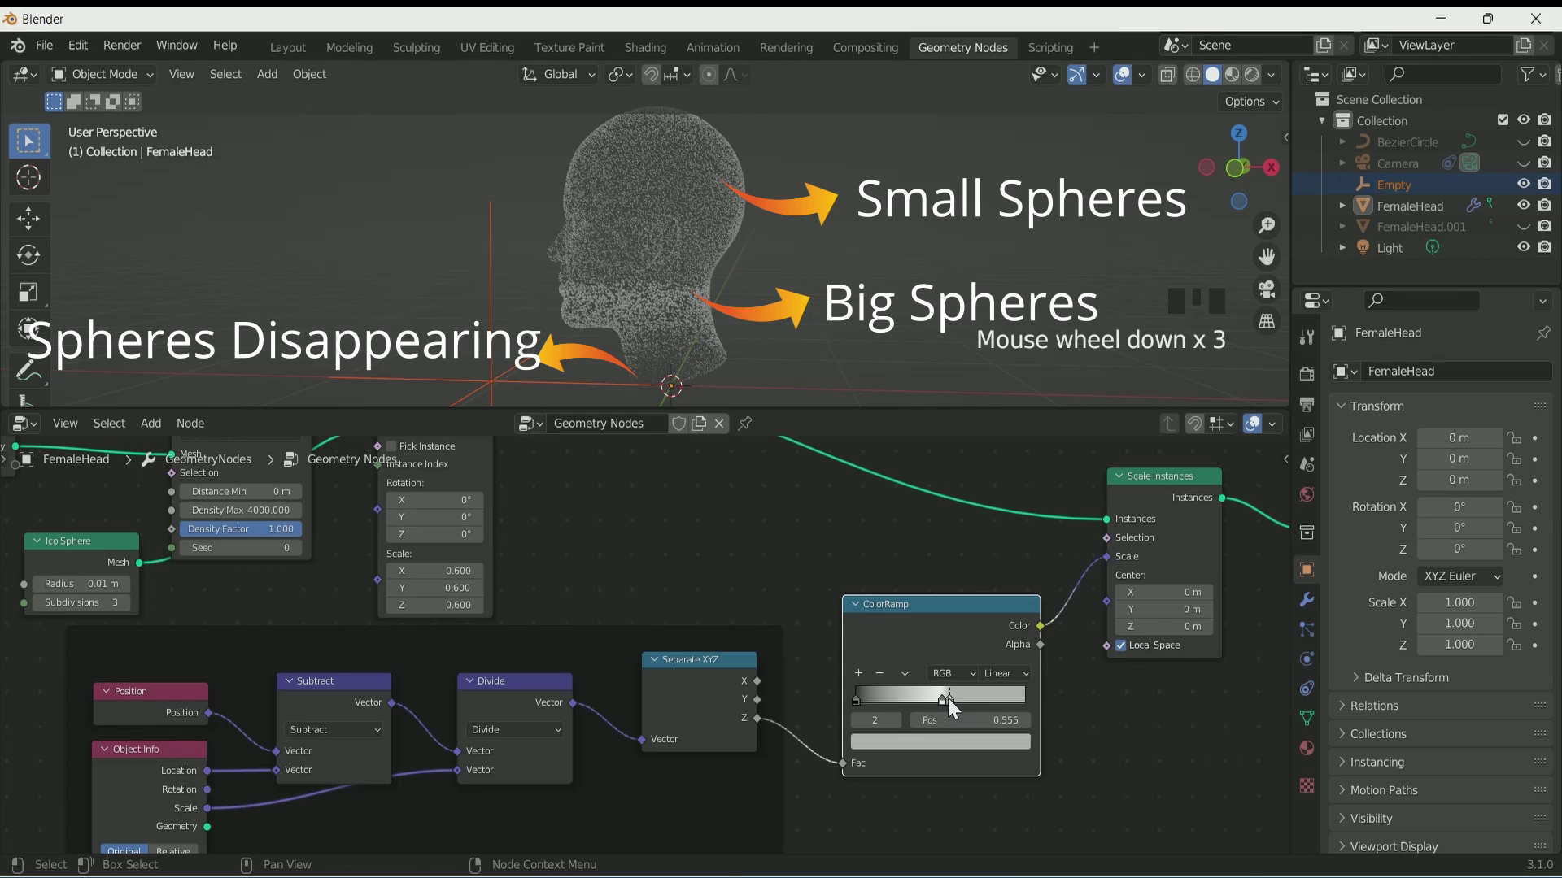
left_click_drag(958, 707, 659, 314)
scroll("up", 3)
scroll("down", 3)
left_click_drag(943, 710, 962, 688)
scroll("up", 3)
left_click_drag(680, 322, 812, 365)
scroll("down", 3)
- Move the Empty along Z to test the height falloff, then put it back
key("g")
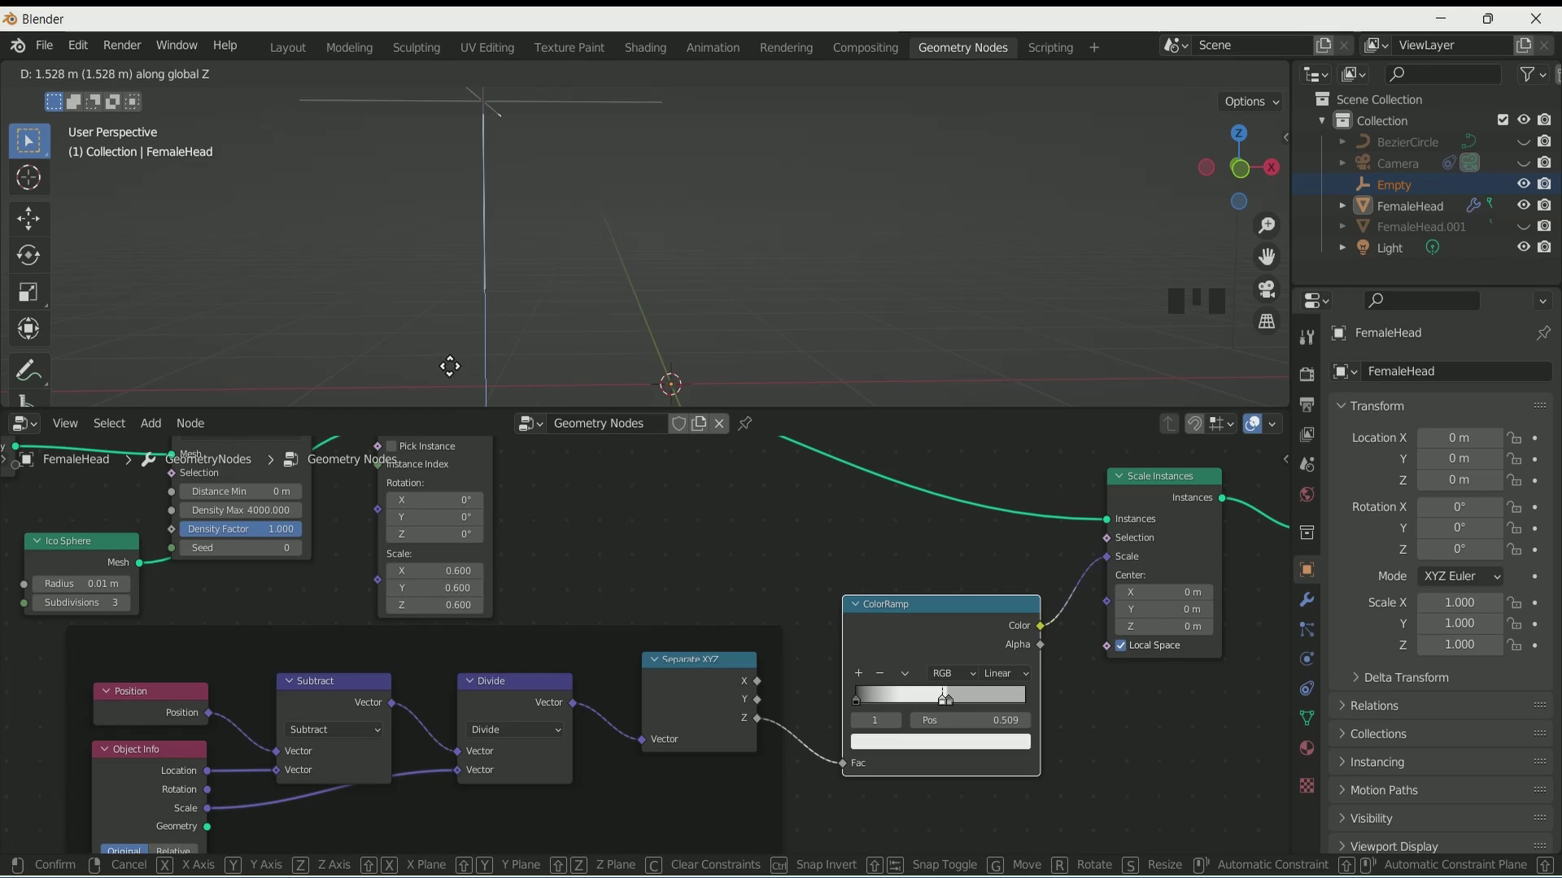
key("ctrl+z")
key("g")
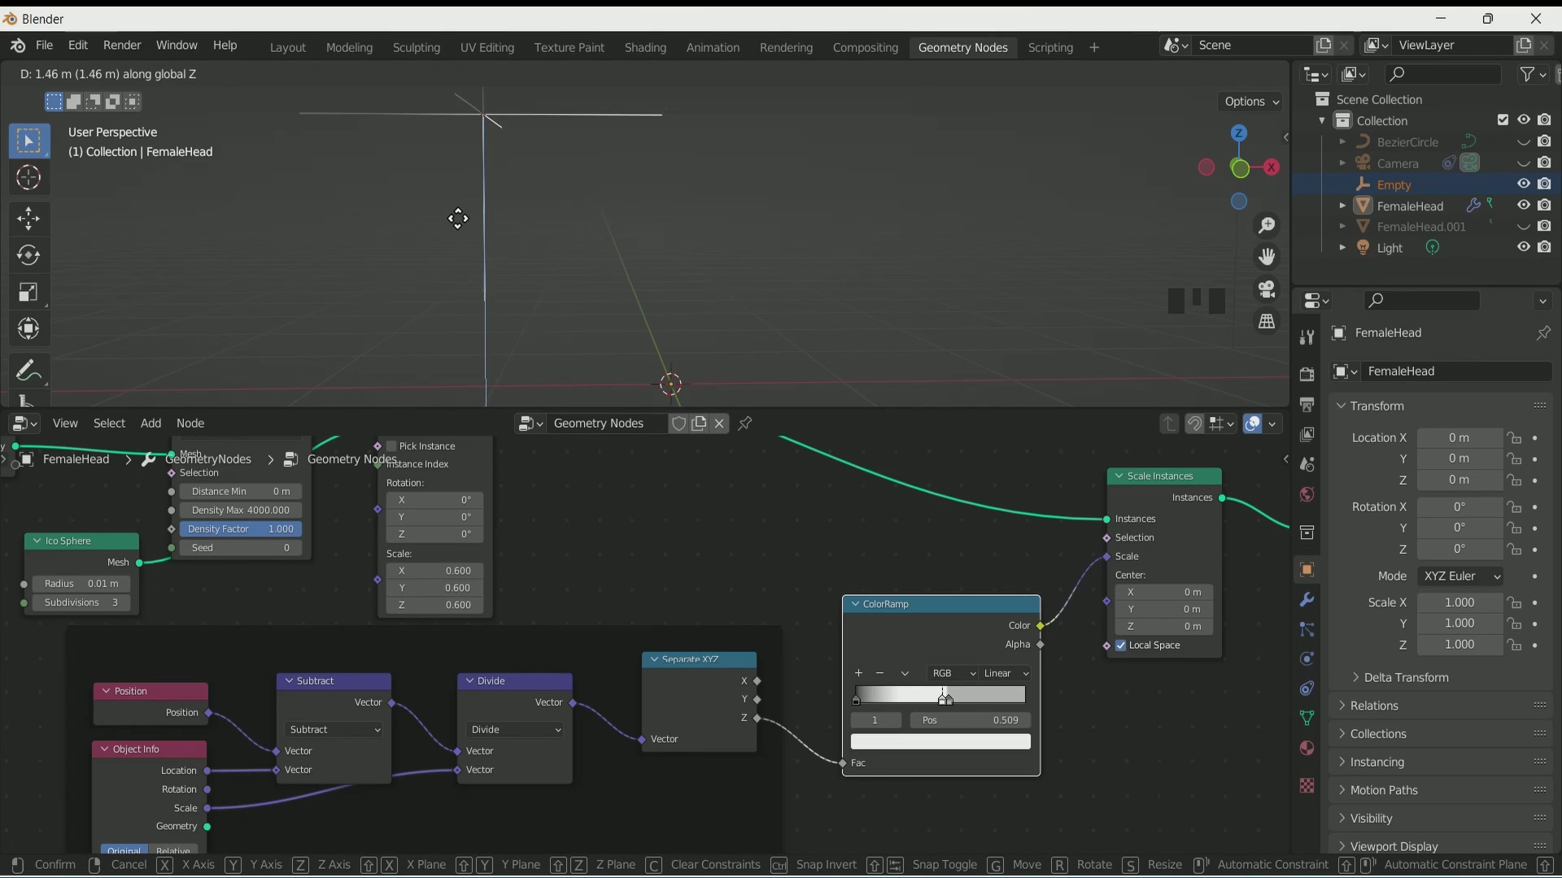
key("ctrl+z")
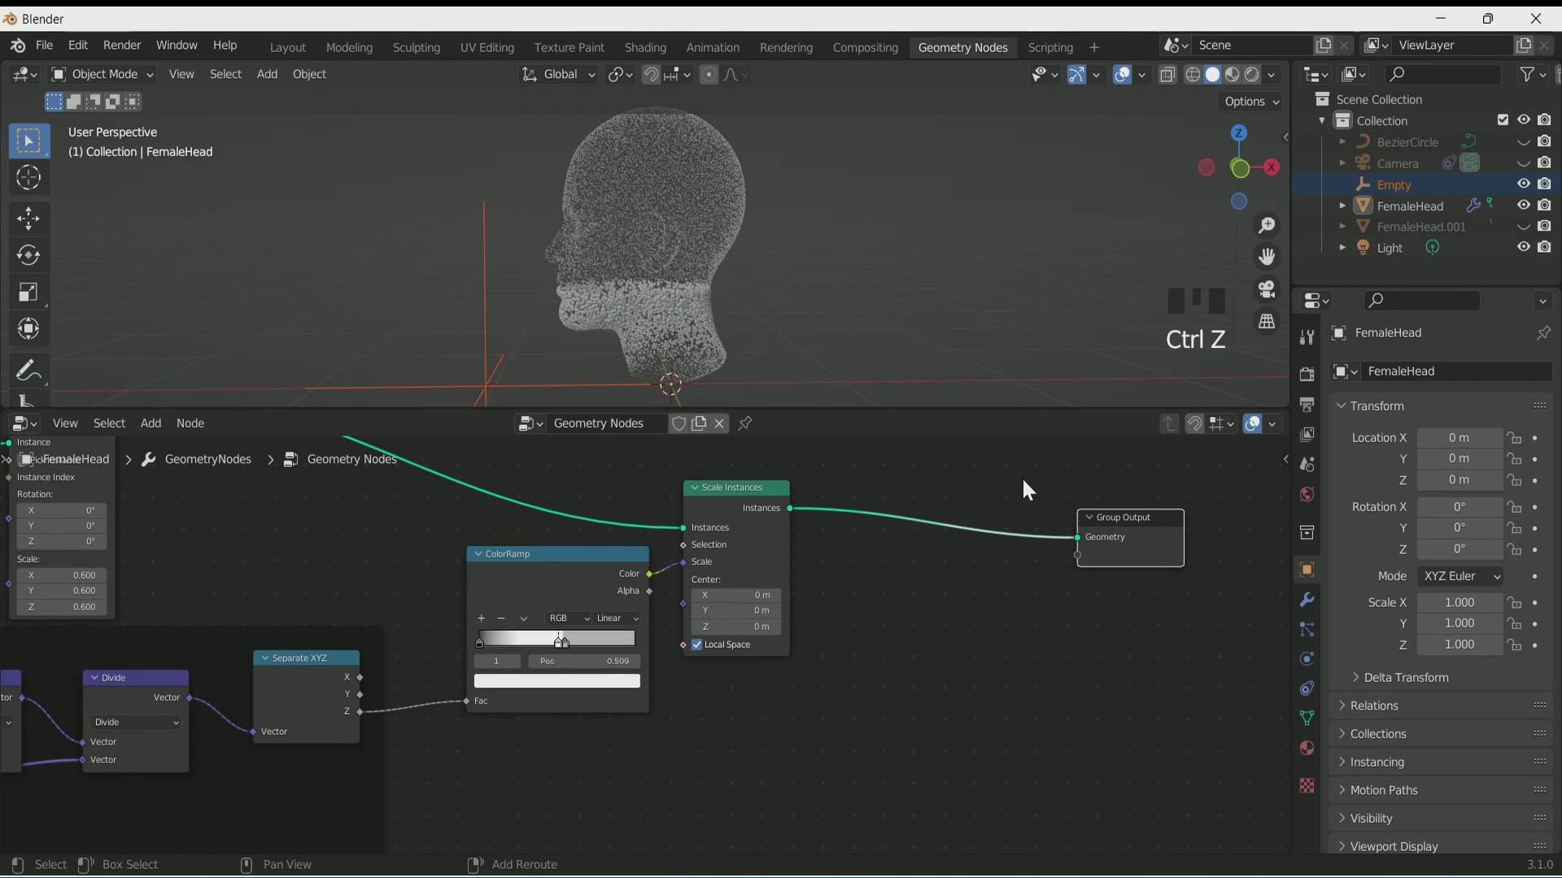
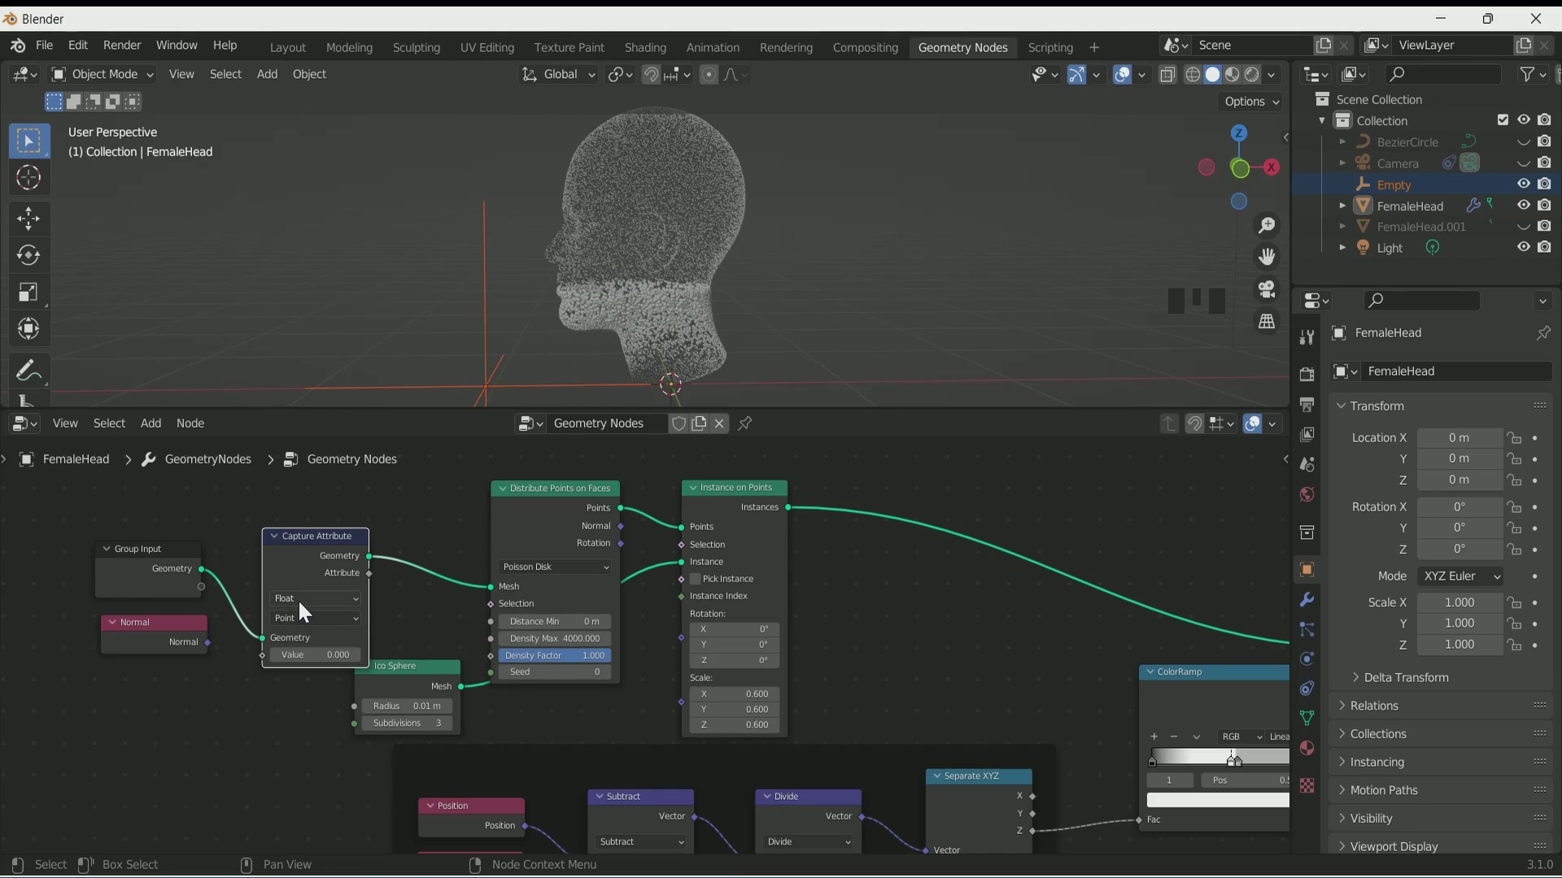
- Link the captured normal attribute as an offset and test by raising the Empty
left_click_drag(327, 662, 1113, 626)
scroll("down", 3)
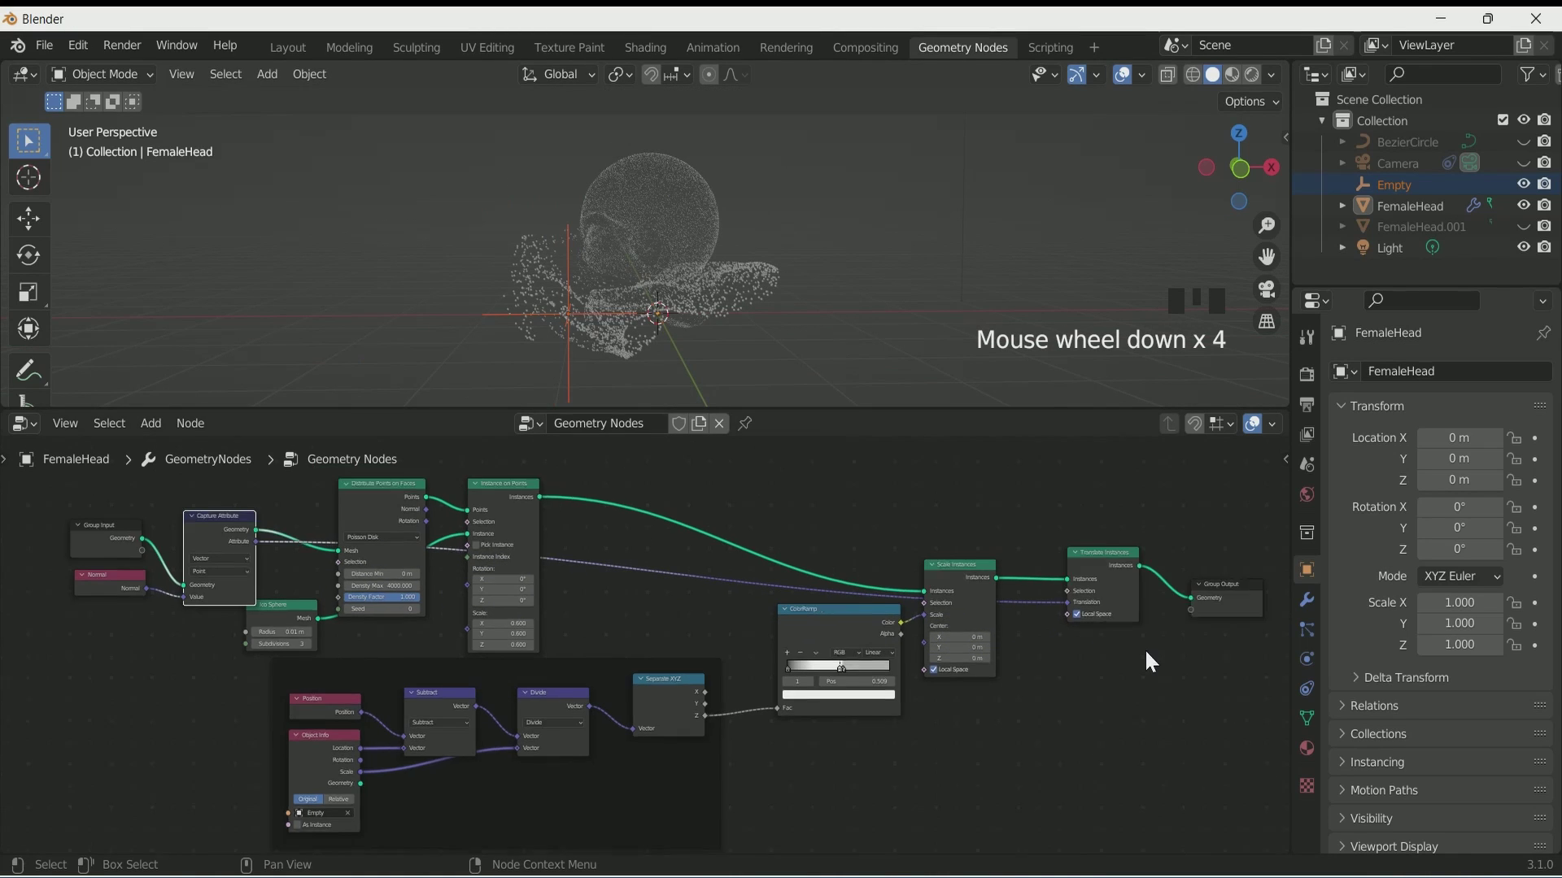
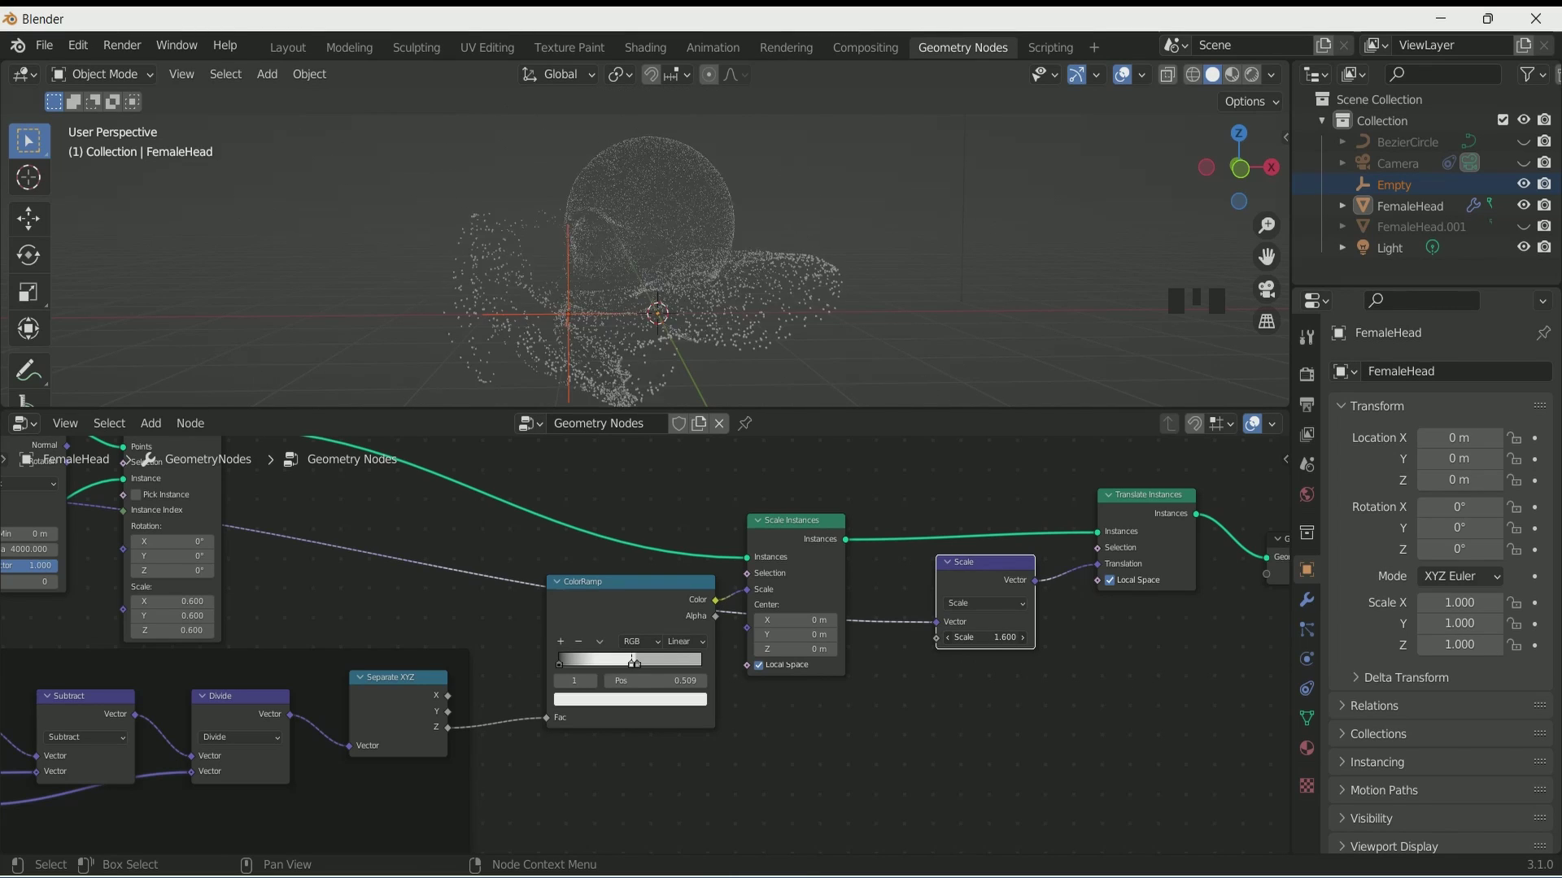
key("ctrl+z")
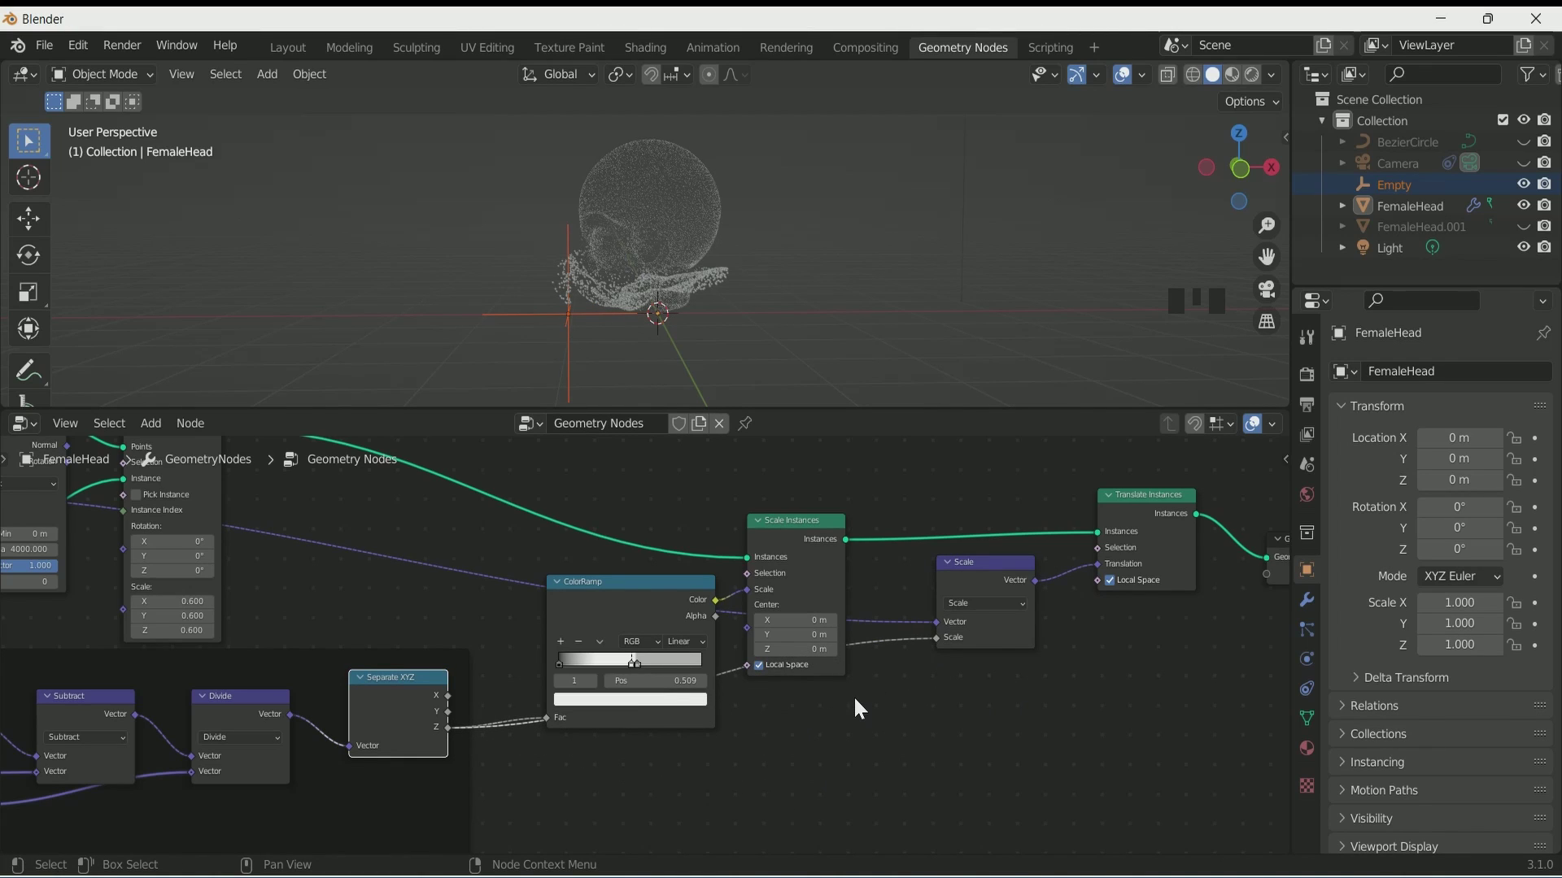
key("g")
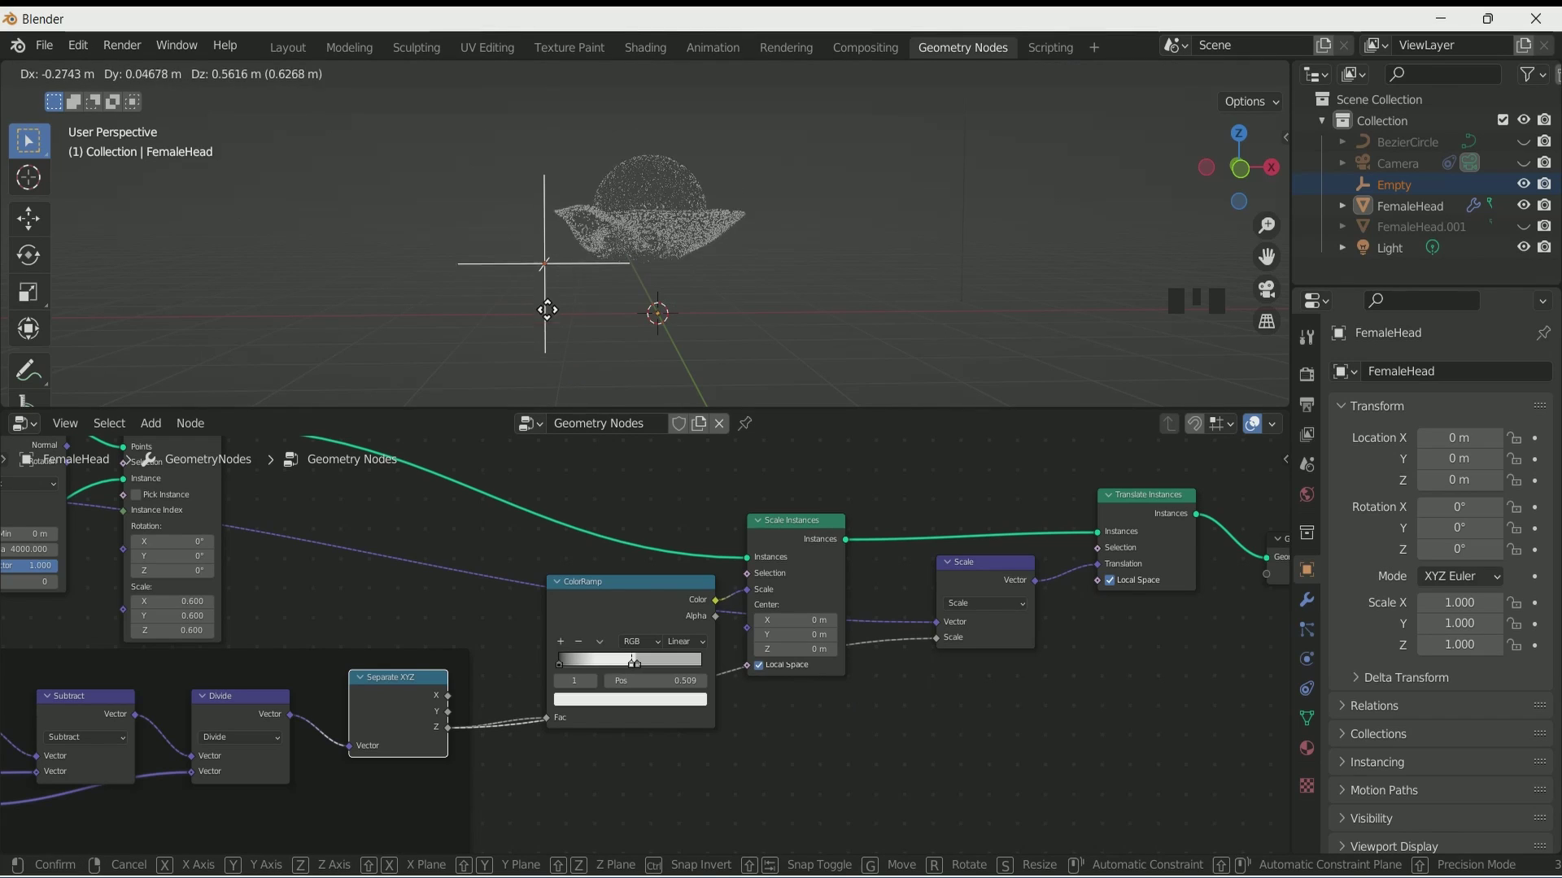
key("ctrl+z")
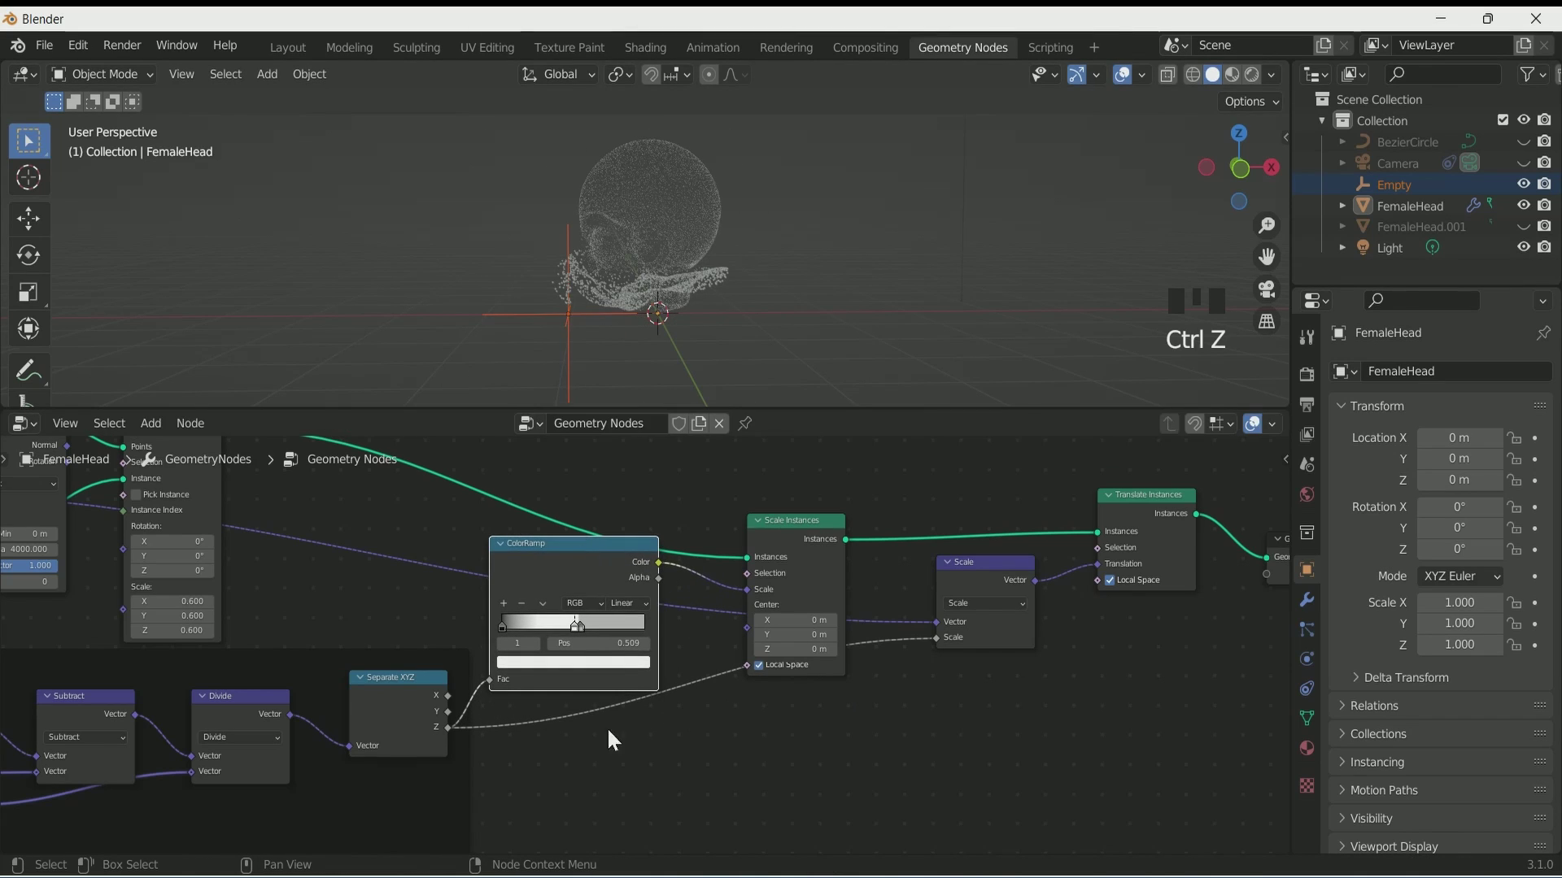
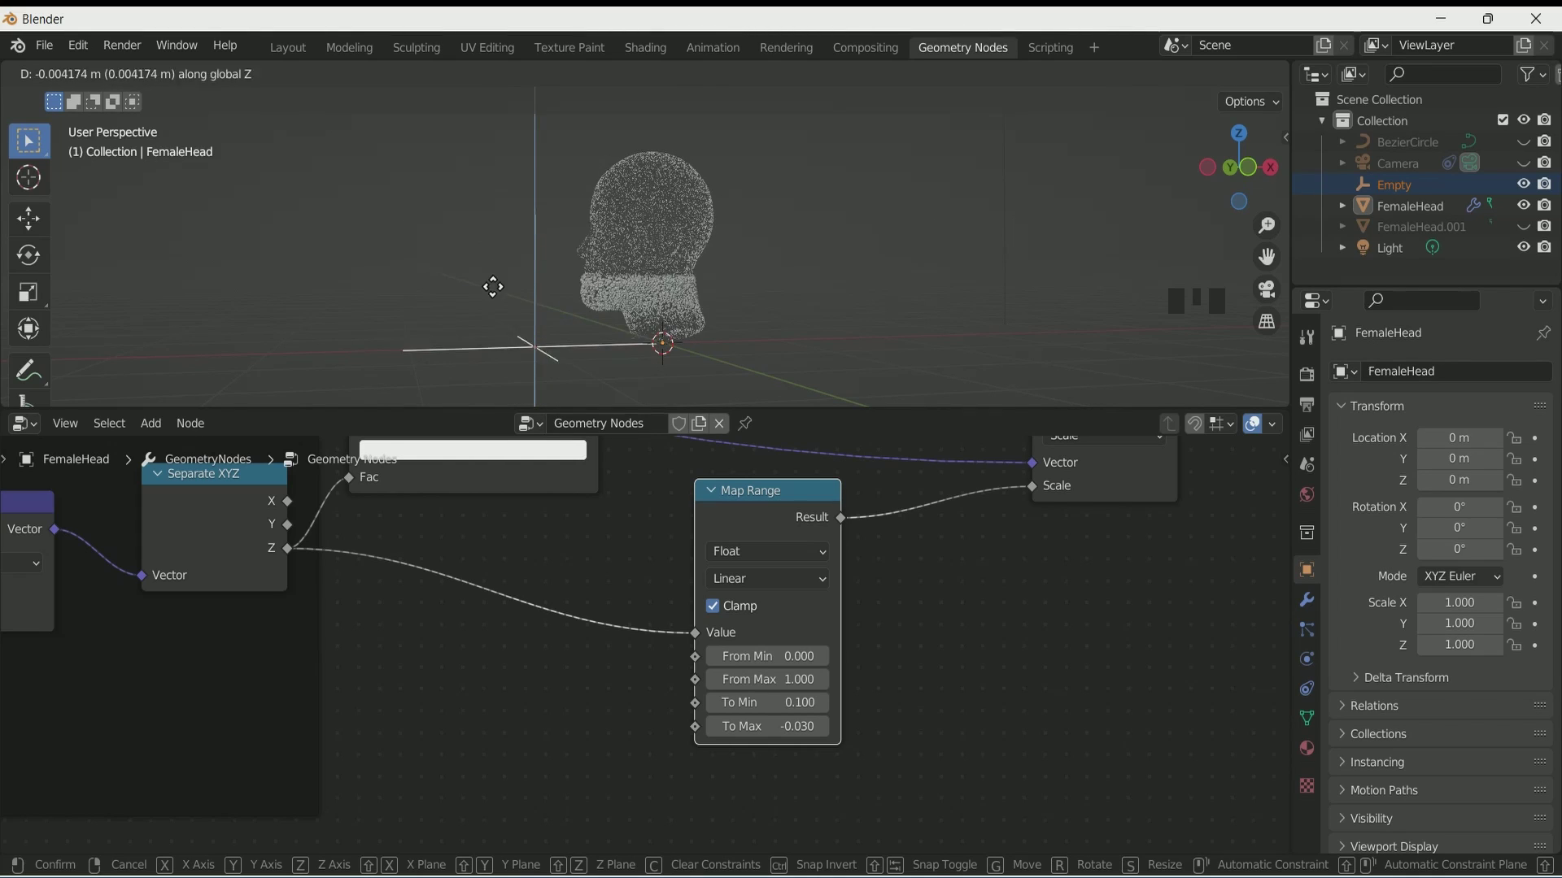
- Insert a Float Curve feeding Map Range and move the Empty to preview the shatter
key("ctrl+z")
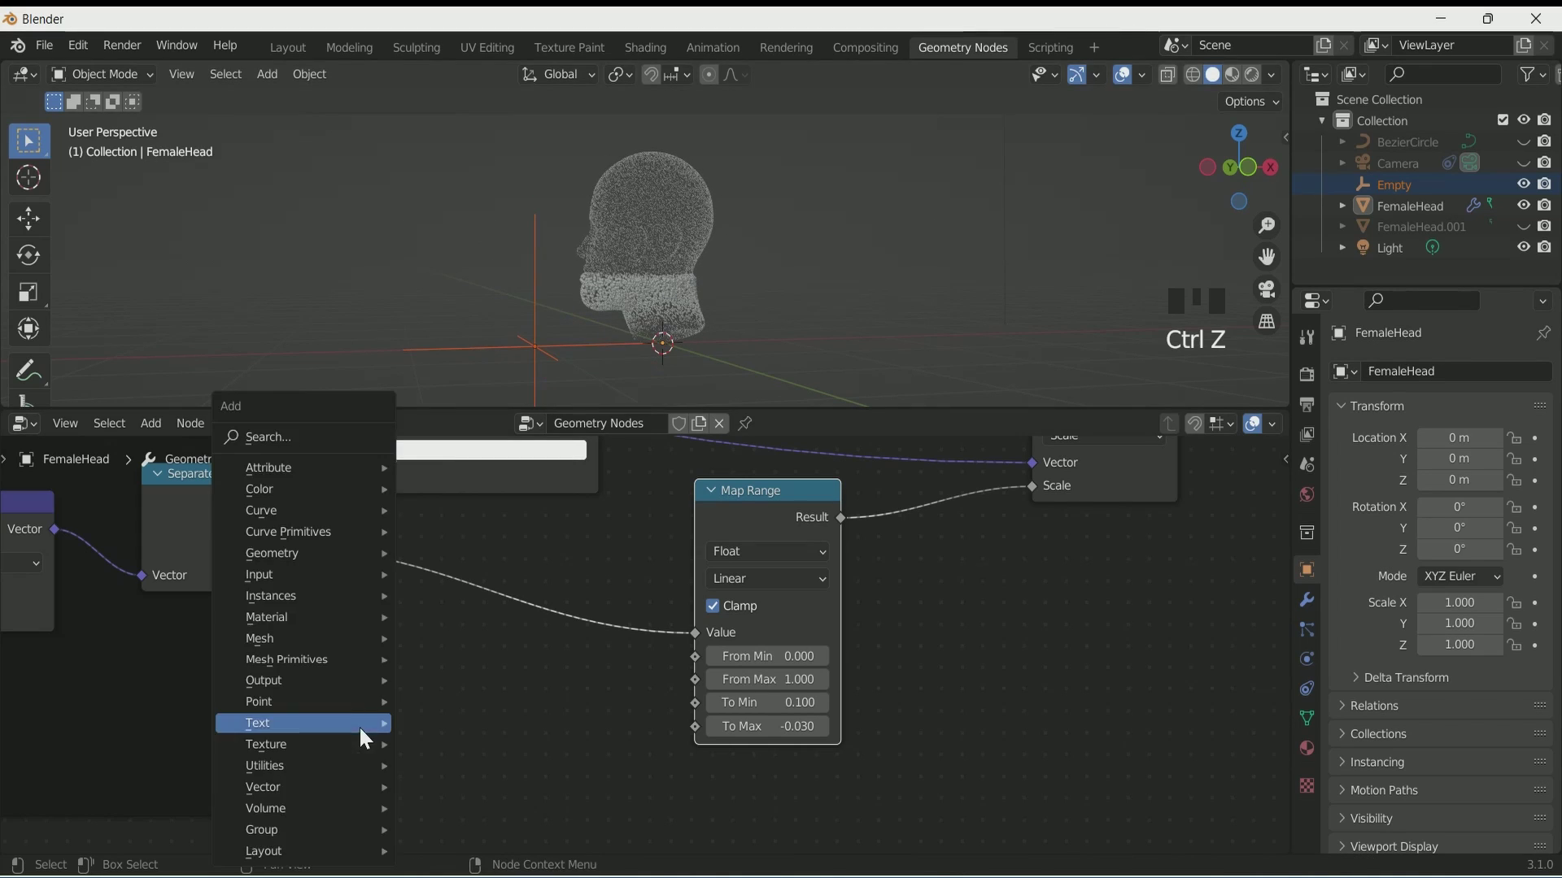
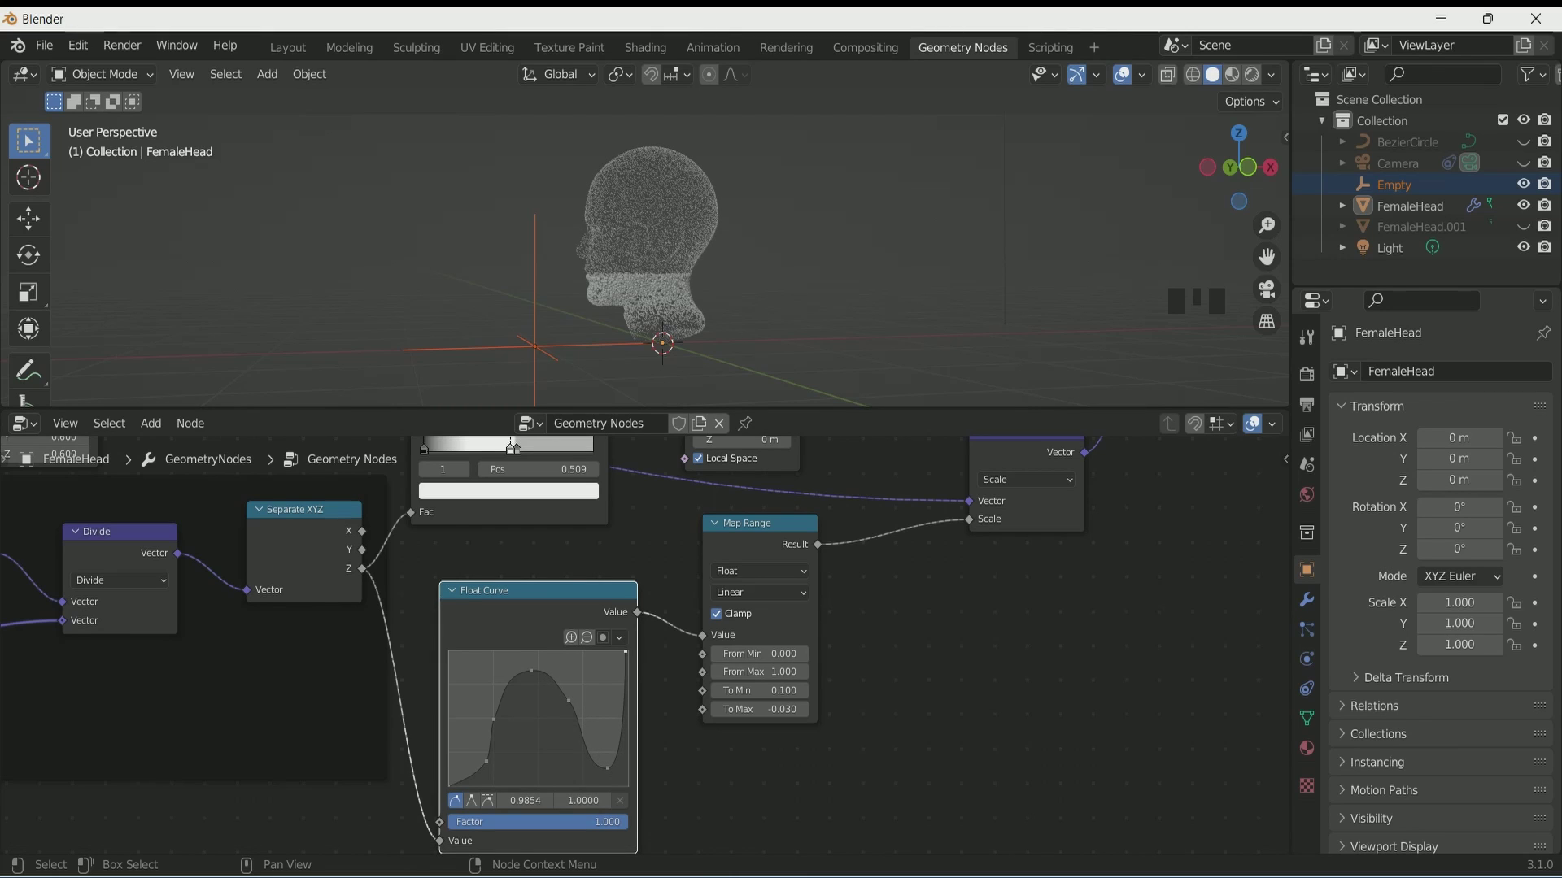
key("g")
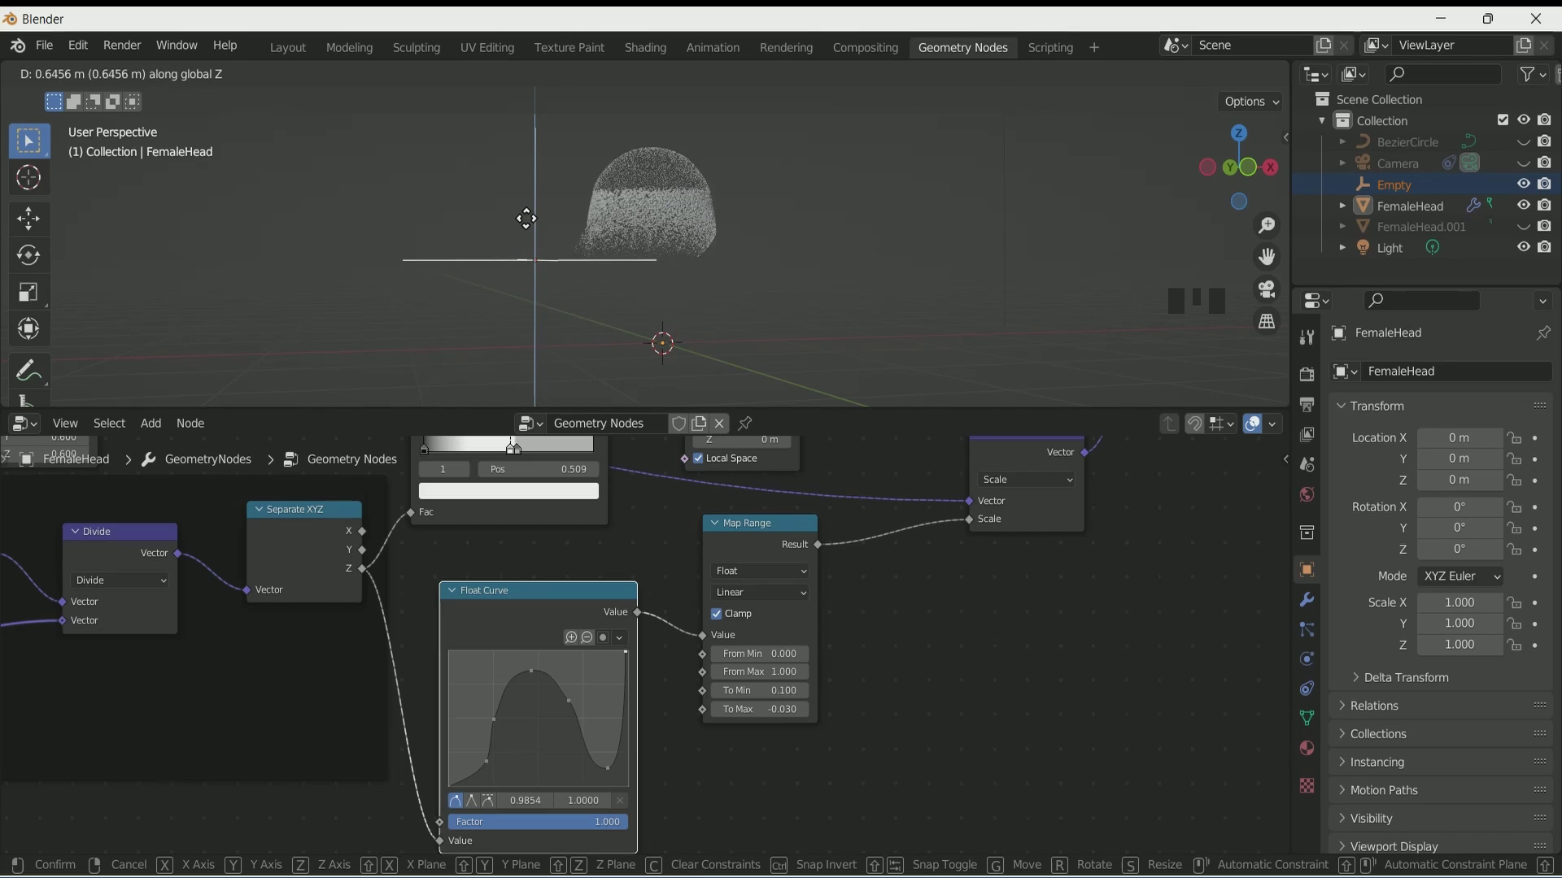
- Move the Float Curve and Map Range into a tidy row and frame them
key("ctrl+z")
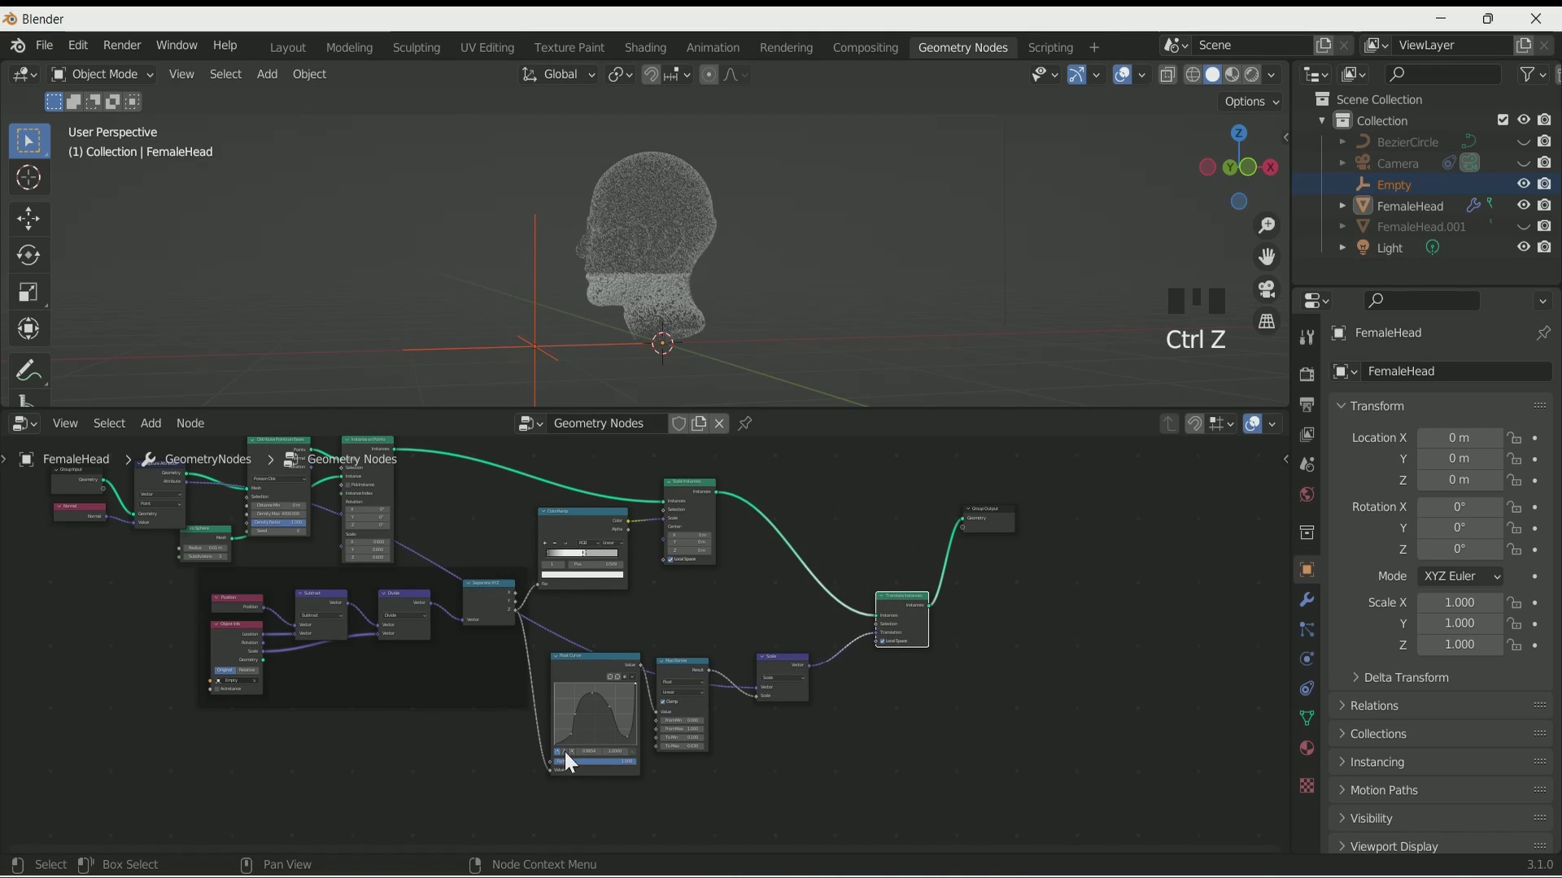
key("ctrl+j")
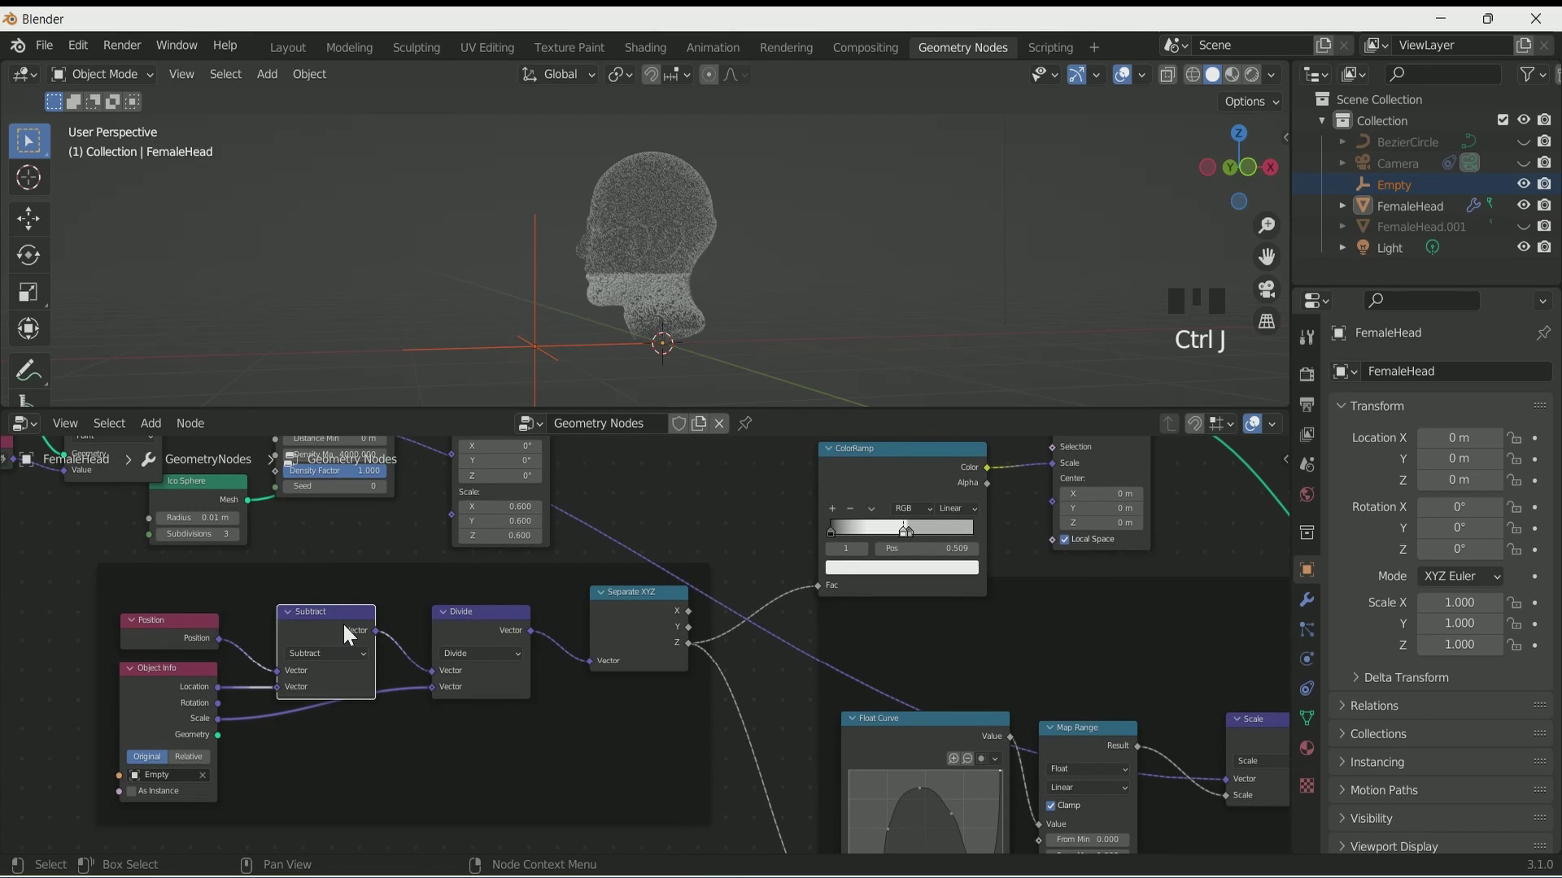
- Duplicate a math node into the position offset chain ahead of the Subtract
key("shift+d")
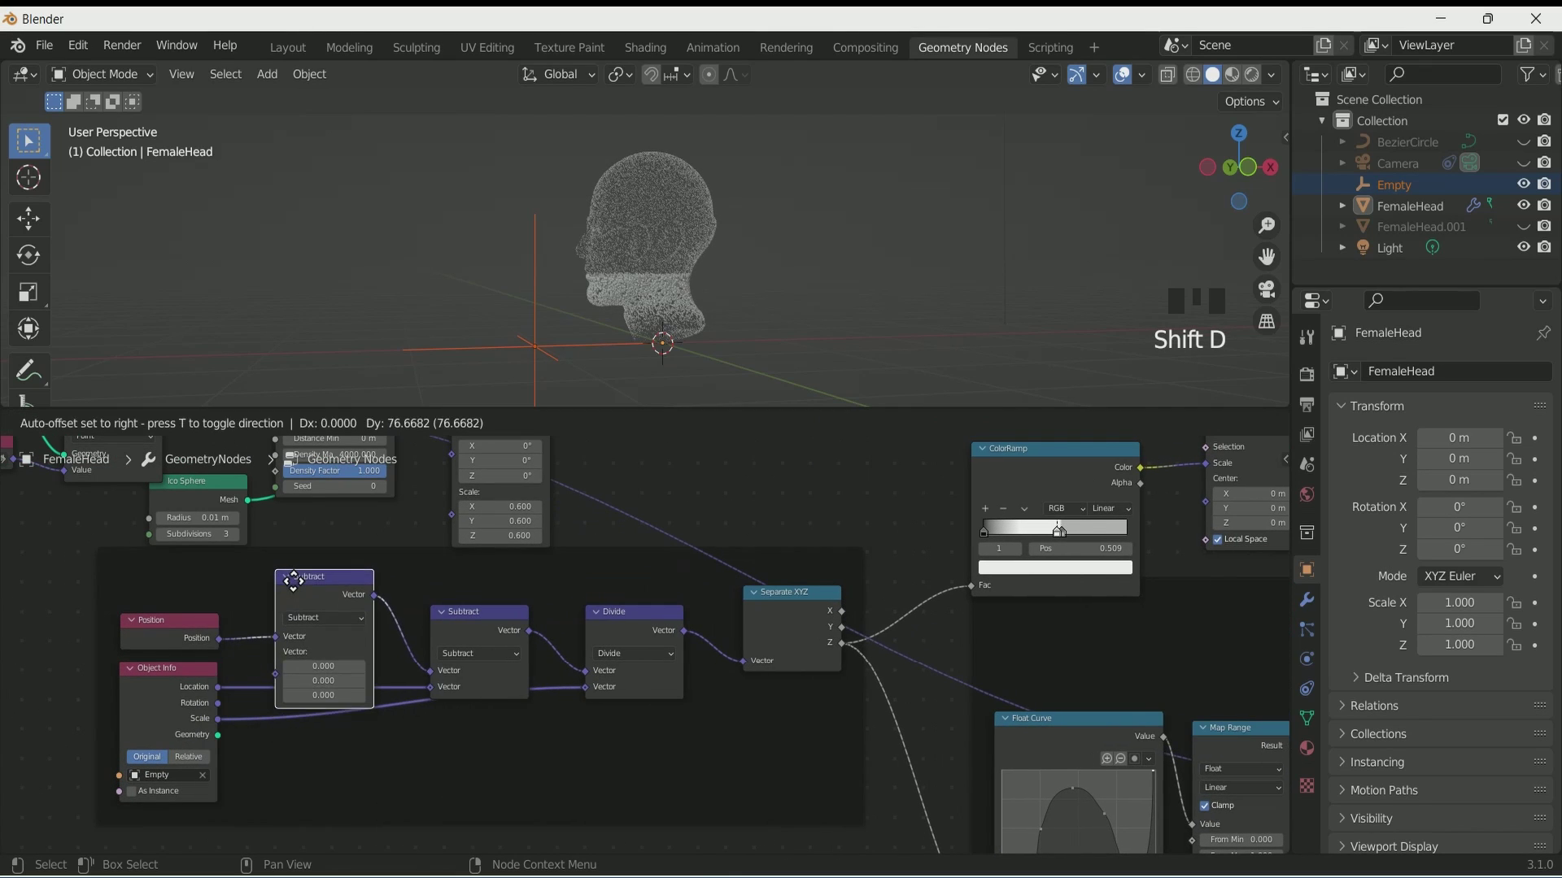
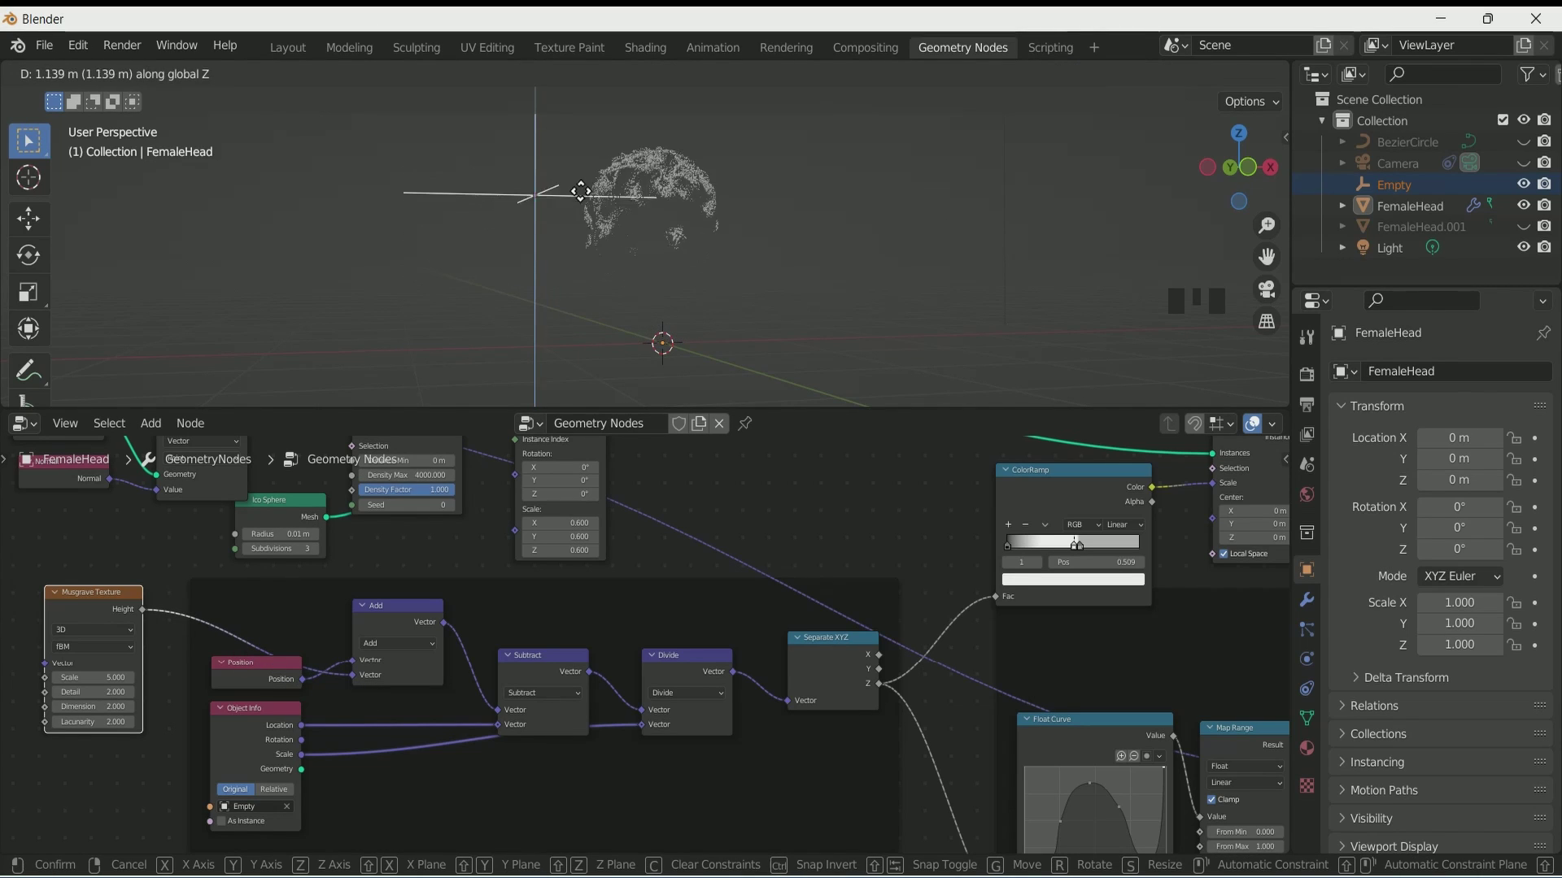
- Add and tune the Wave and Musgrave textures, then raise the Empty to test the banded shatter
key("ctrl+z")
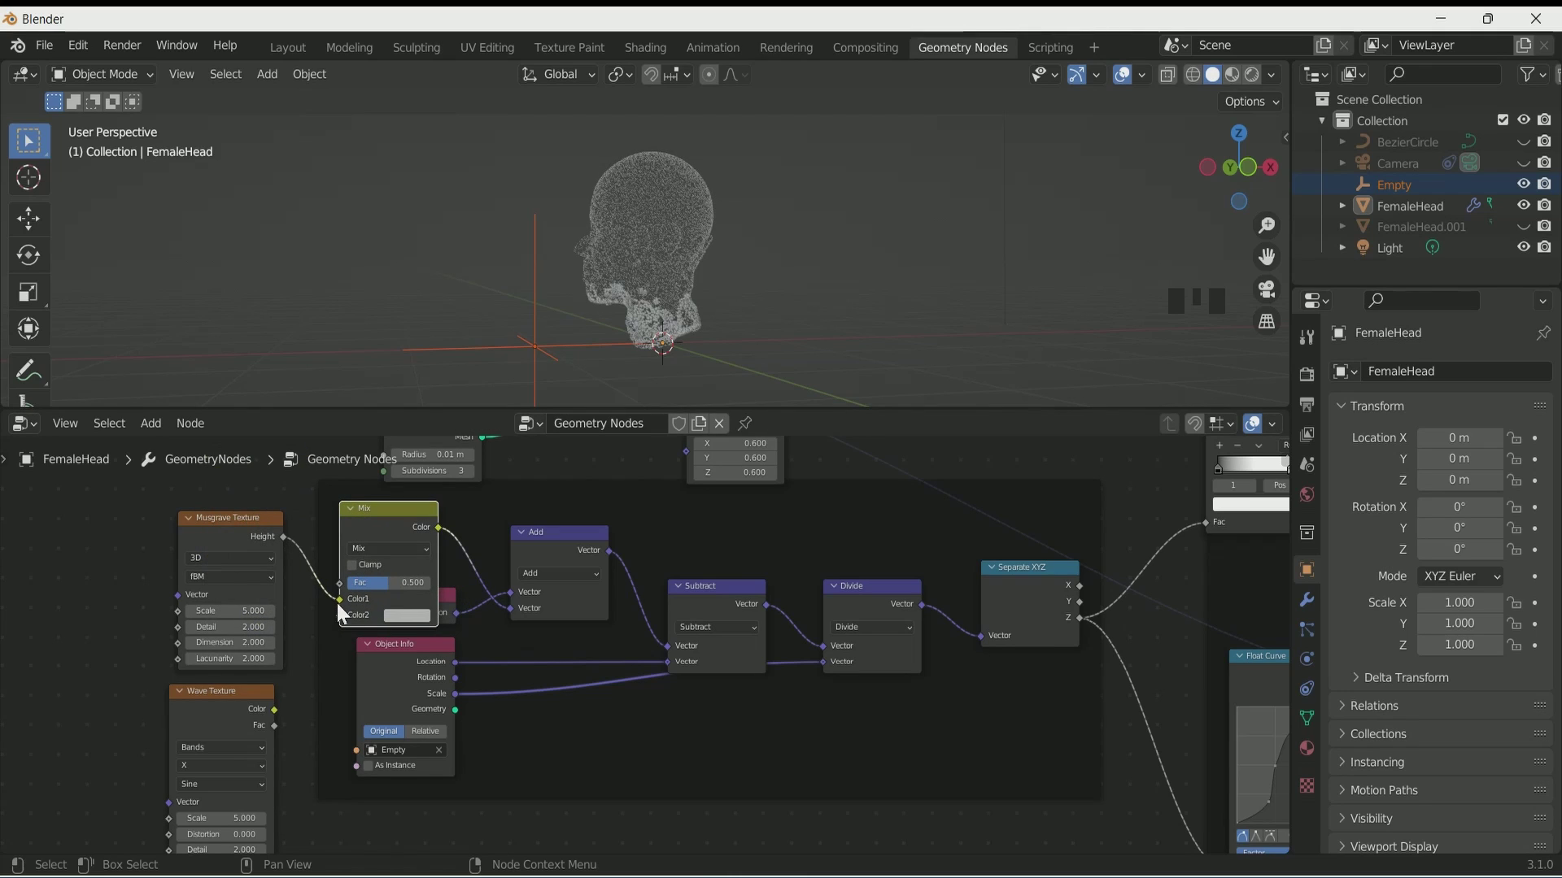
left_click(351, 628)
scroll("up", 3)
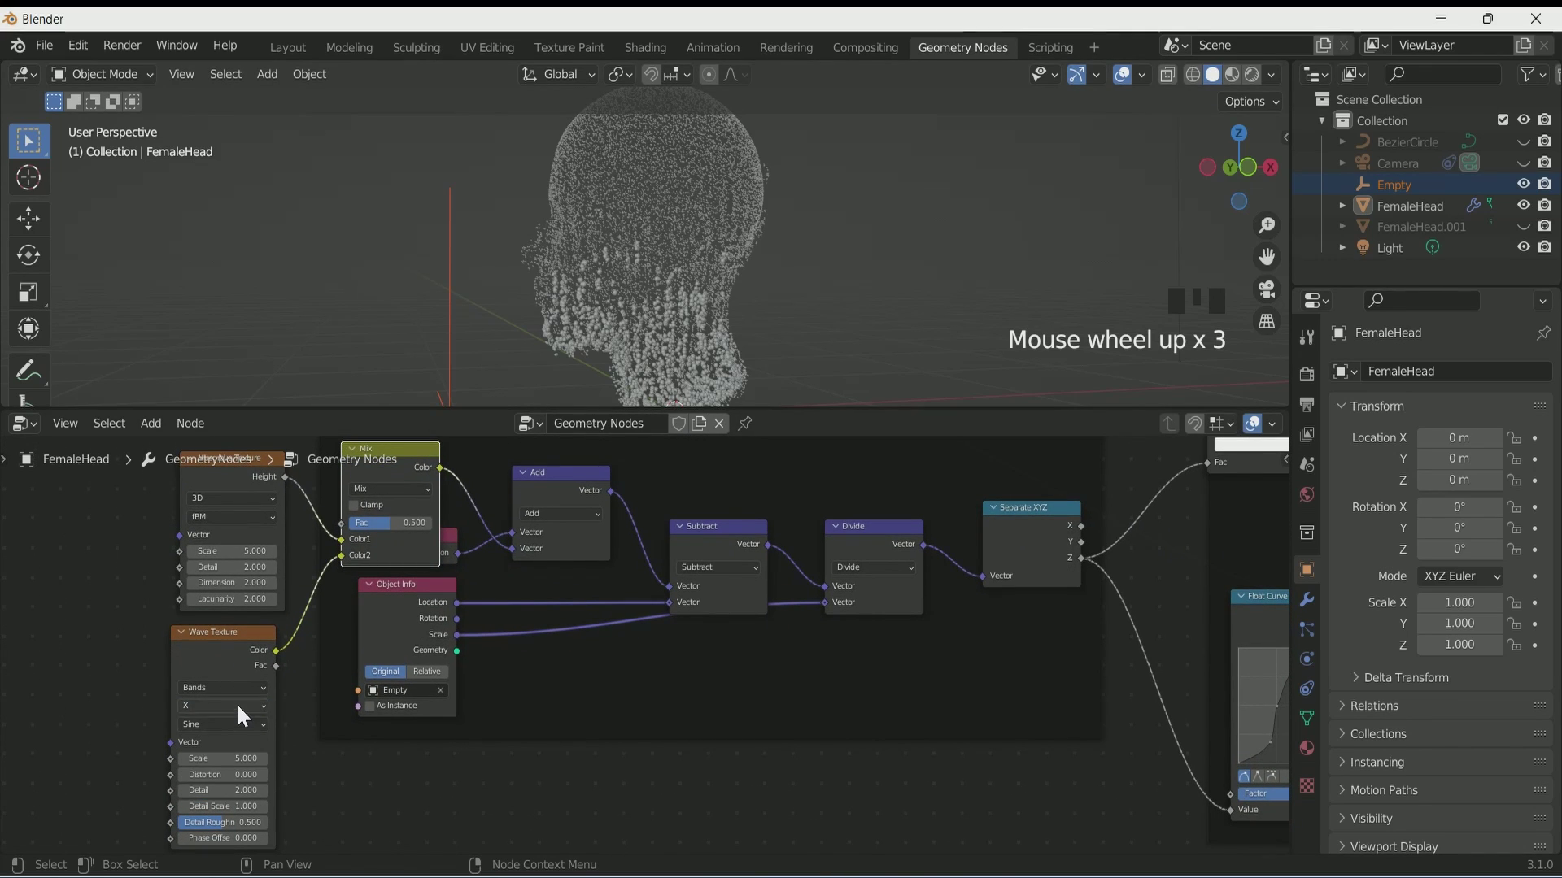
left_click_drag(252, 758, 625, 326)
scroll("down", 3)
key("g")
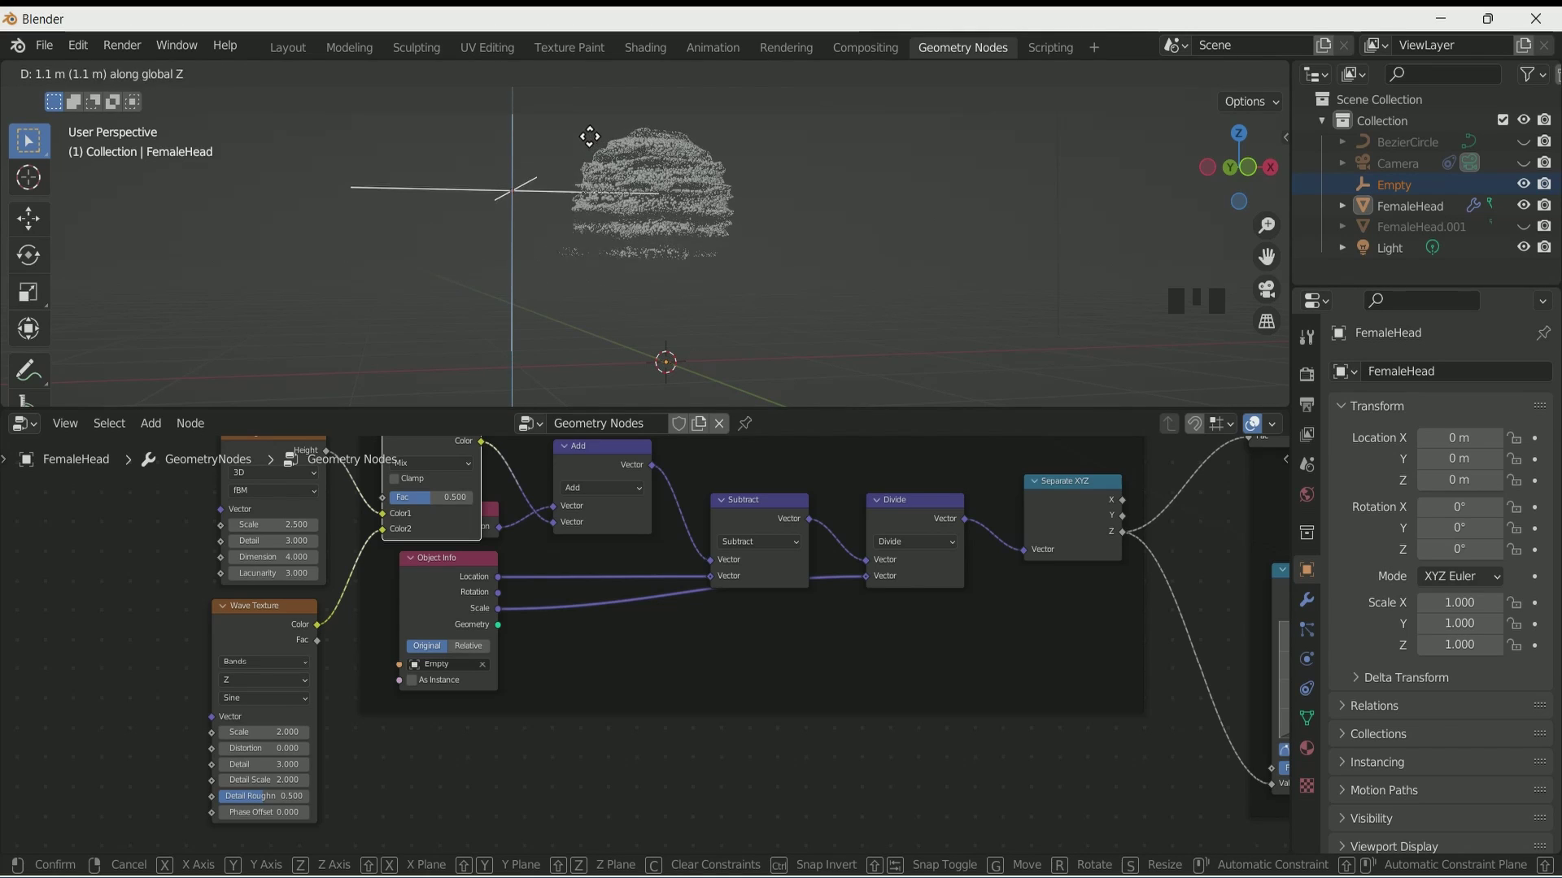
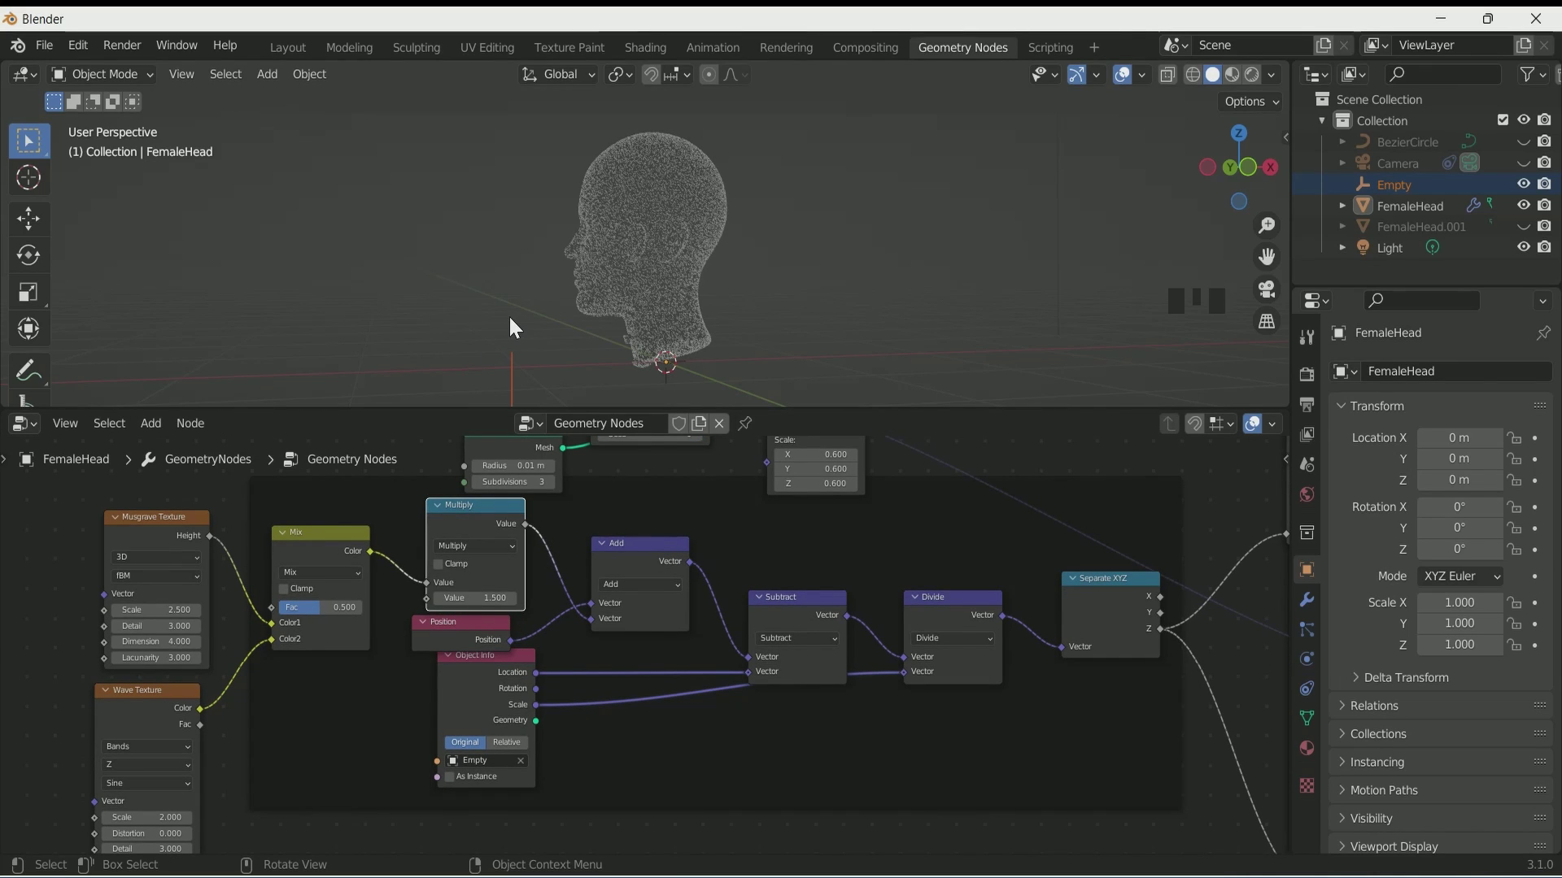
- Return the Empty and box-select the shattering nodes to collapse them into one group
key("g")
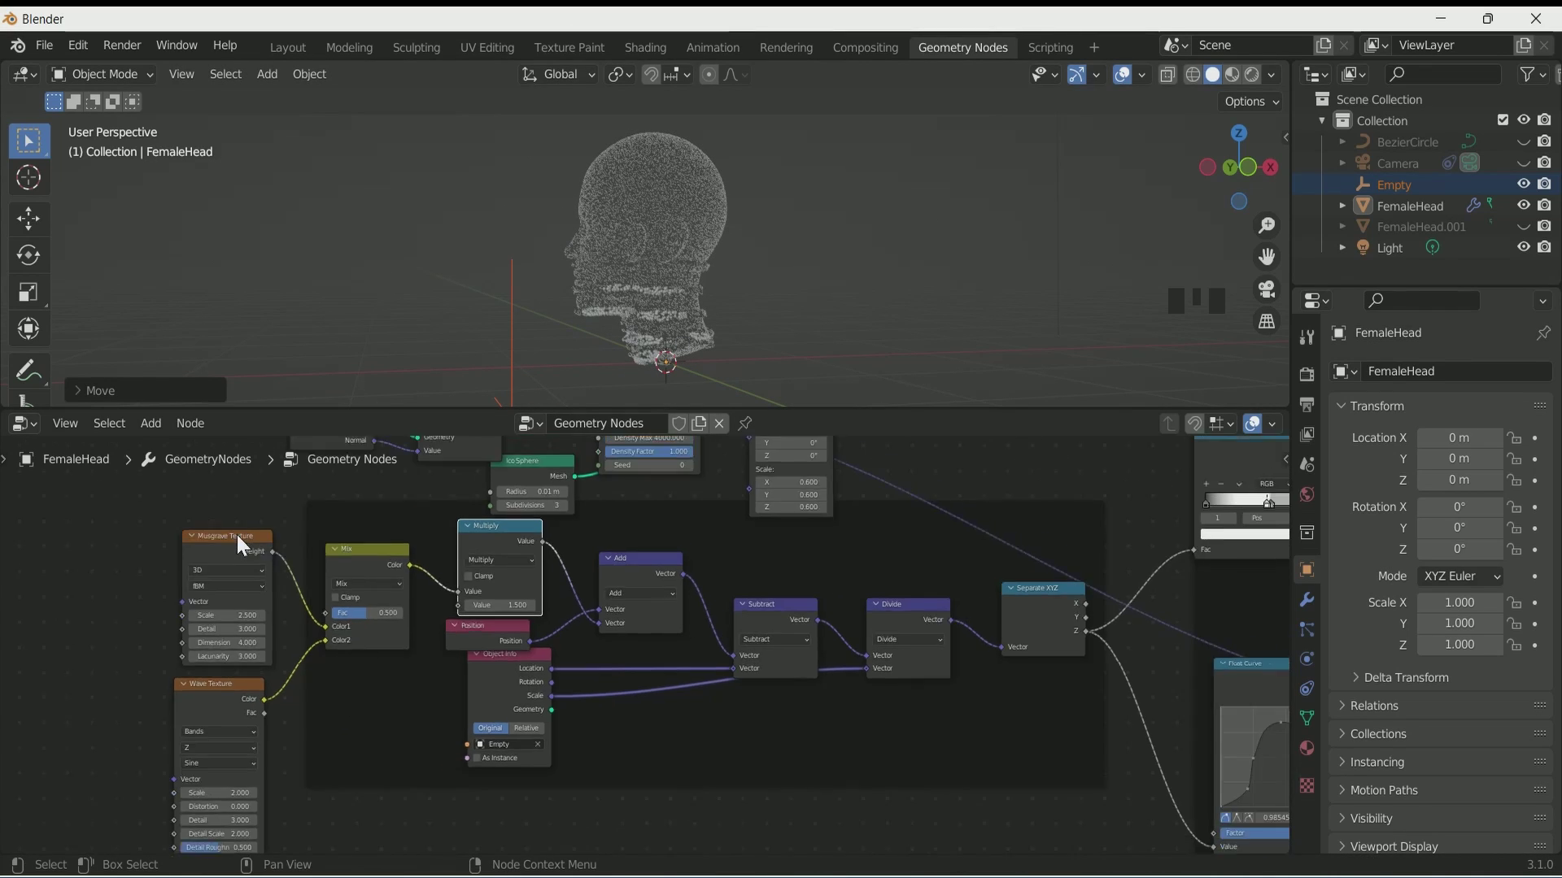
left_click_drag(470, 500, 1020, 785)
- Name the node group Particles and select the head object in the viewport
key("ctrl+g")
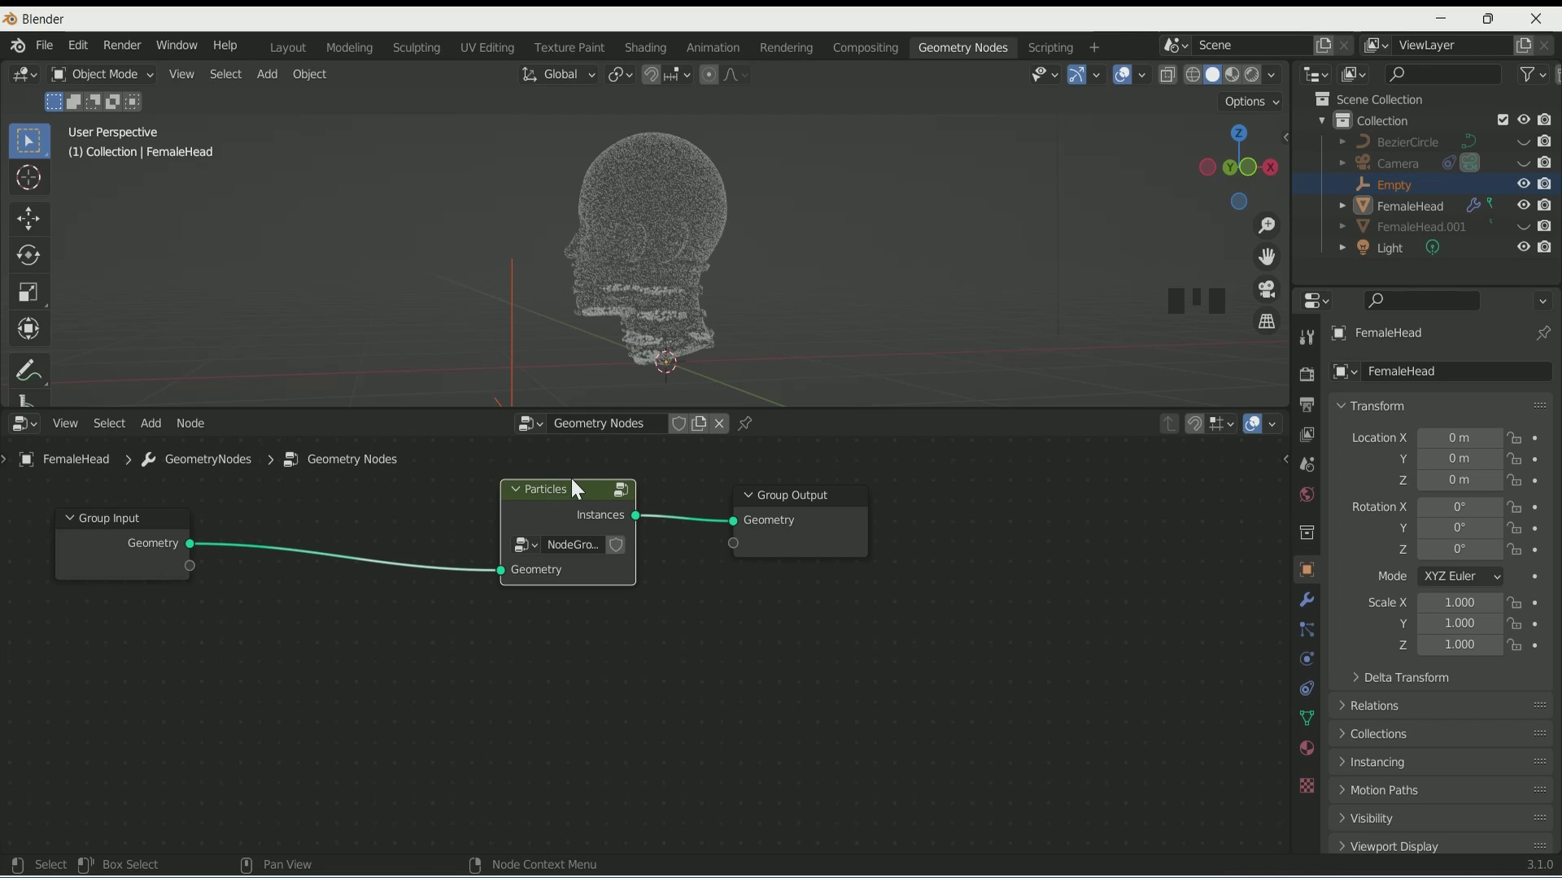
scroll("down", 3)
left_click(657, 216)
scroll("up", 3)
- Duplicate the head as the Crackes copy and go to its modifier properties
key("shift+d")
left_click_drag(1427, 259, 1511, 231)
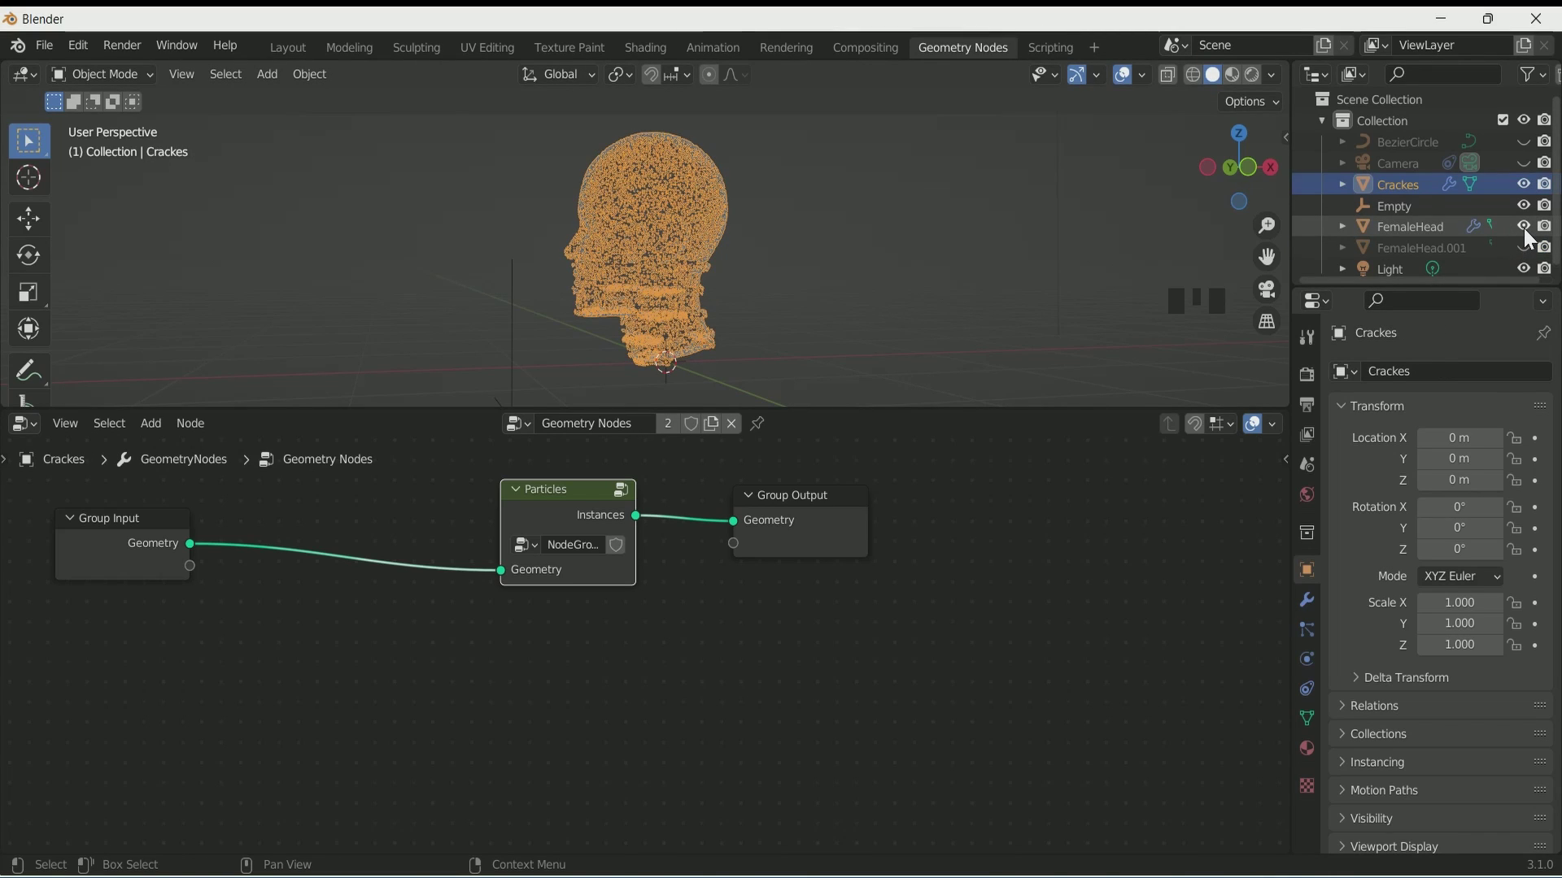
left_click(1532, 236)
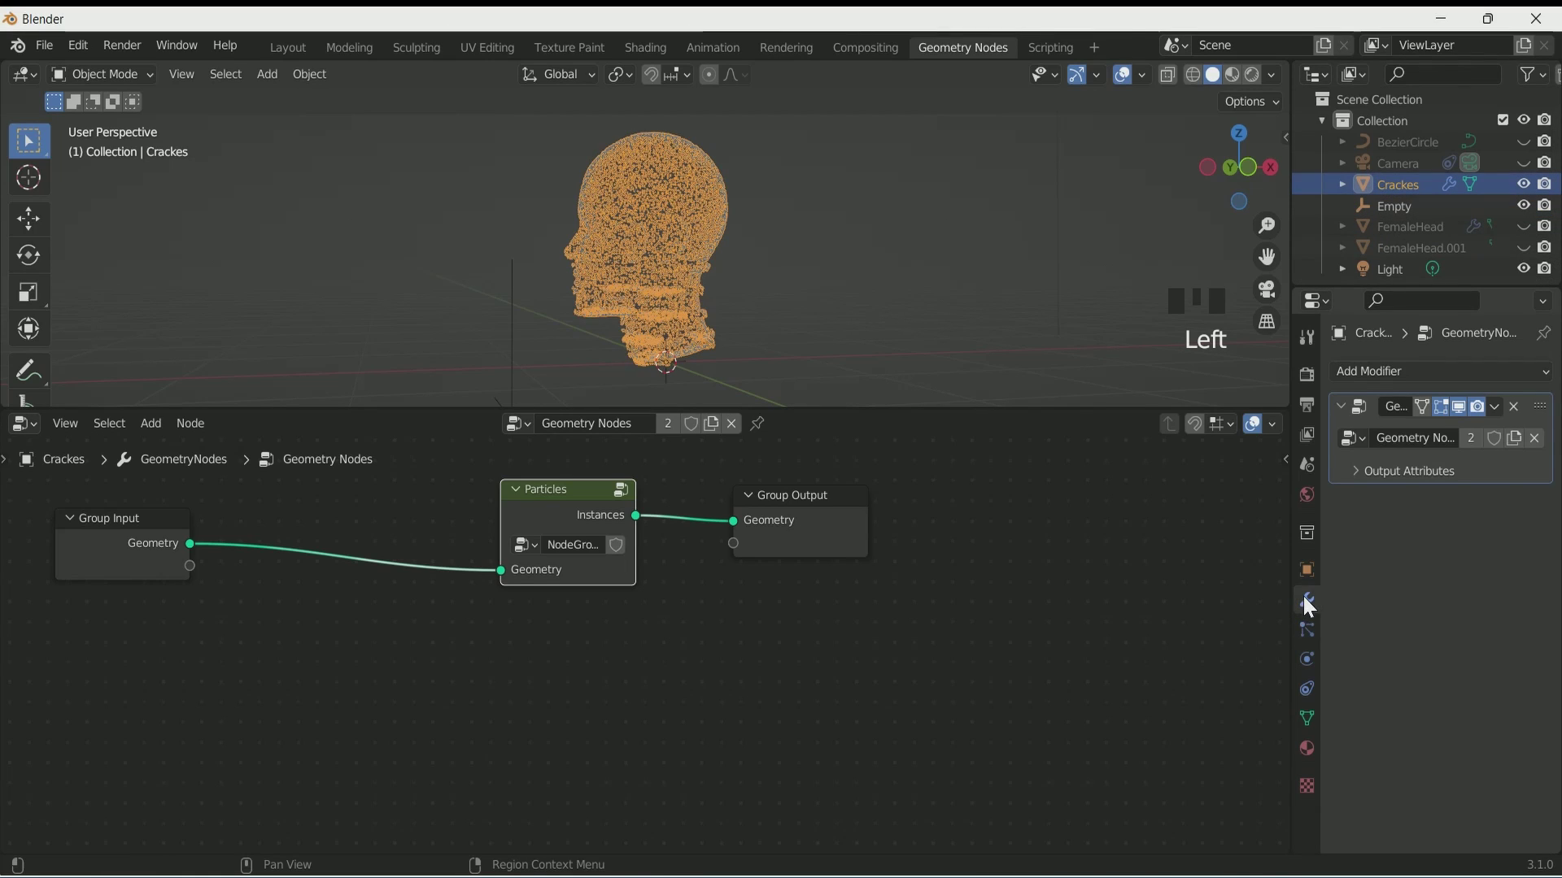
- Give the Crackes head a particle system with 1000 emitted points
left_click_drag(1519, 412, 866, 294)
scroll("up", 3)
middle_click(861, 297)
scroll("down", 3)
- Search the Add-ons preferences for Object: Cell Fracture to enable it
left_click_drag(694, 284, 305, 58)
left_click(305, 58)
left_click_drag(167, 353, 575, 108)
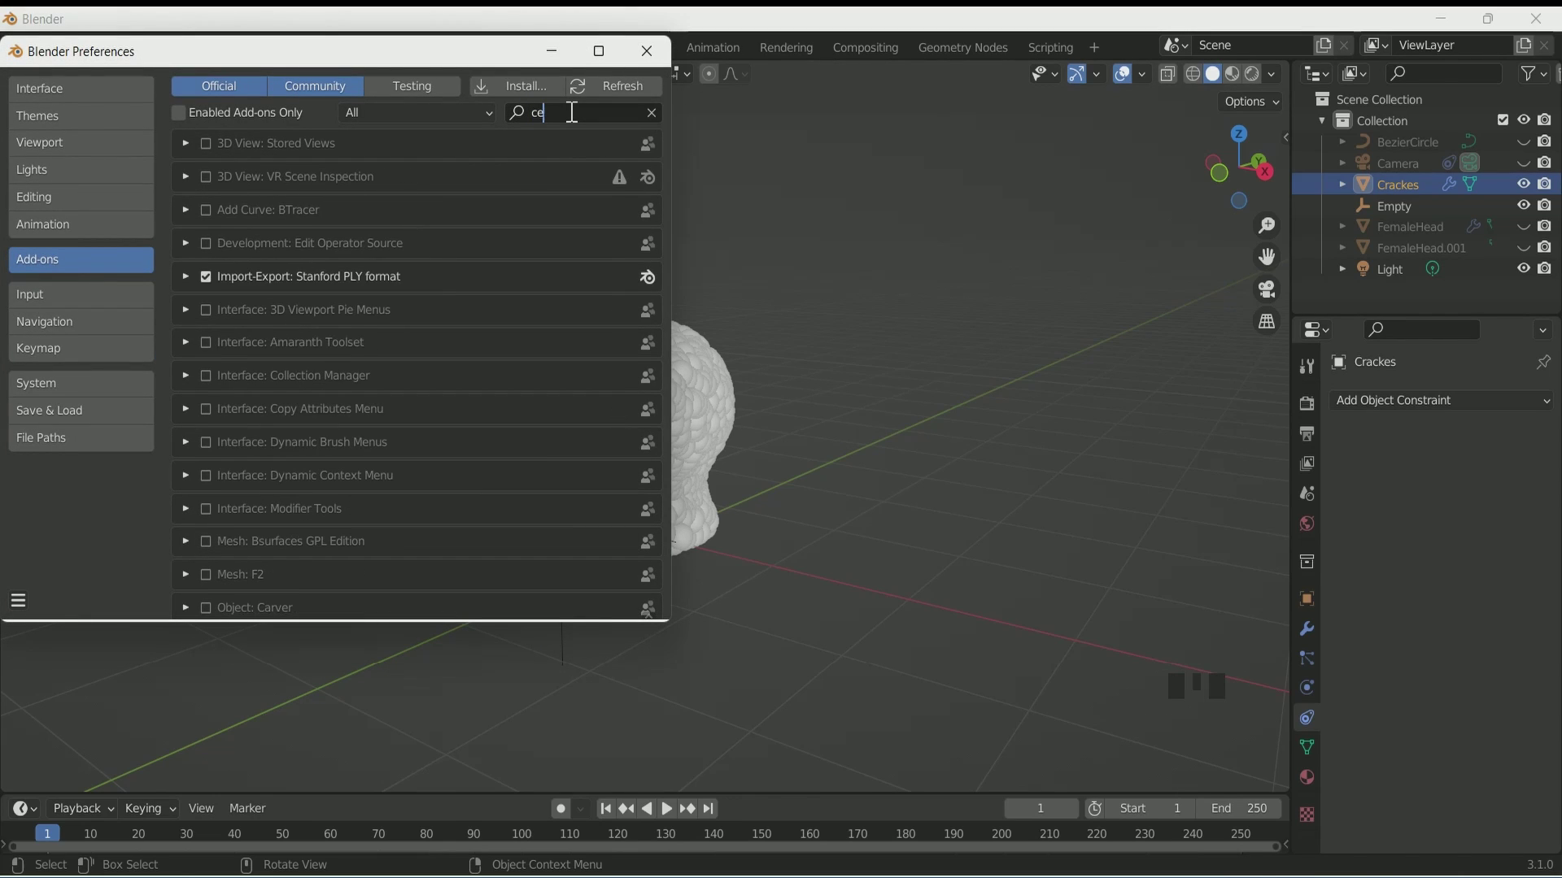
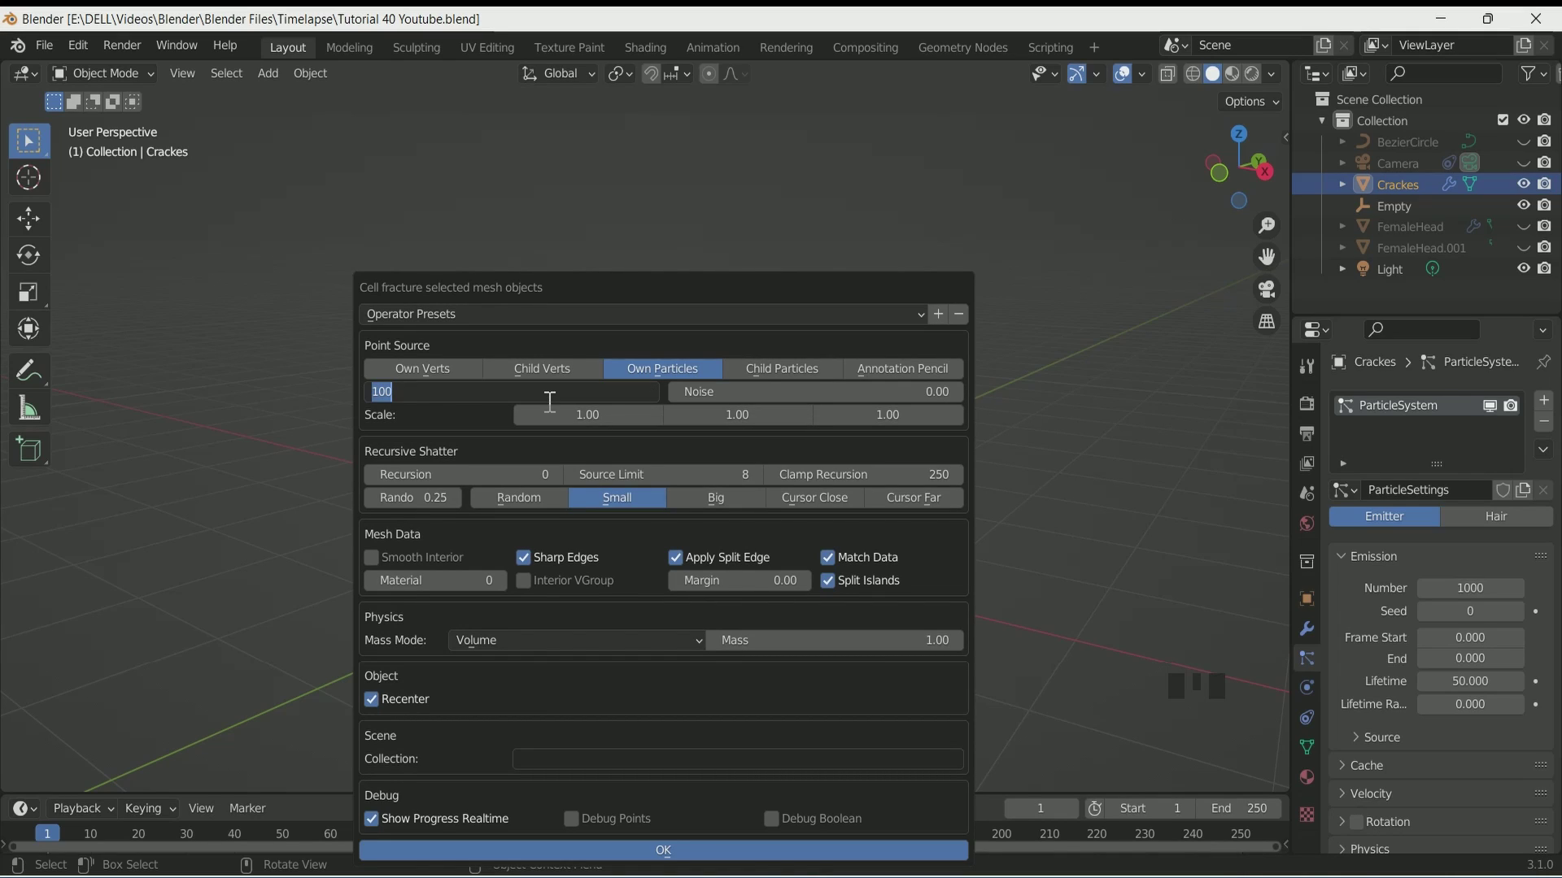
- Run Cell Fracture on Crackes from its own particles with a 1000 source limit
key("KP_0")
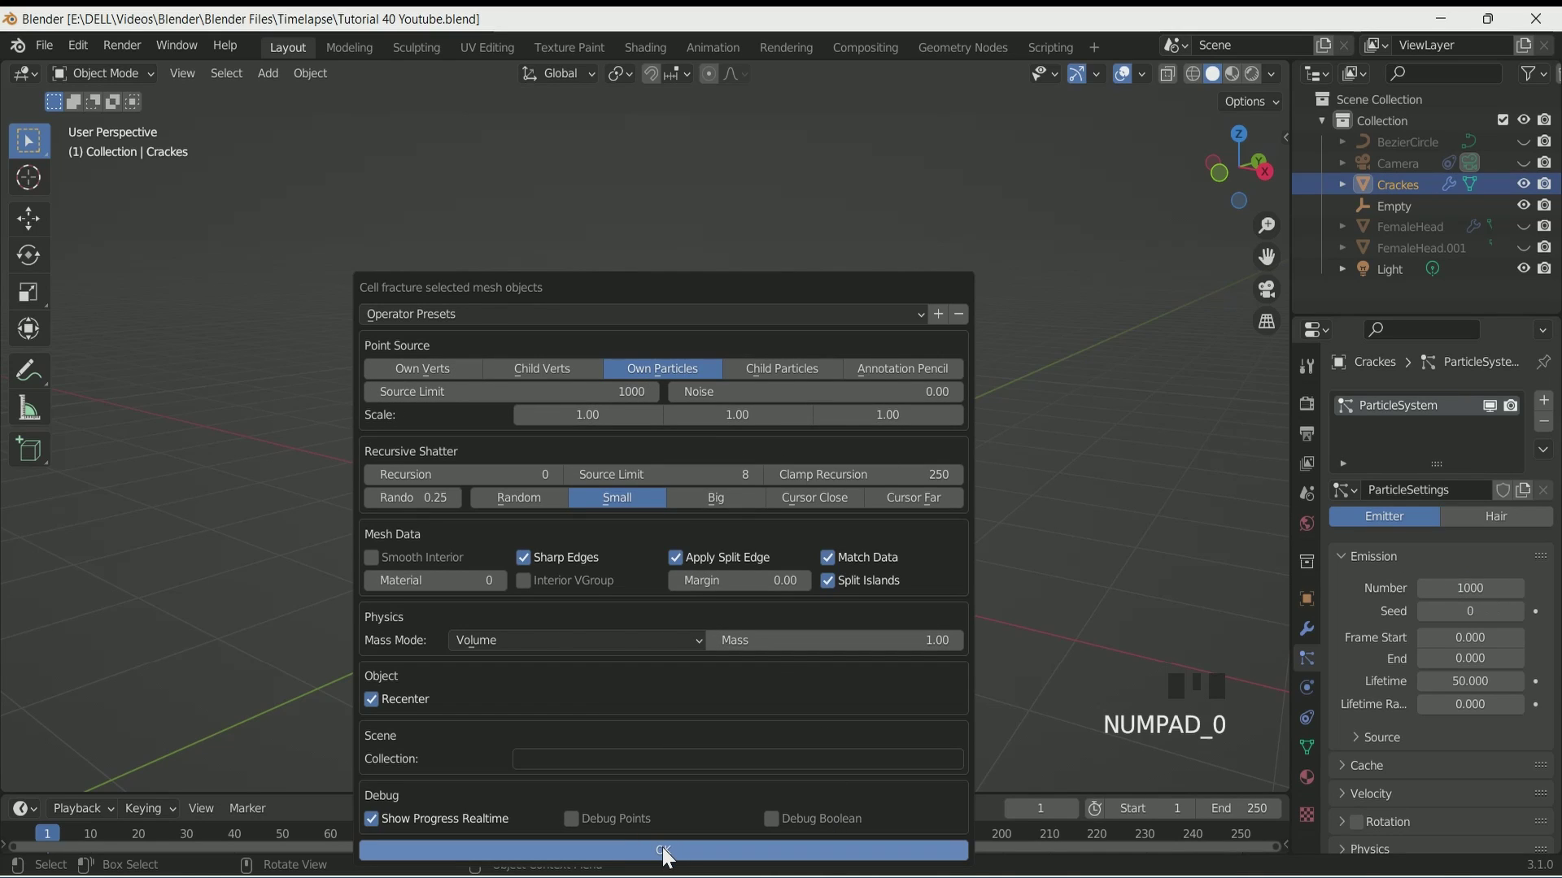
scroll("up", 3)
scroll("down", 3)
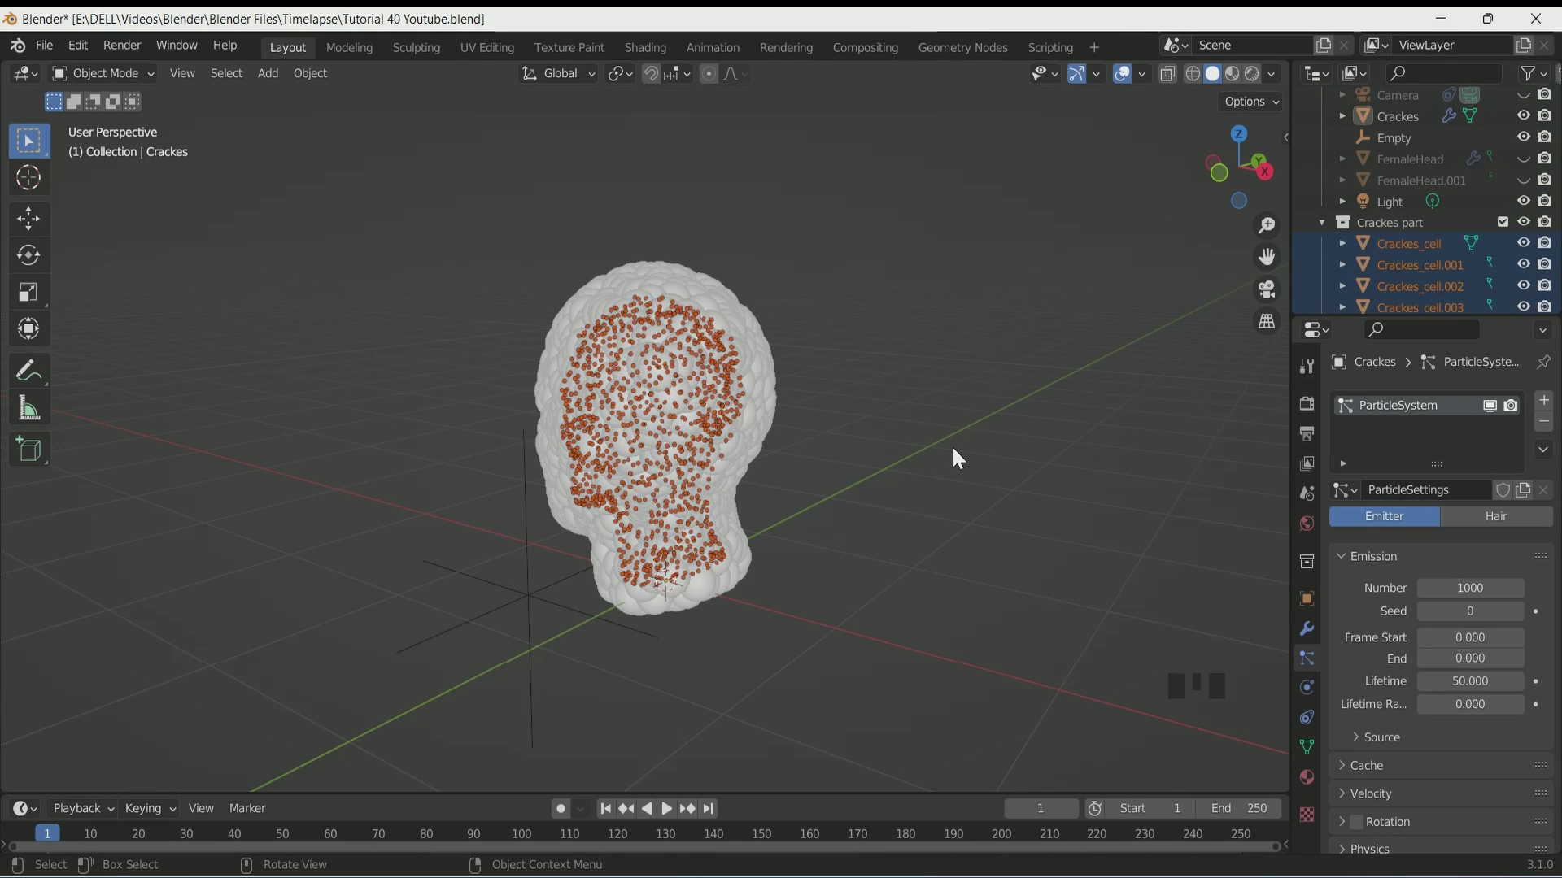
- Hide the Crackes_cell pieces and the original Crackes head in the Outliner
scroll("up", 3)
scroll("down", 3)
left_click_drag(779, 463, 1334, 278)
left_click(1531, 124)
left_click(1509, 230)
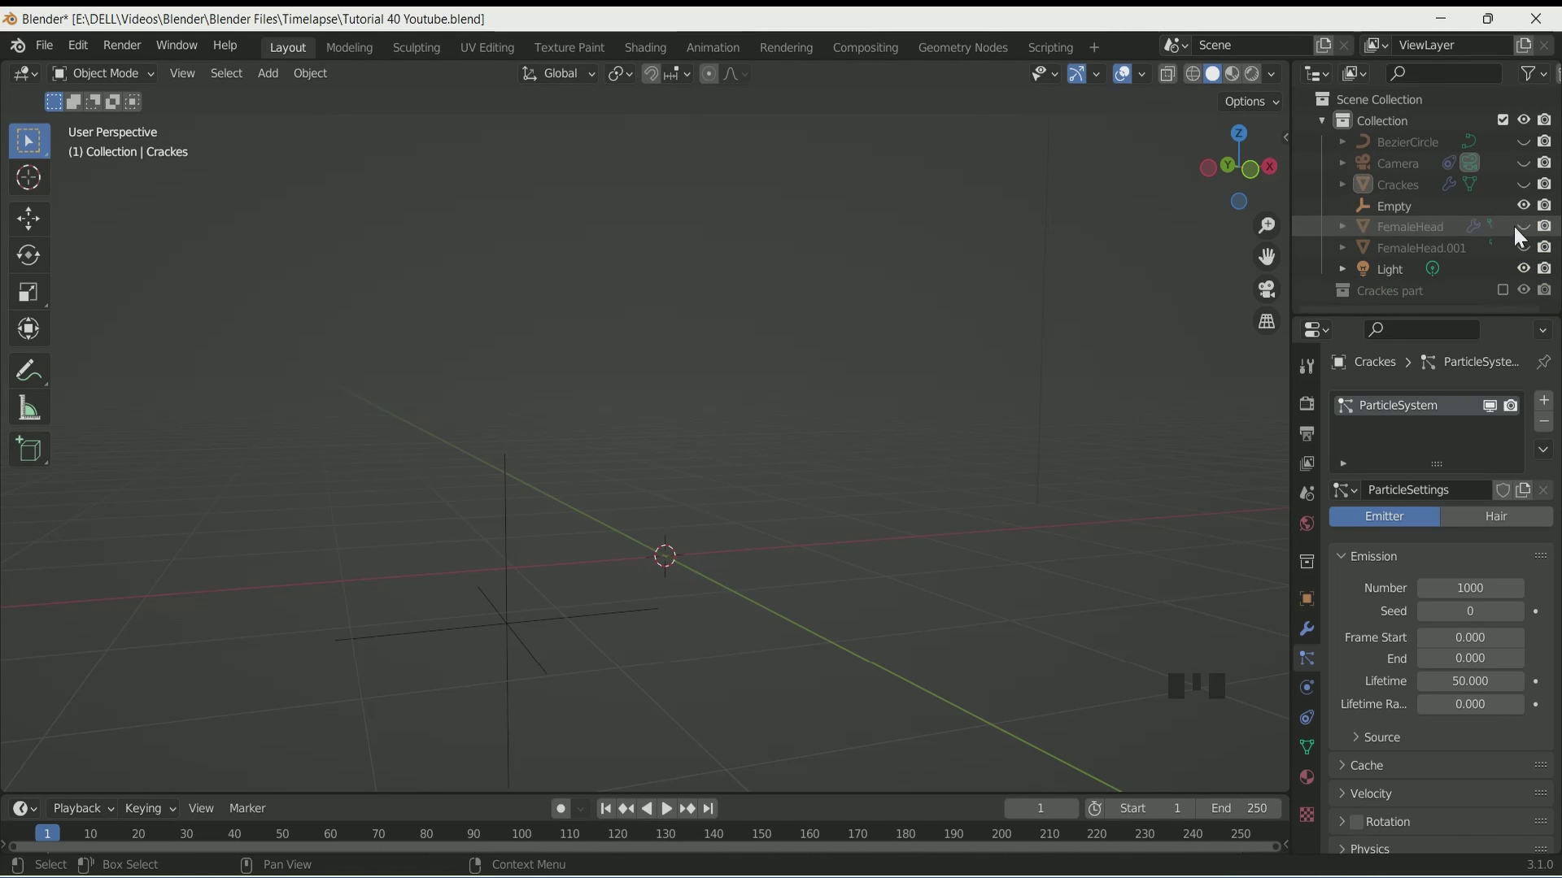
left_click(1532, 229)
- Show and select FemaleHead and switch back to its Geometry Nodes workspace
scroll("up", 3)
scroll("down", 3)
left_click(963, 56)
left_click(657, 240)
left_click(822, 296)
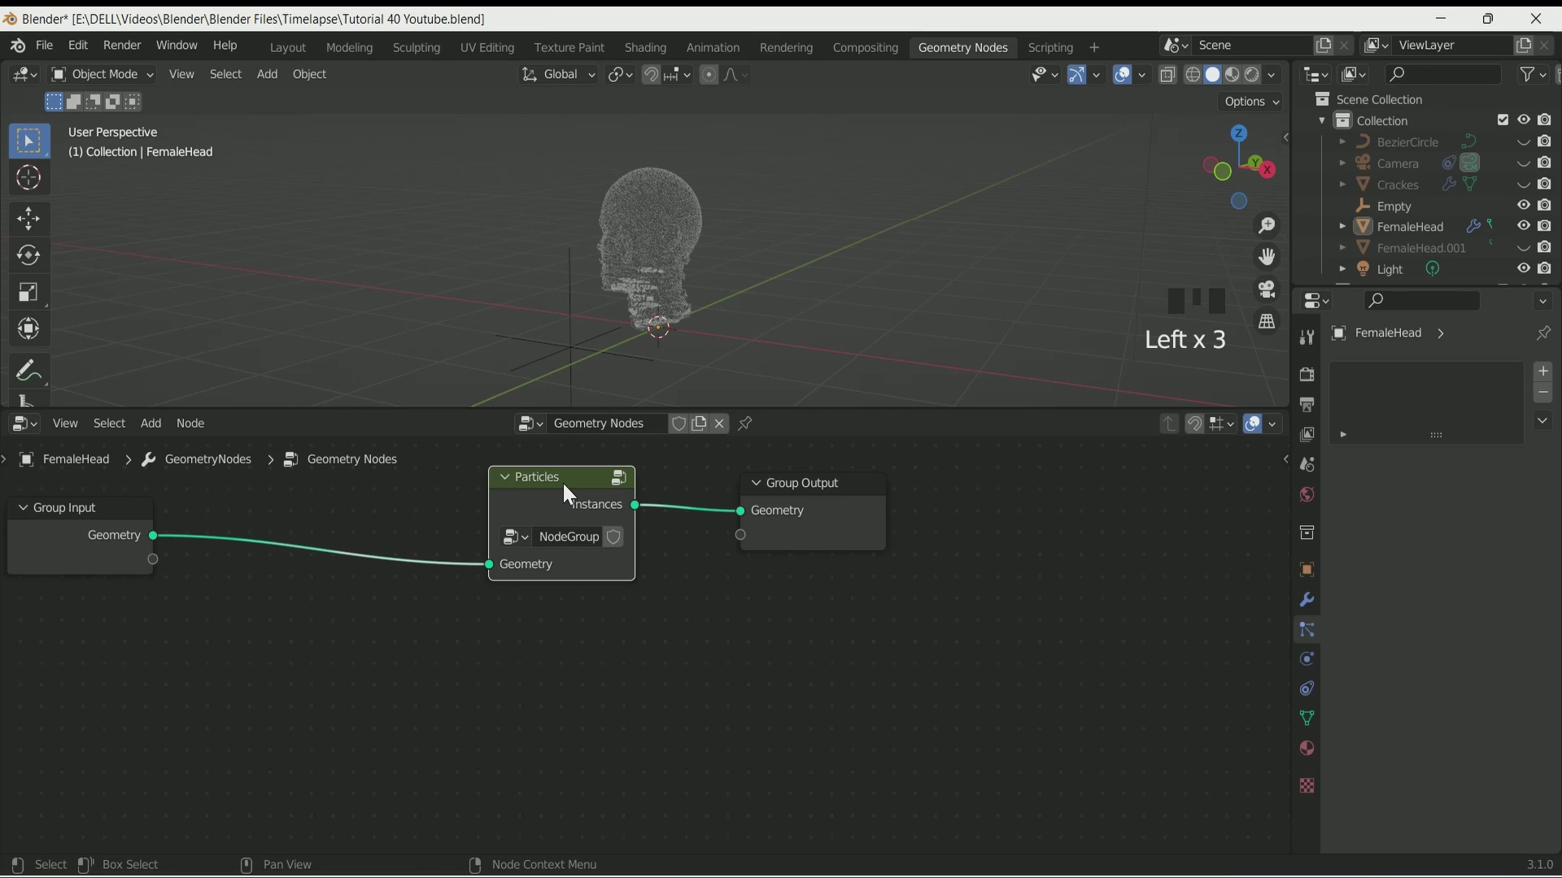
- Duplicate the Particles group as NodeGroup.001 and delete its distribute/instance nodes inside
key("shift+d")
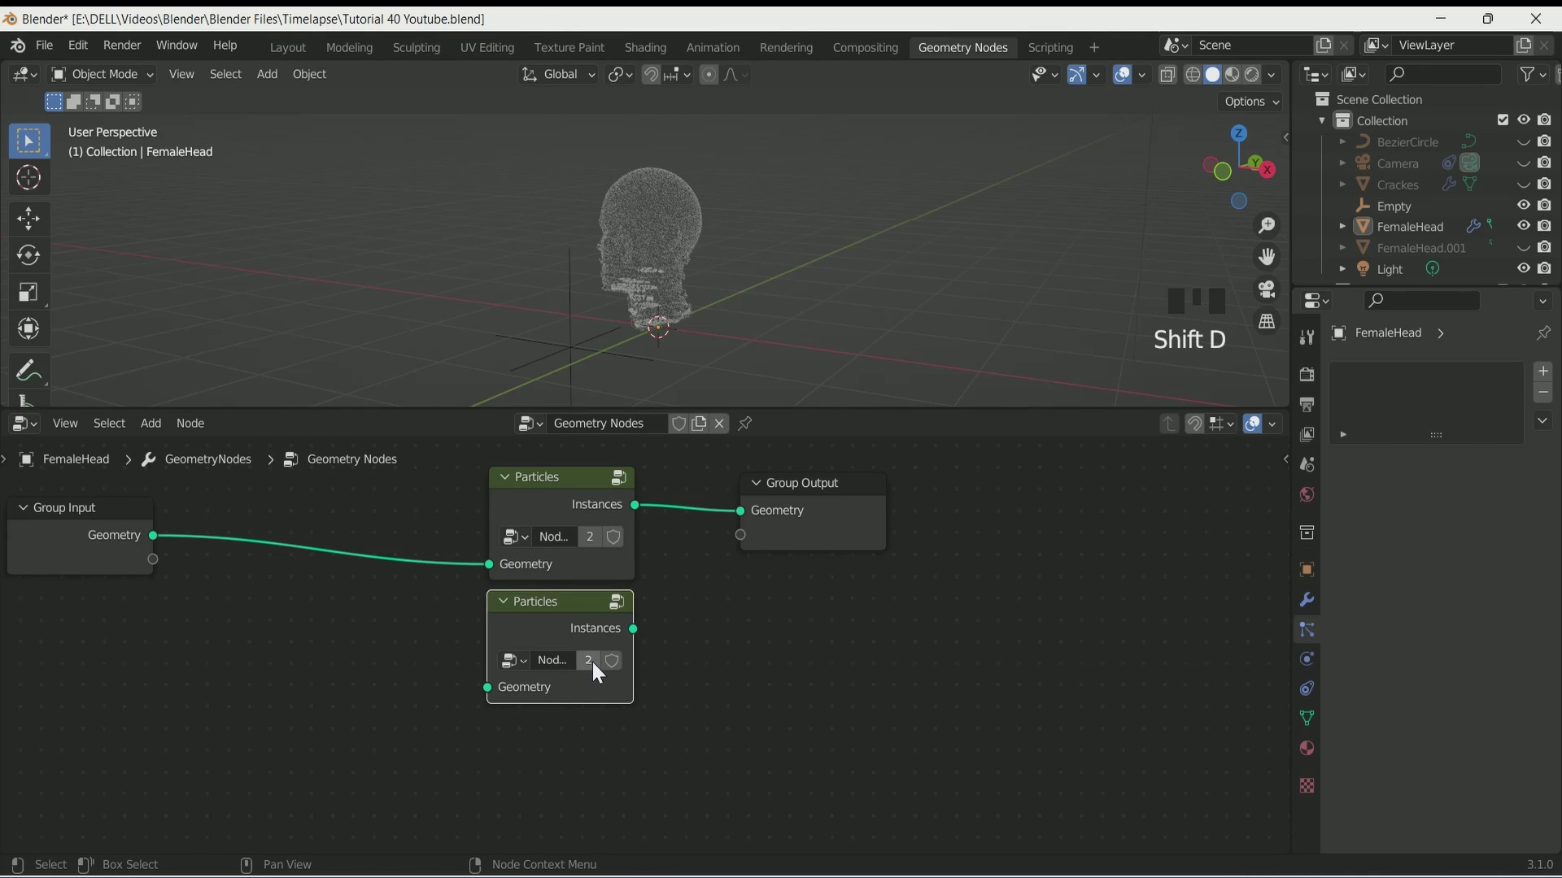
left_click_drag(591, 669, 182, 548)
key("ctrl+z")
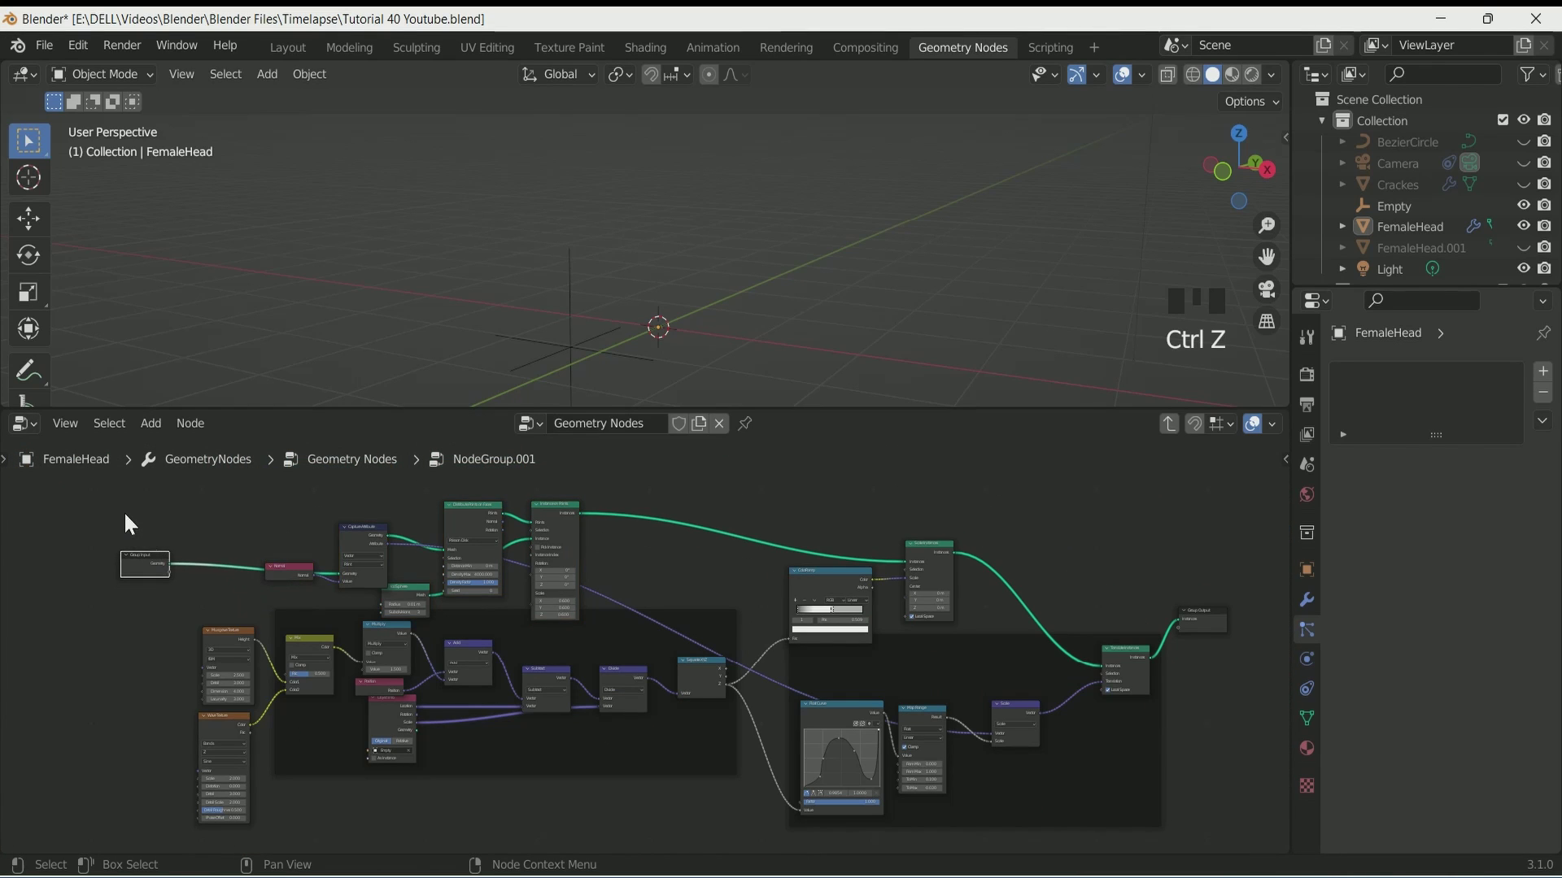
key("Delete")
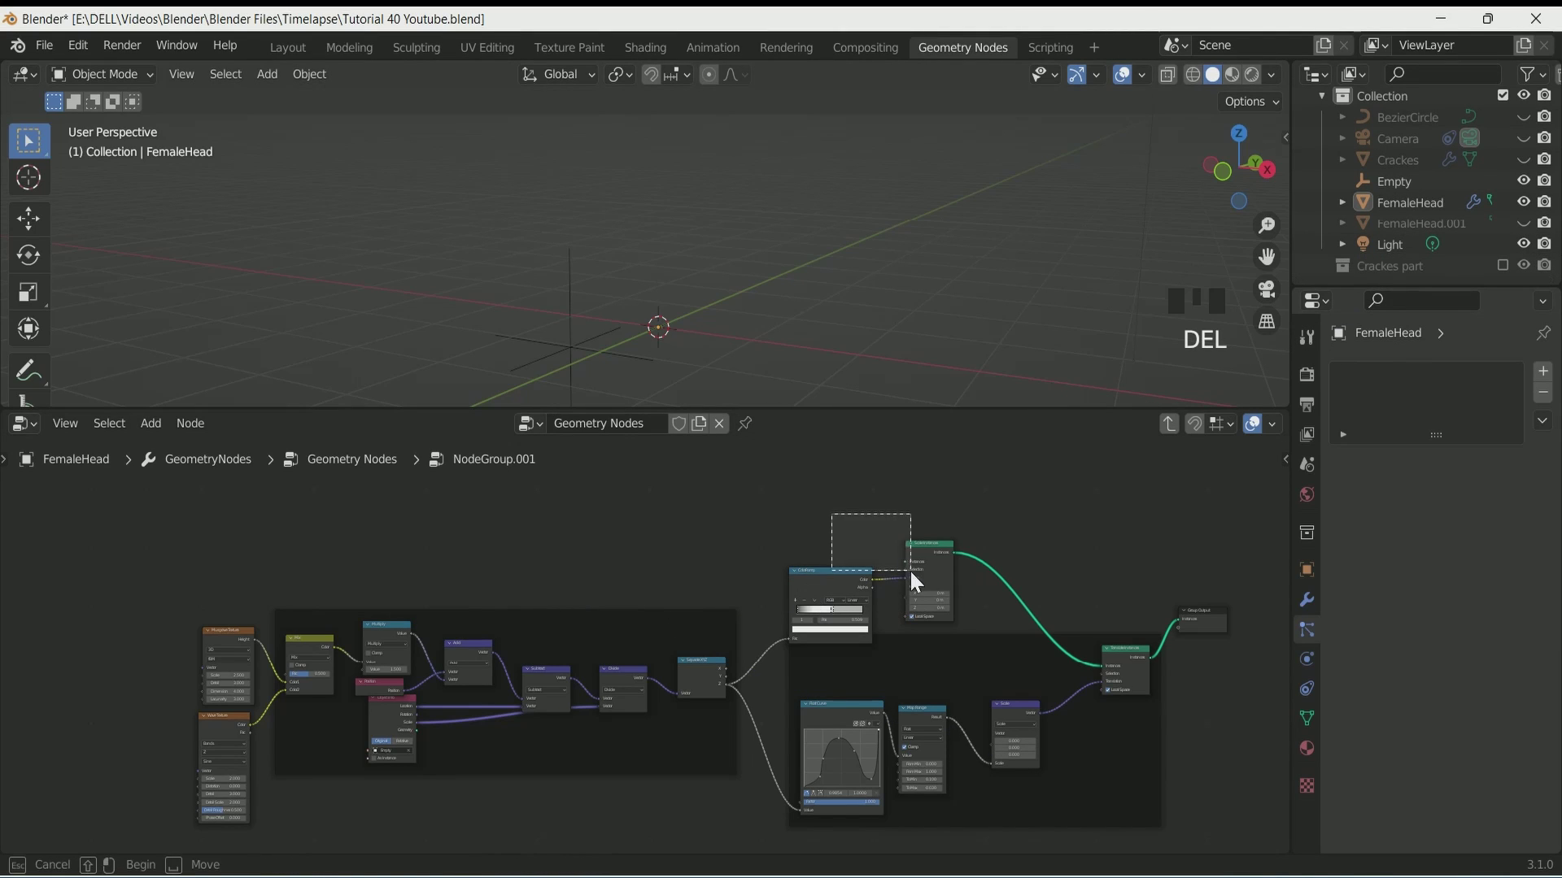
- Add a Relative Collection Info node for Crackes part with Separate Children, linked into the group
left_click(1397, 276)
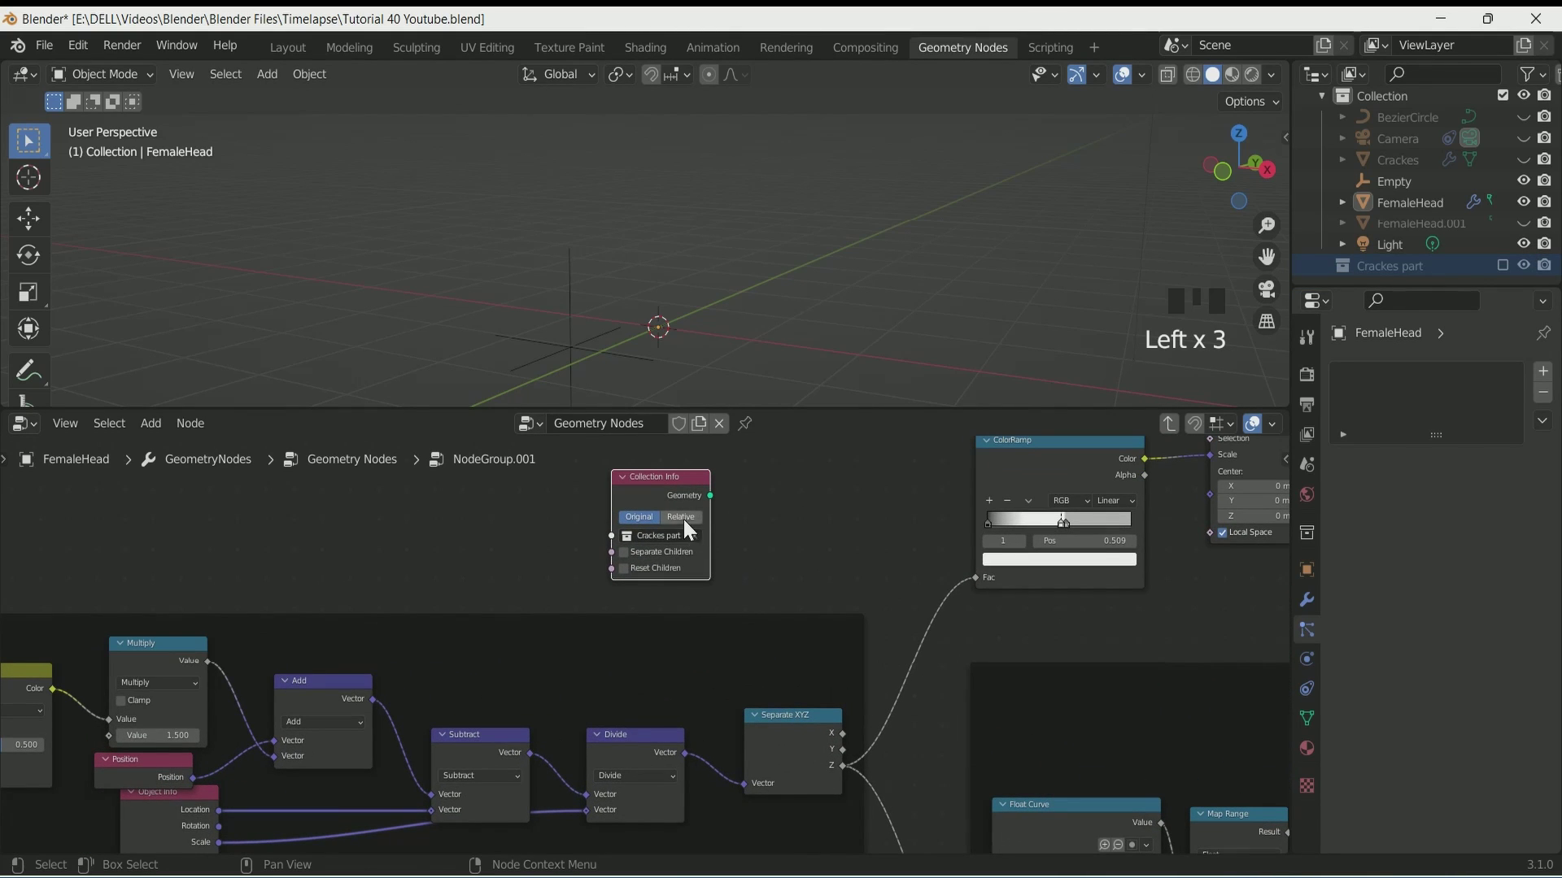
left_click(688, 518)
left_click_drag(629, 557, 688, 319)
scroll("up", 3)
left_click_drag(669, 309, 817, 301)
scroll("down", 3)
- Nudge the empty to test, exit the group and rename its node Crackes
left_click(528, 315)
key("g")
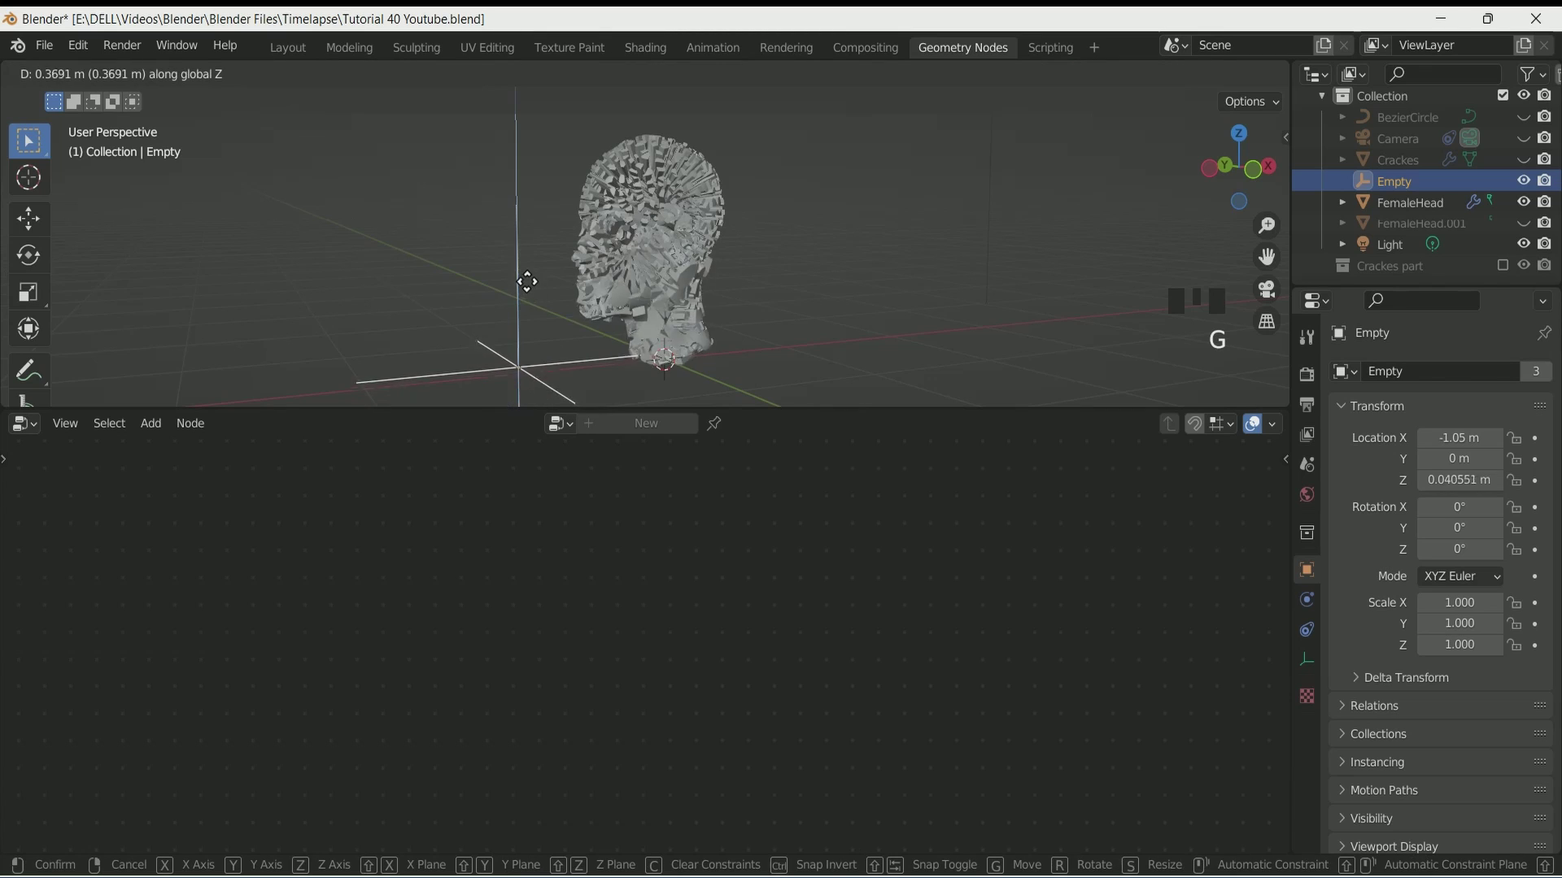
key("ctrl+z")
key("Left")
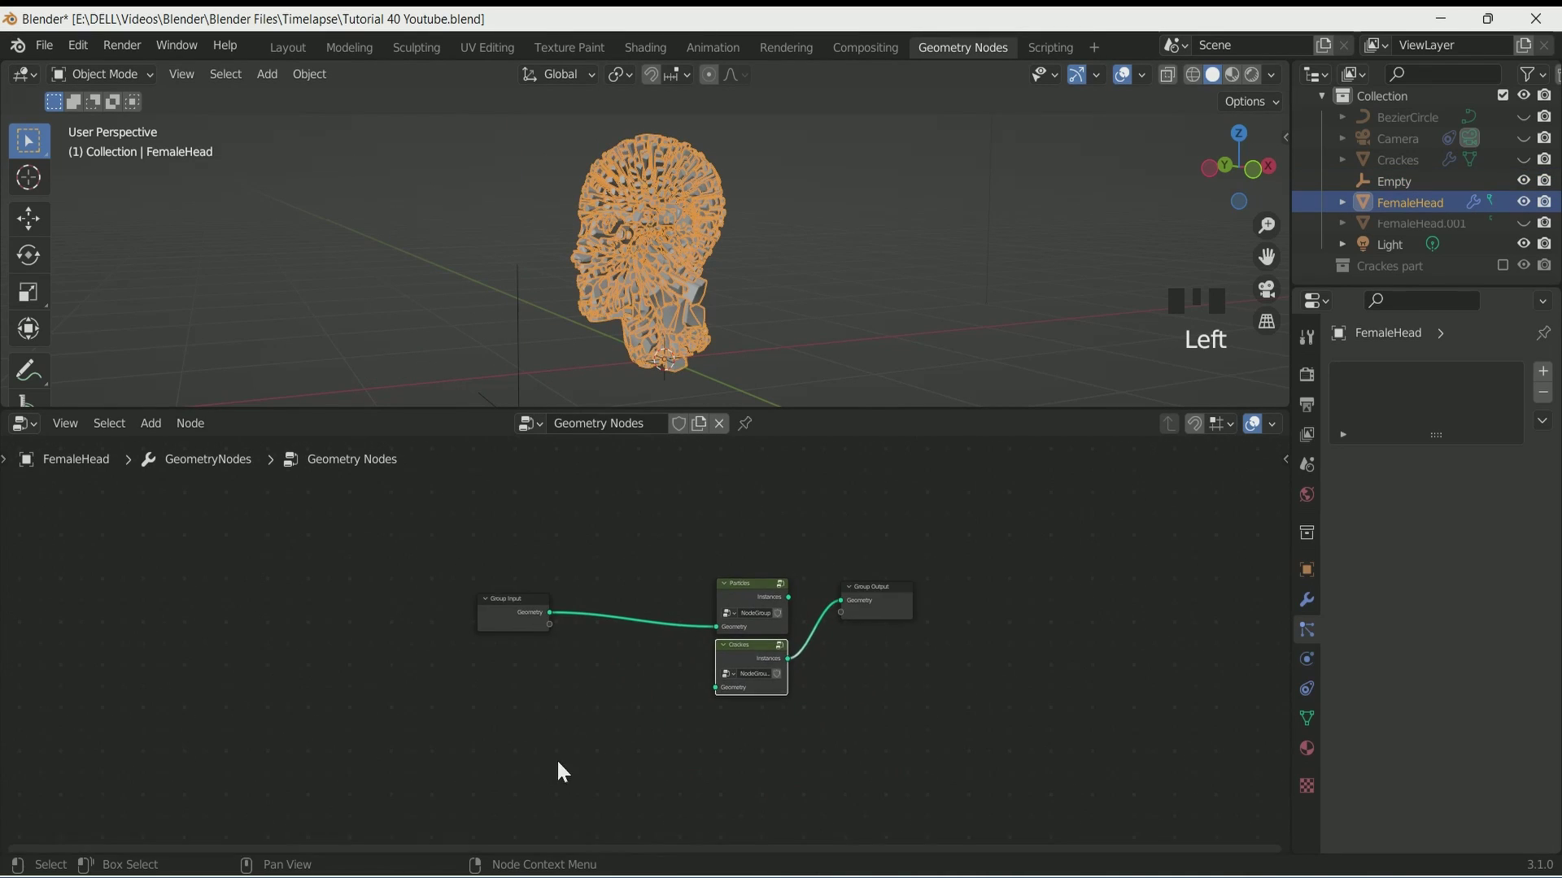
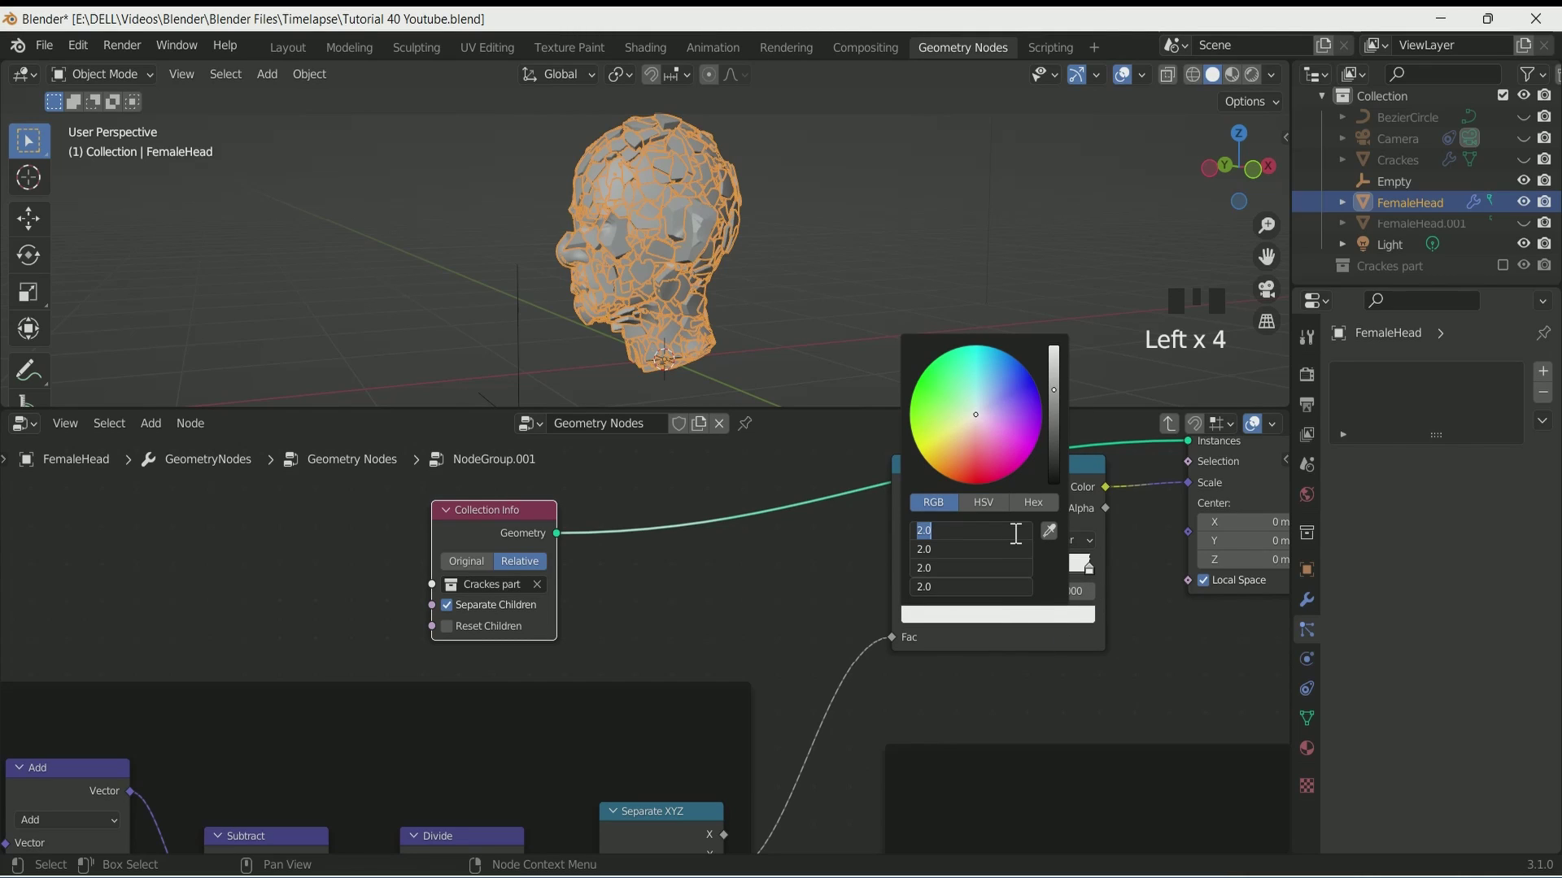
- Look over the node group and orbit around the head for a clearer view
scroll("up", 3)
left_click_drag(662, 342, 680, 307)
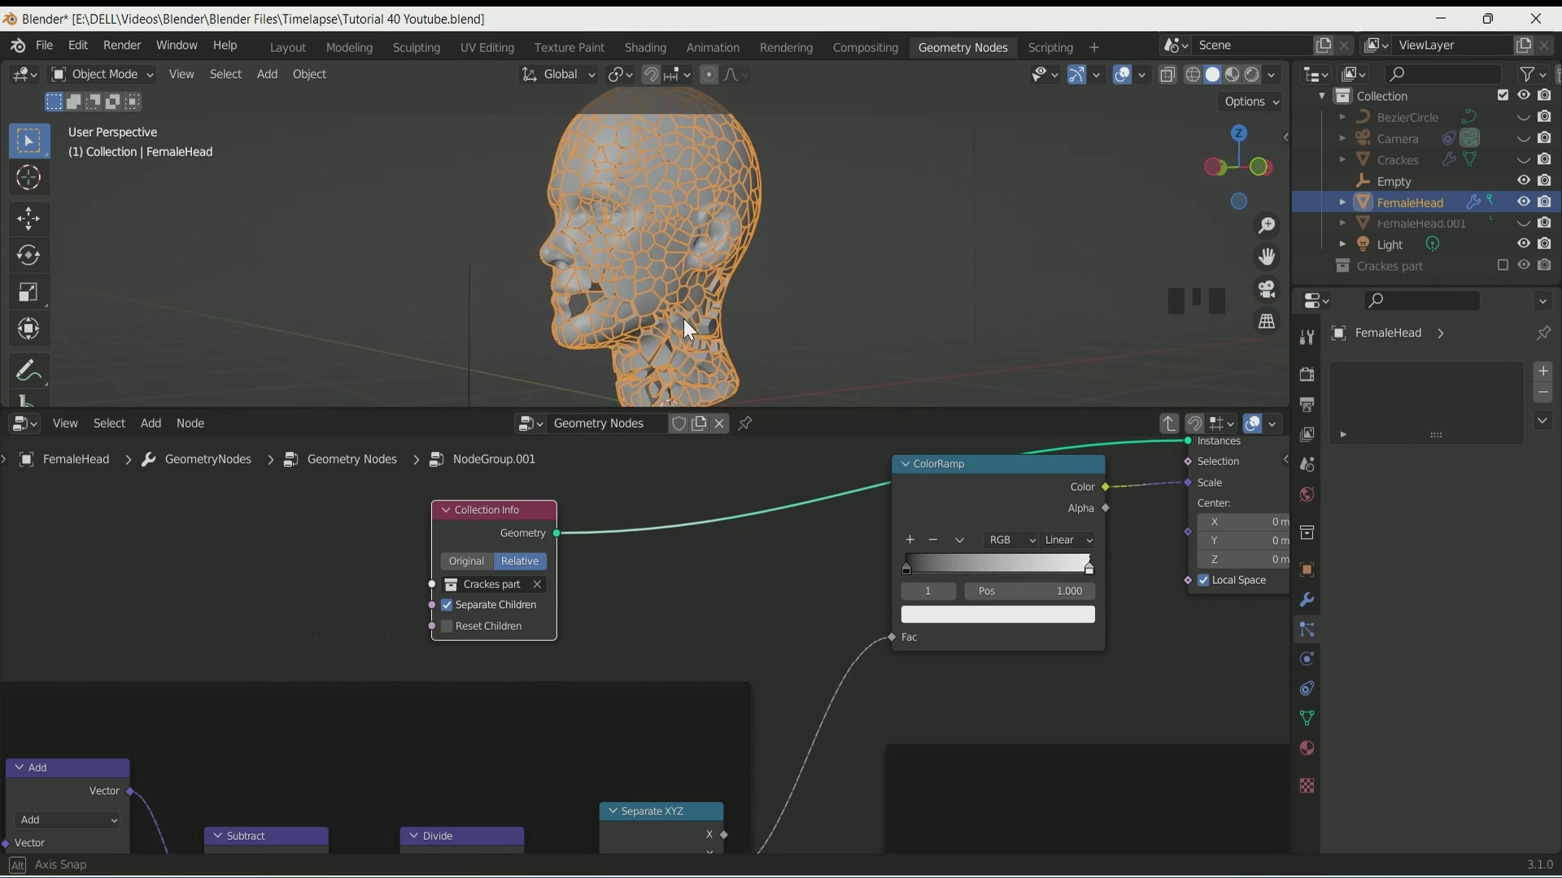
scroll("down", 3)
scroll("up", 3)
left_click_drag(697, 331, 1473, 232)
- Move the Empty vertically through the head to check the cracked pieces scatter
left_click(1423, 186)
key("g")
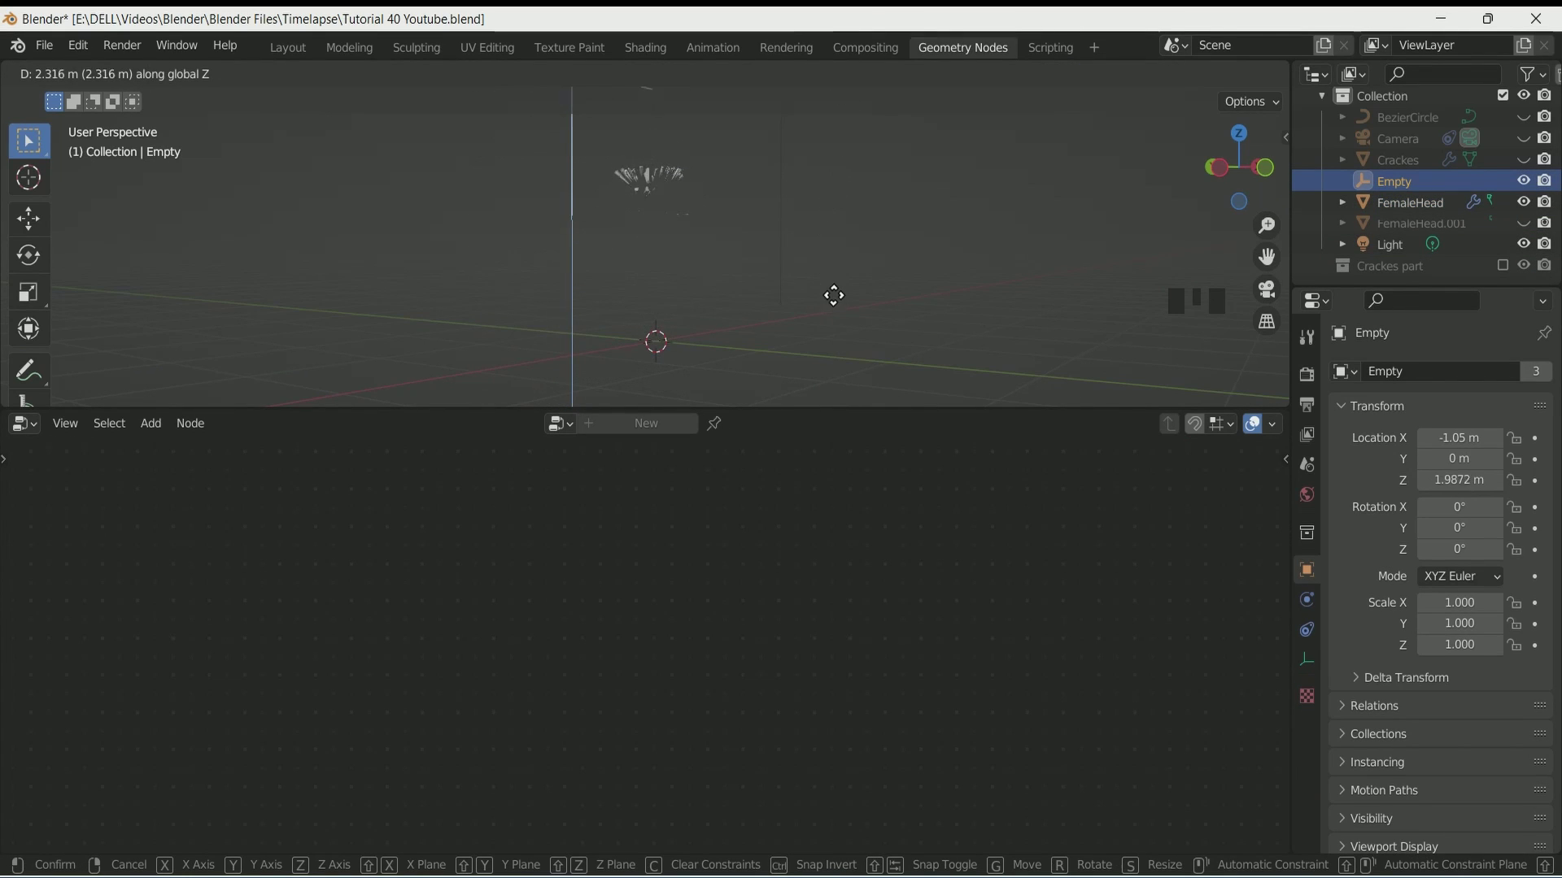
key("ctrl+z")
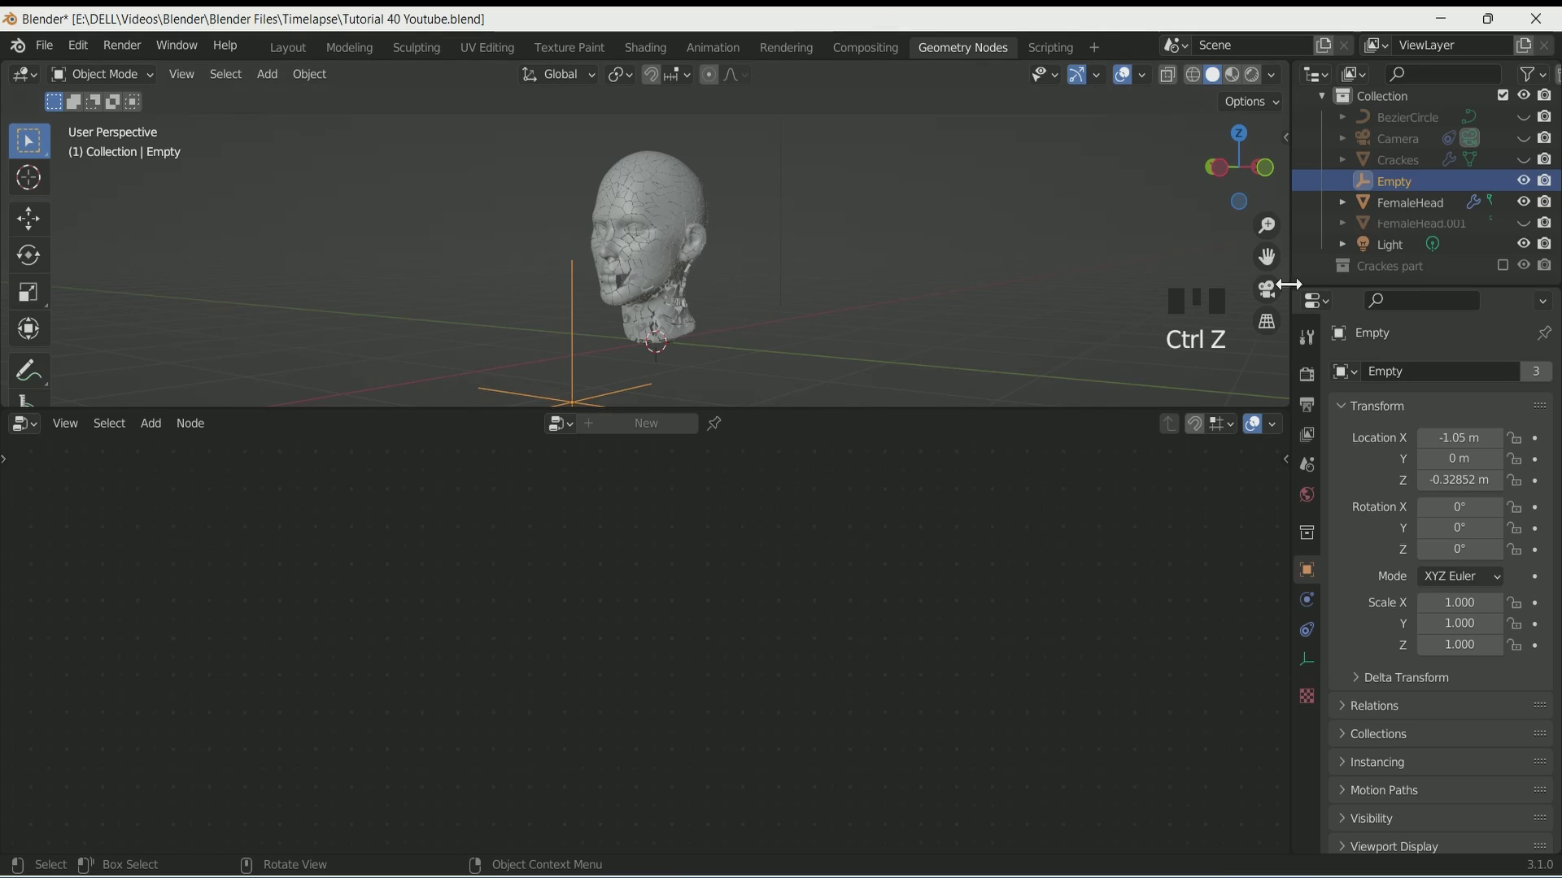
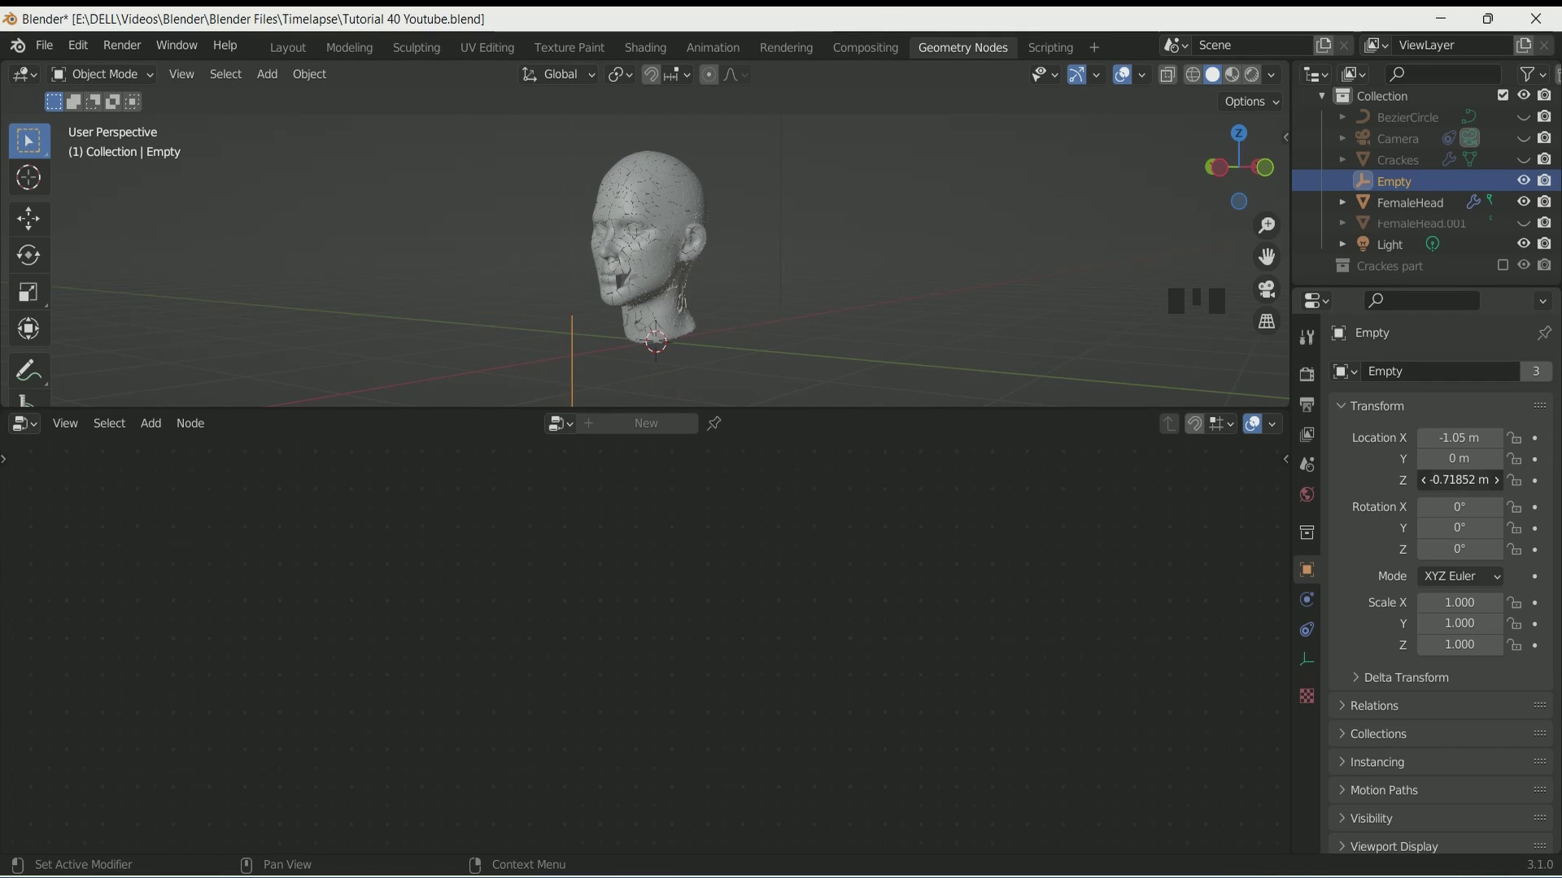
scroll("up", 3)
- Enter NodeGroup.001 and add Object Info (Cracks), Normal and Transfer Attribute nodes
left_click_drag(873, 336, 674, 161)
left_click(674, 162)
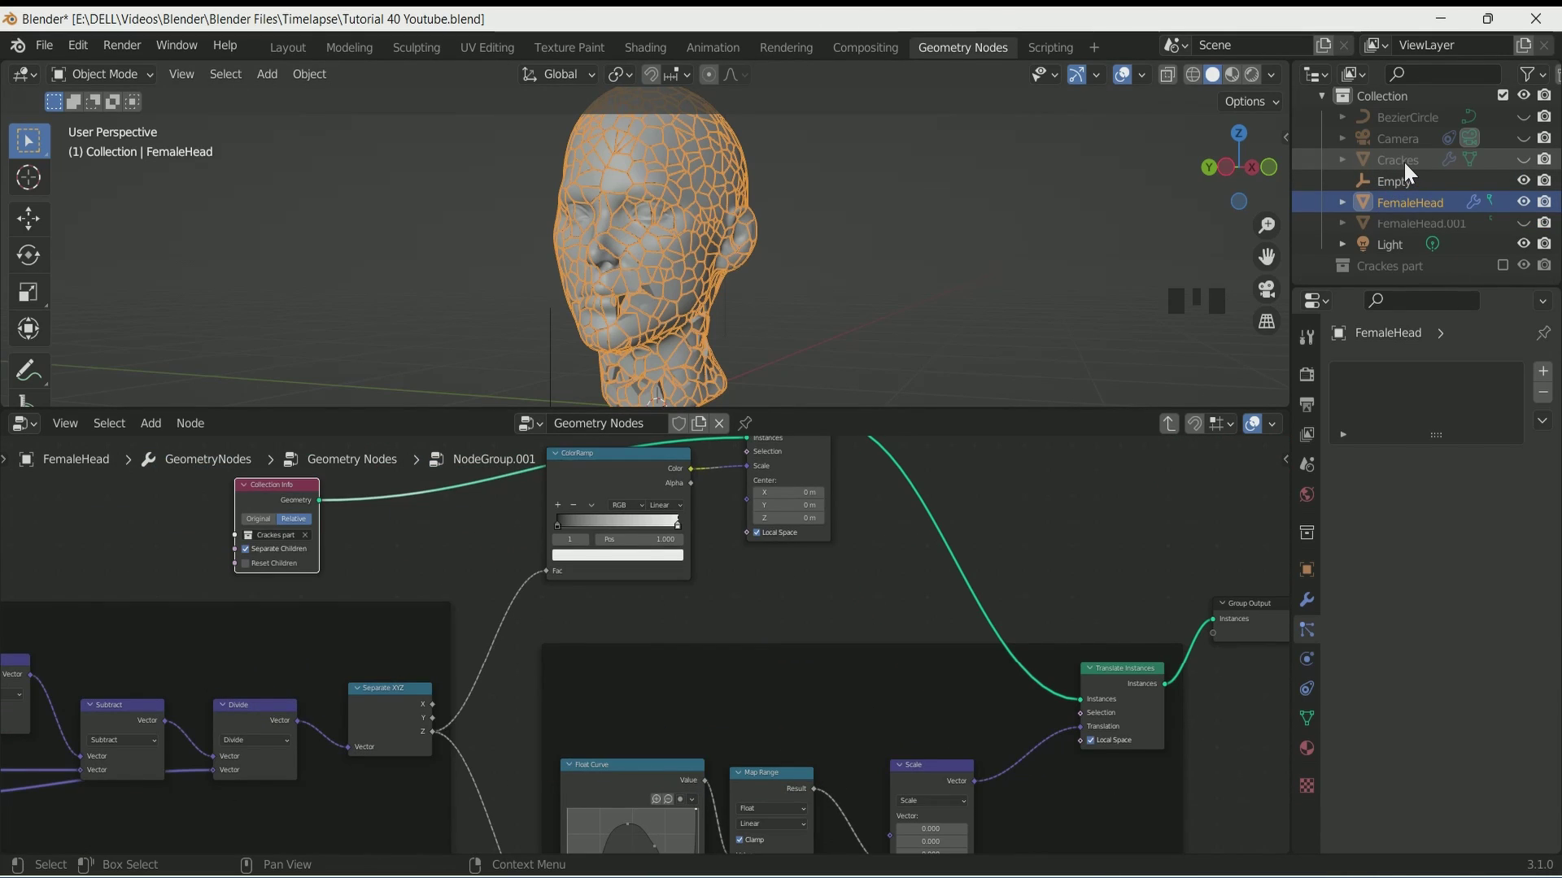
left_click(1346, 216)
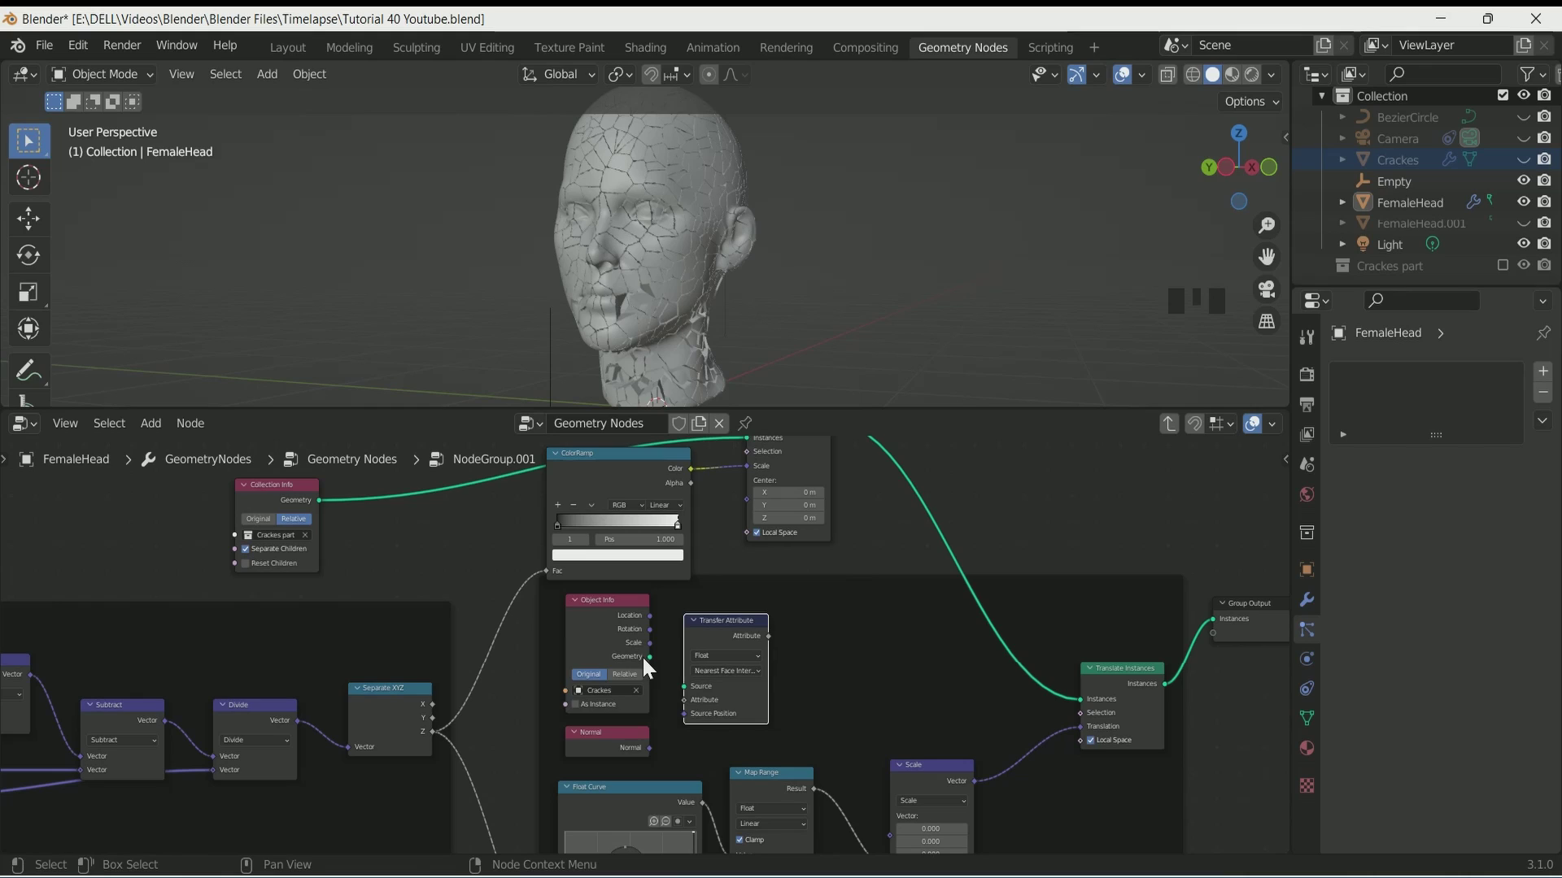
- Link Cracks geometry to Source and Normal to Source Position, then select the Empty
left_click(698, 695)
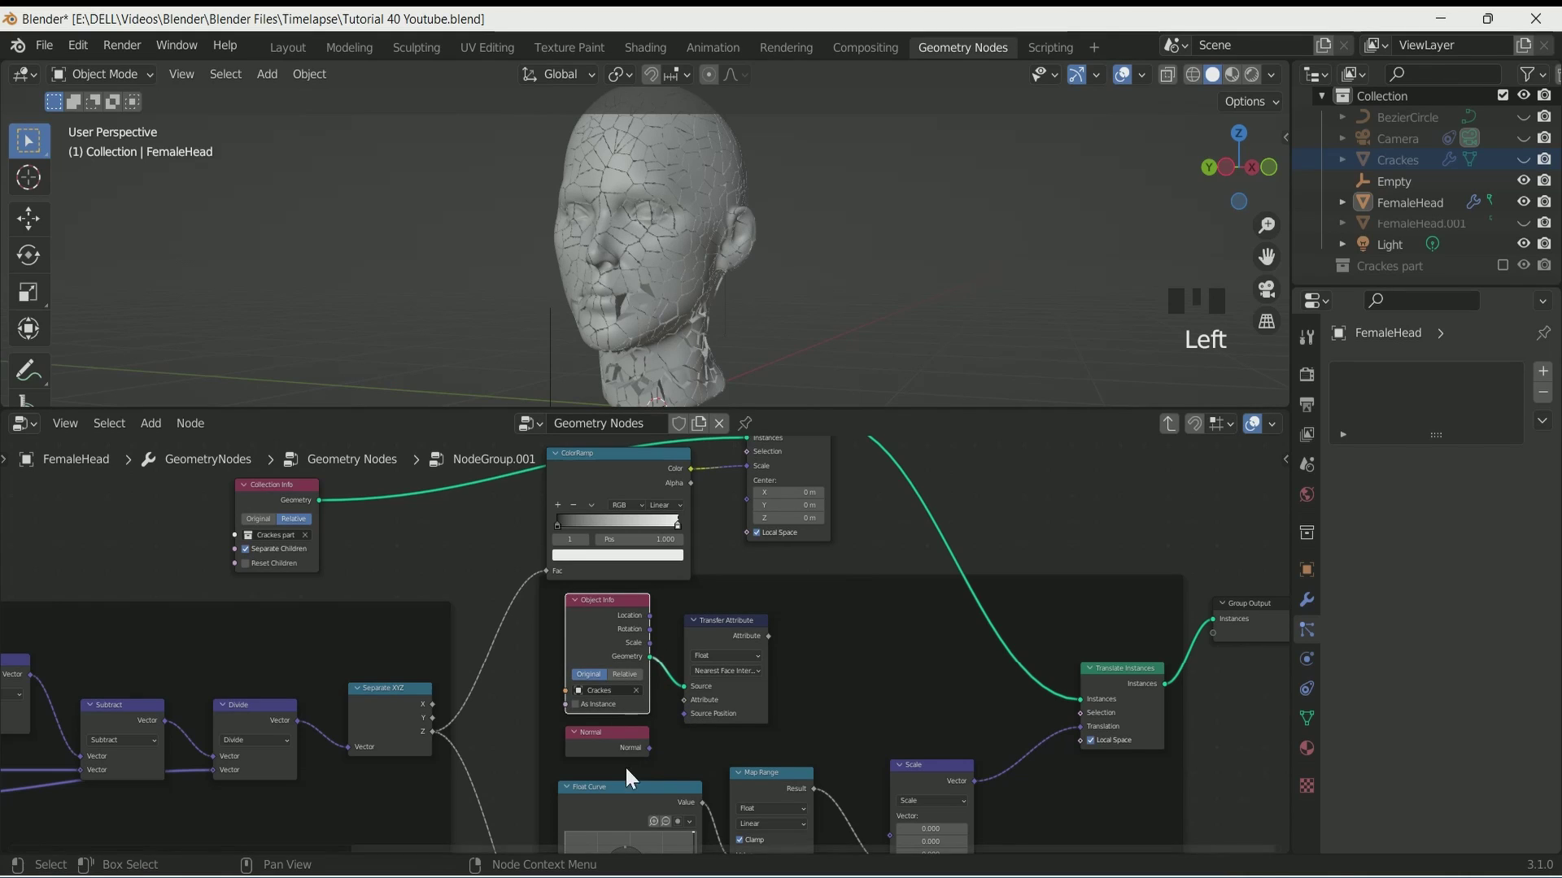
left_click_drag(695, 712, 792, 329)
scroll("up", 3)
left_click_drag(789, 331, 1409, 193)
double_click(1410, 194)
- Reshape the Float Curve's points into a smooth rising S-profile with a plateau
key("g")
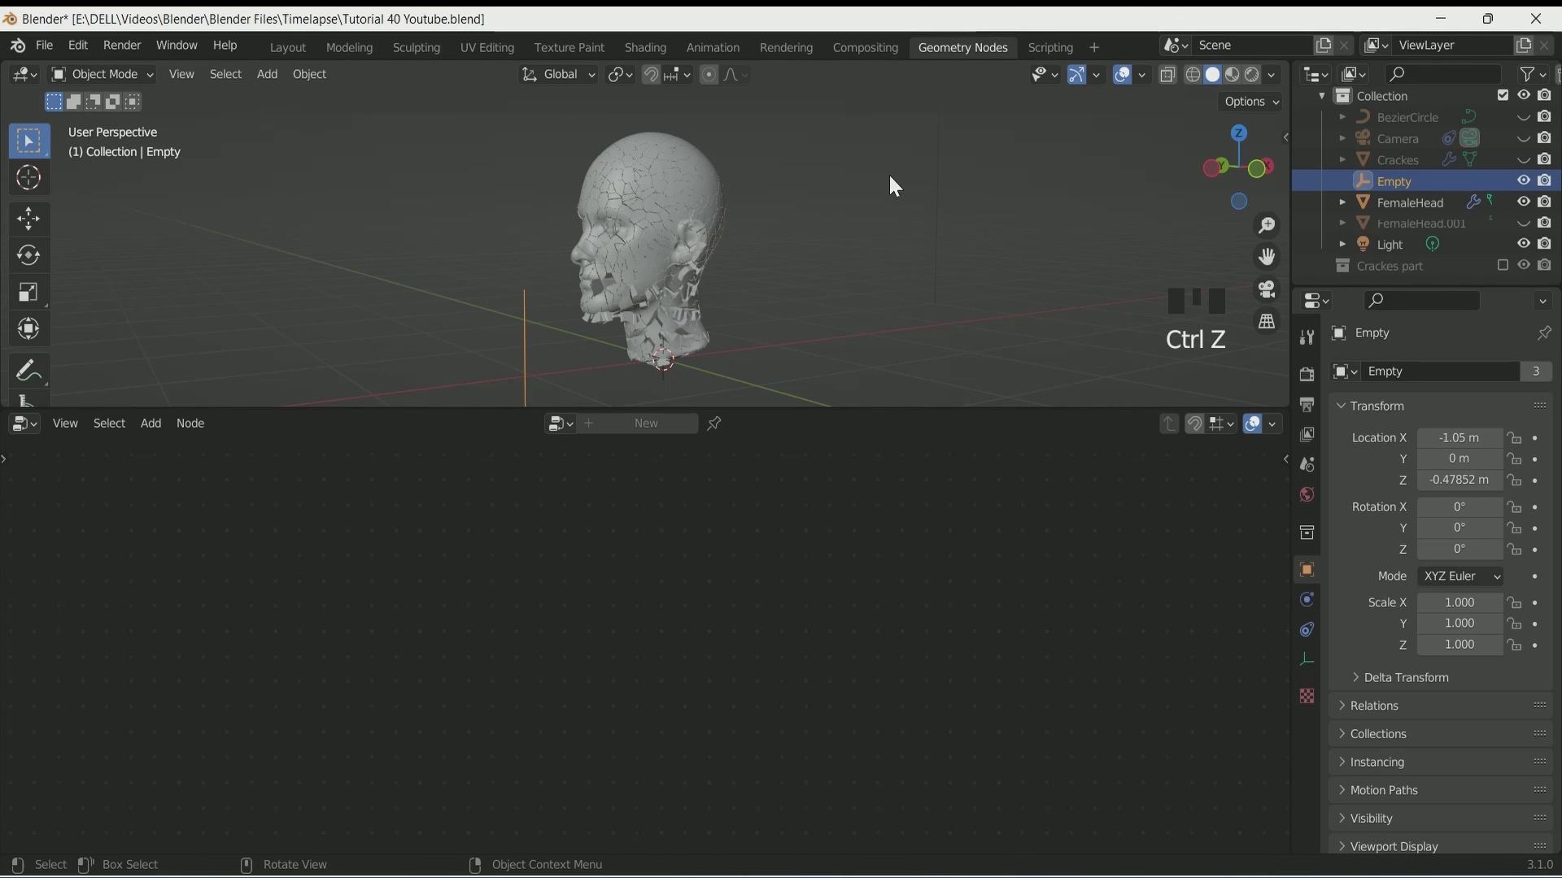
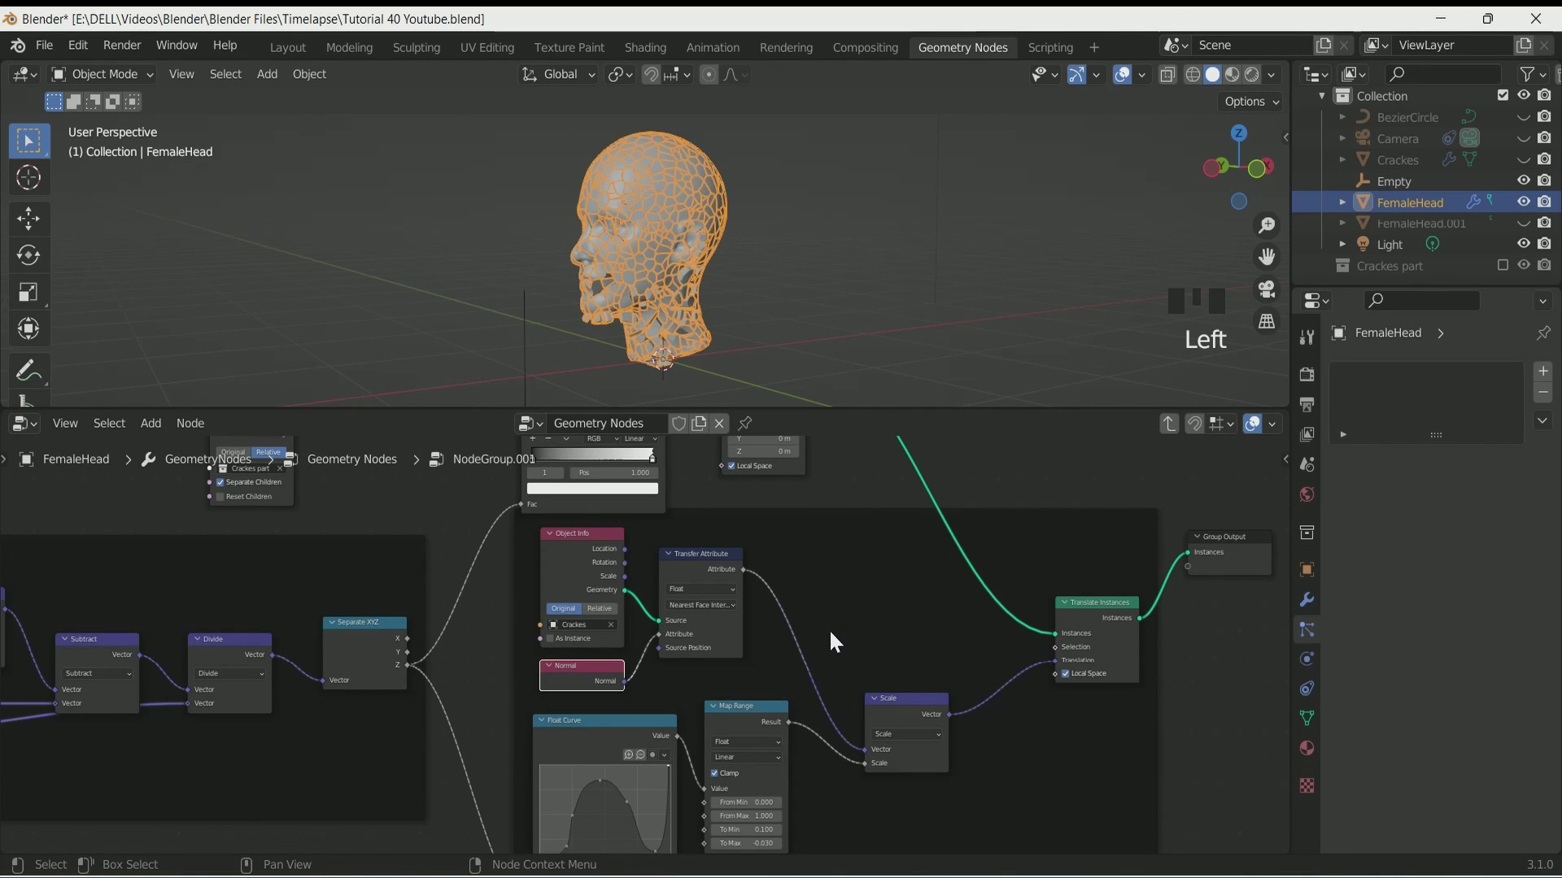
left_click_drag(754, 671, 642, 336)
scroll("up", 3)
left_click_drag(630, 325, 761, 255)
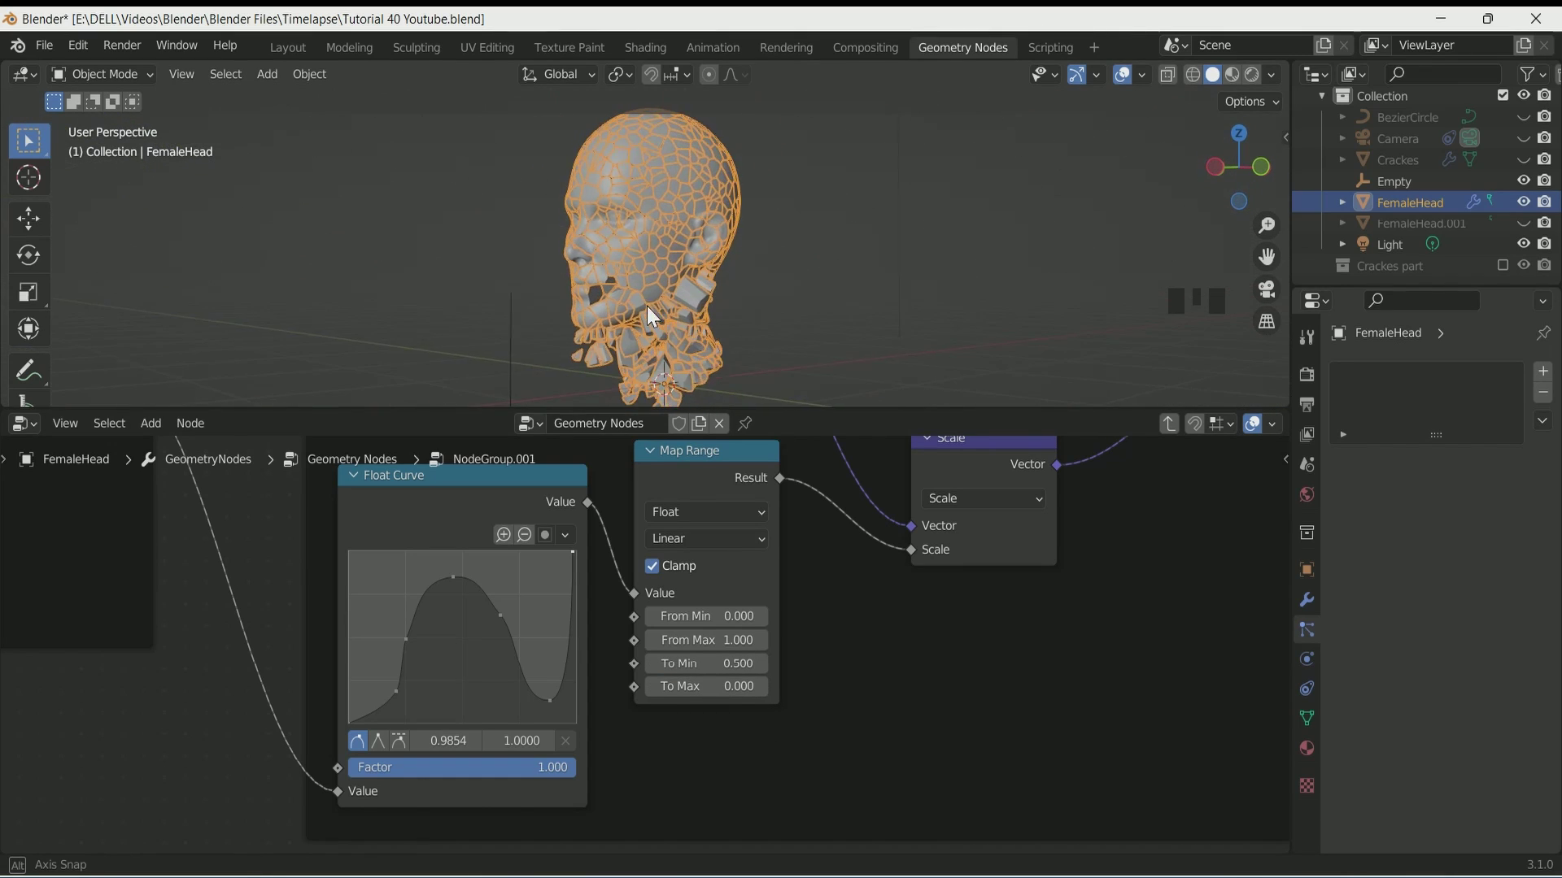
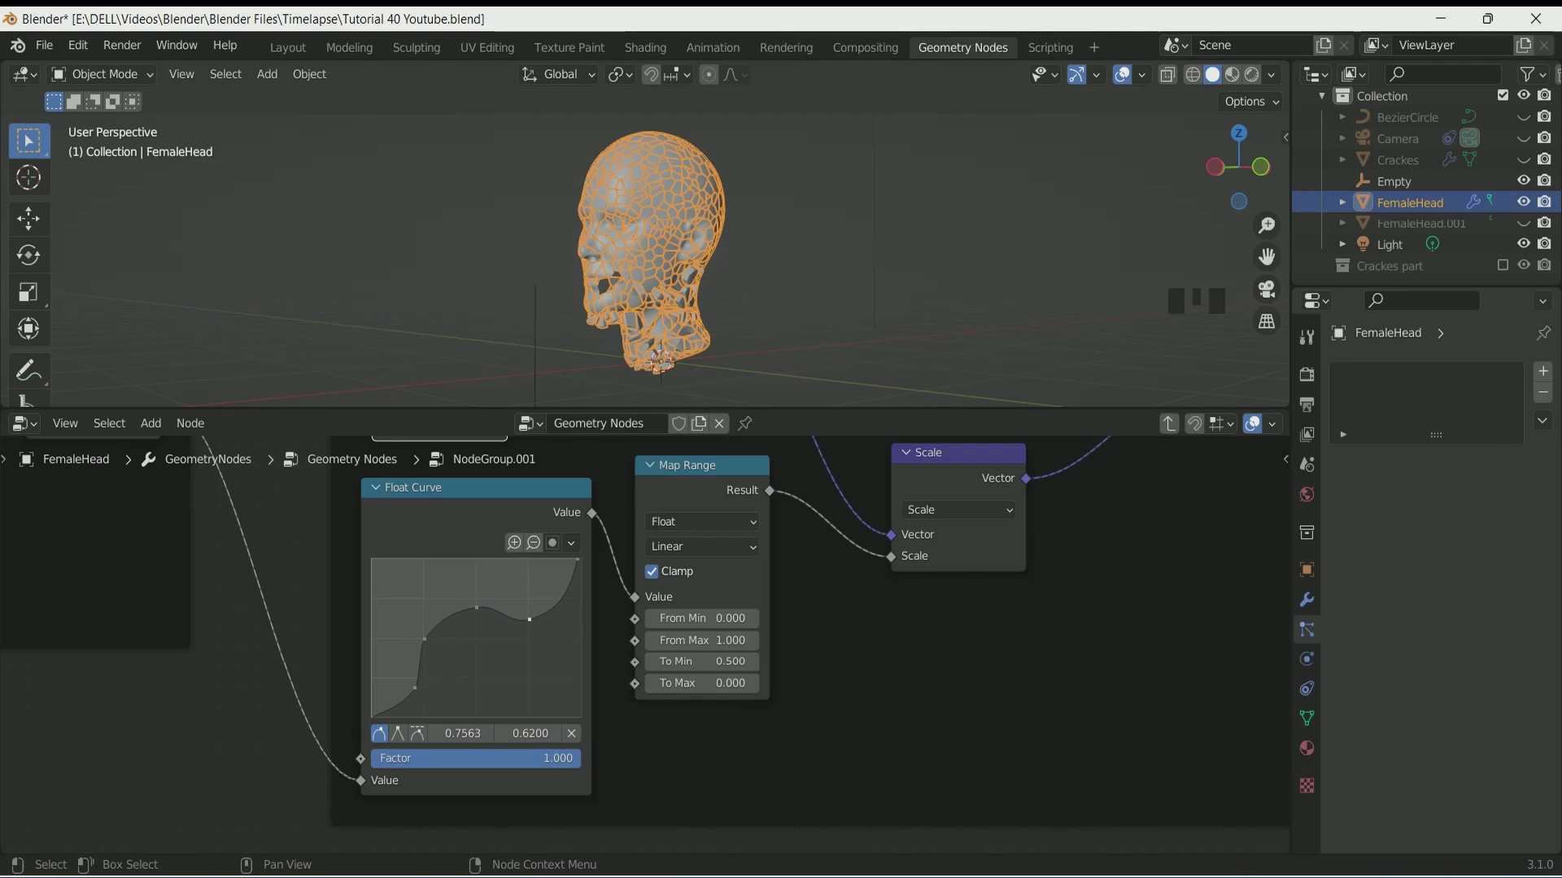
left_click_drag(521, 625, 673, 569)
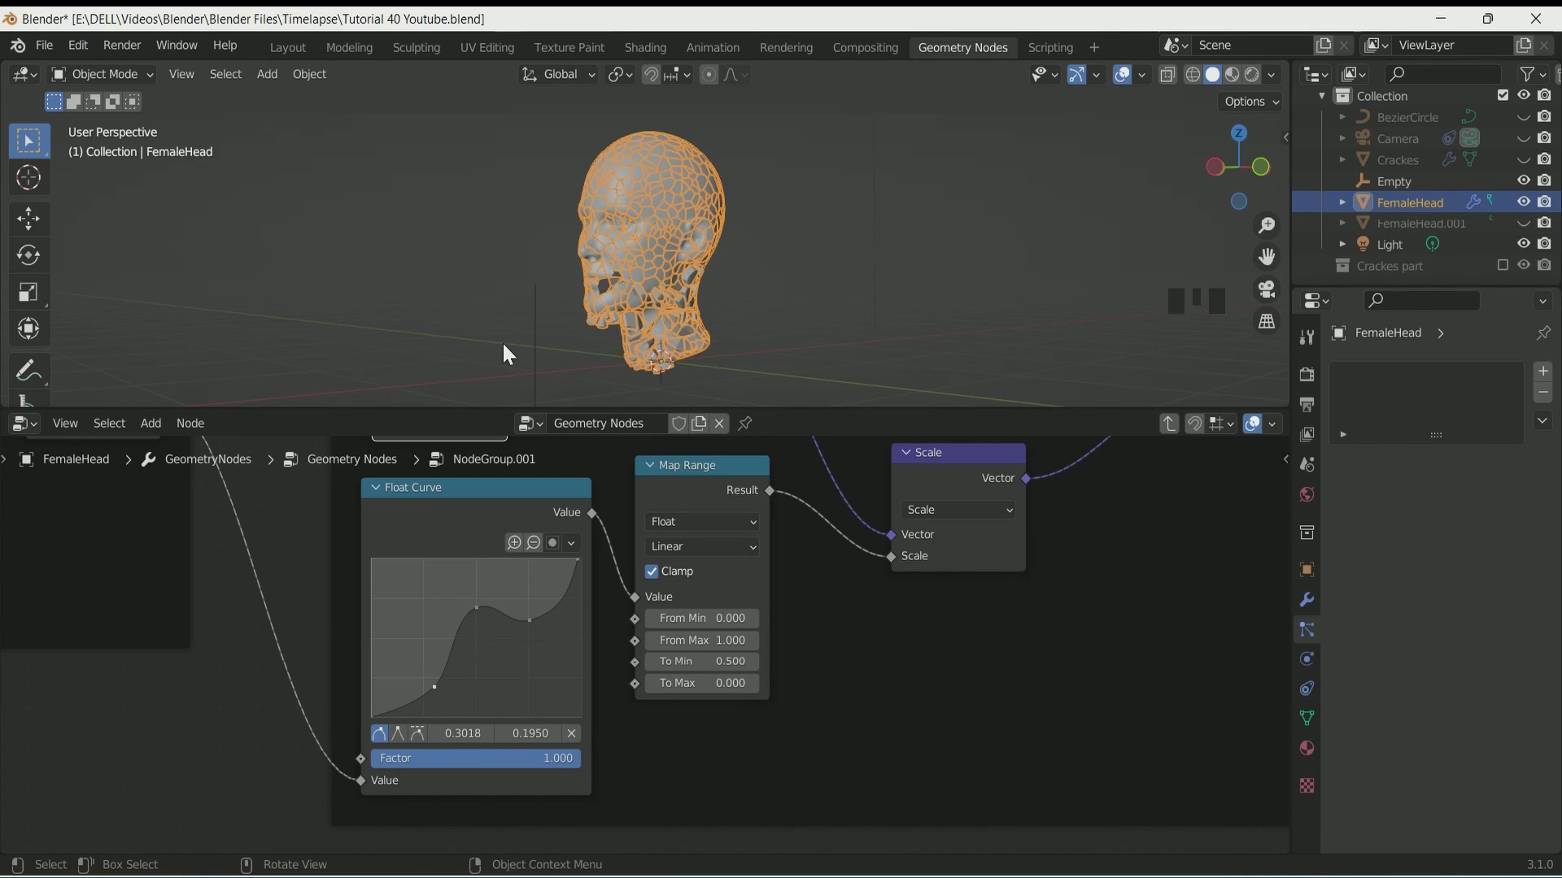
- Raise the Empty to preview the shattering, then return it to its place
left_click(655, 363)
key("g")
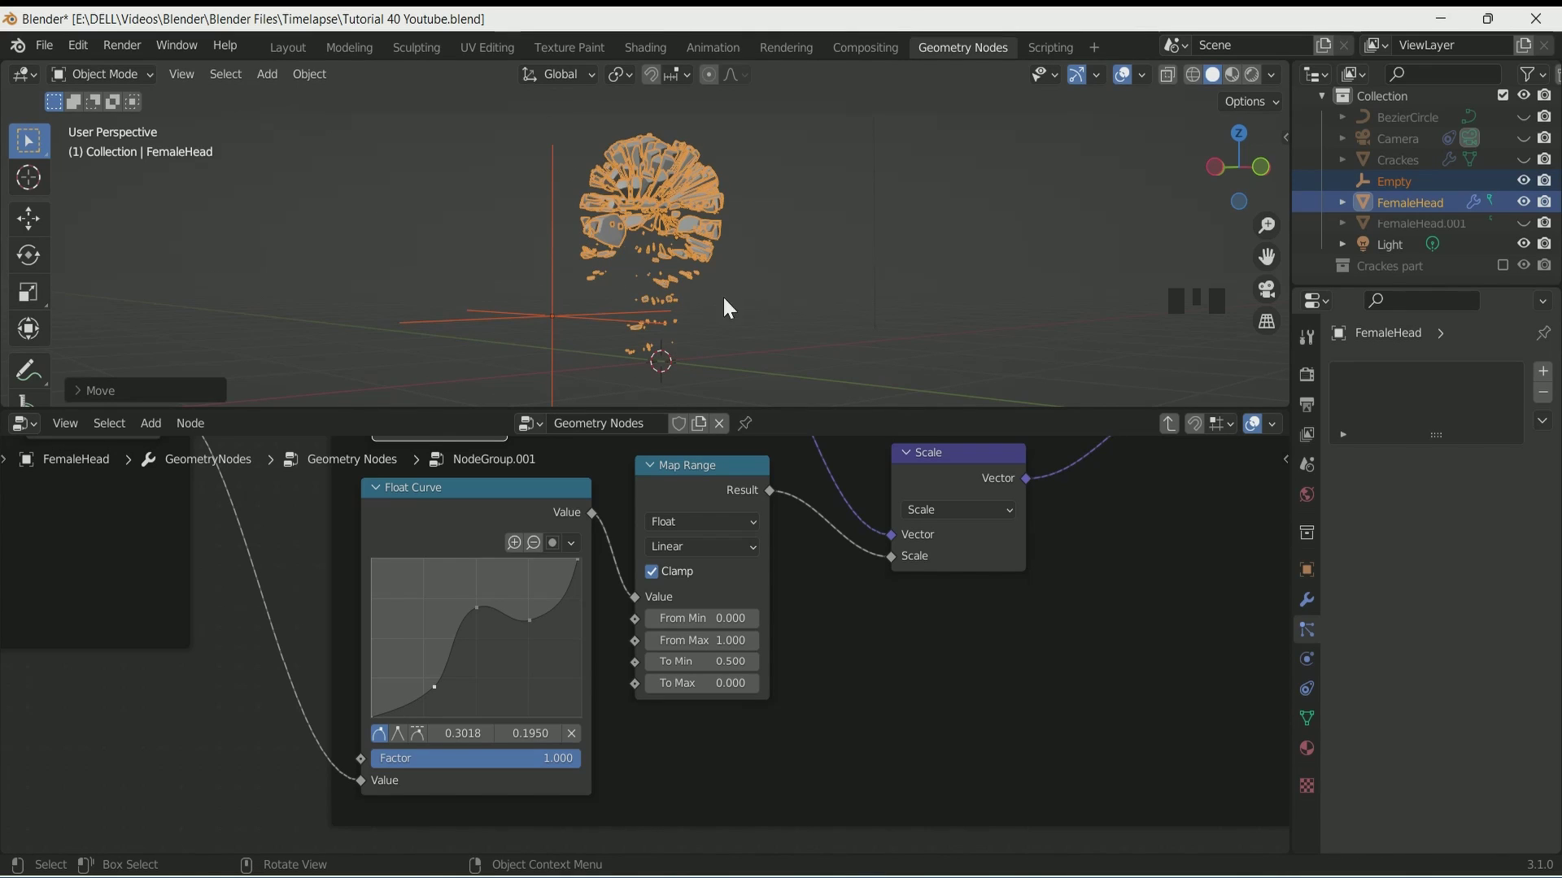
key("ctrl+z")
key("g")
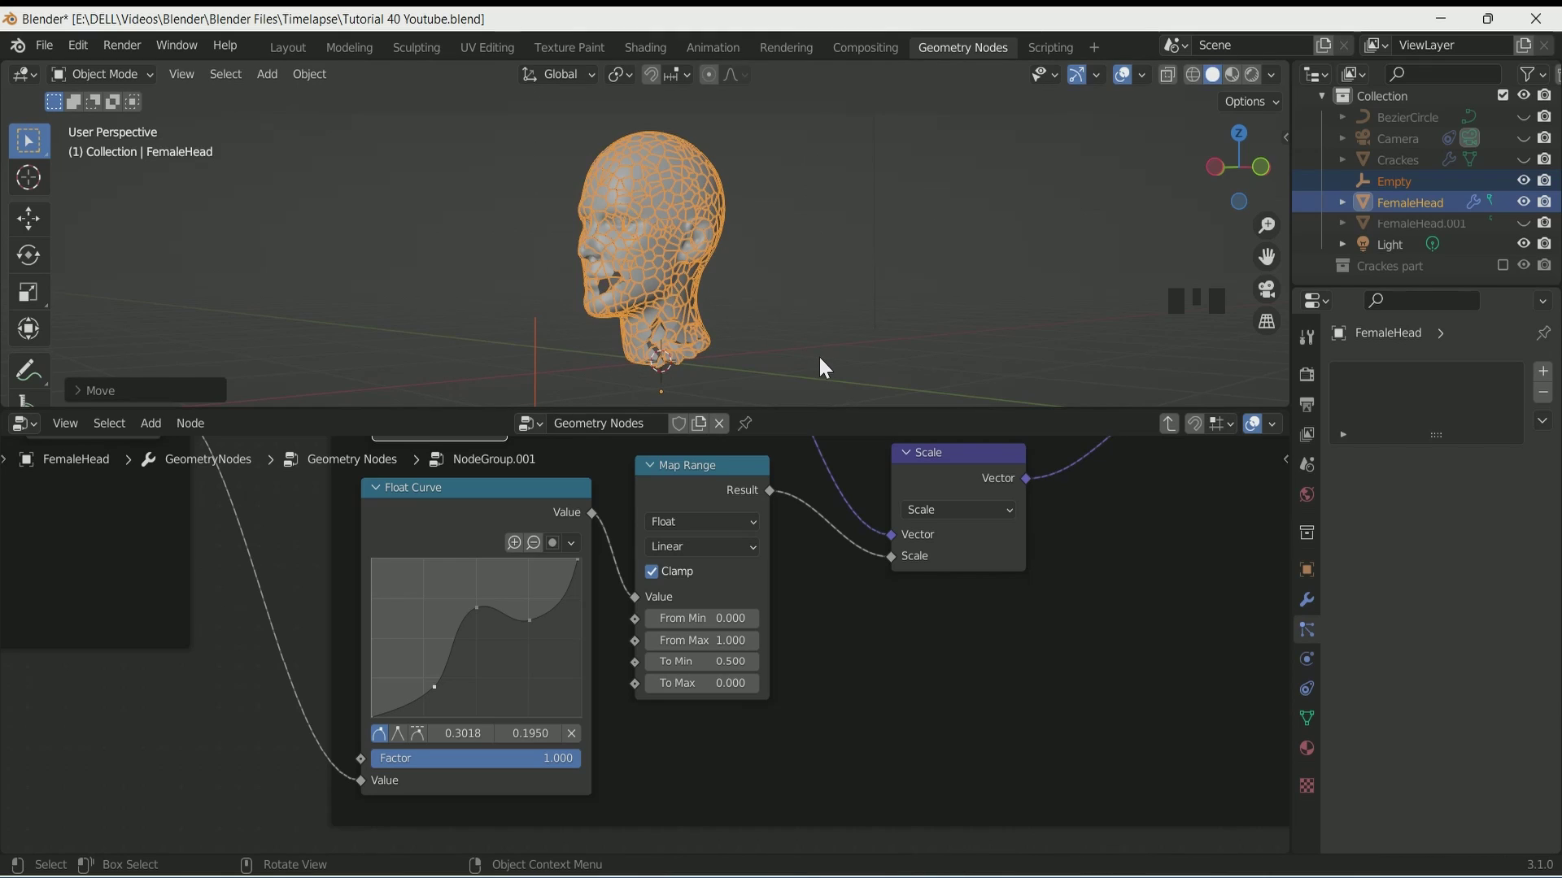
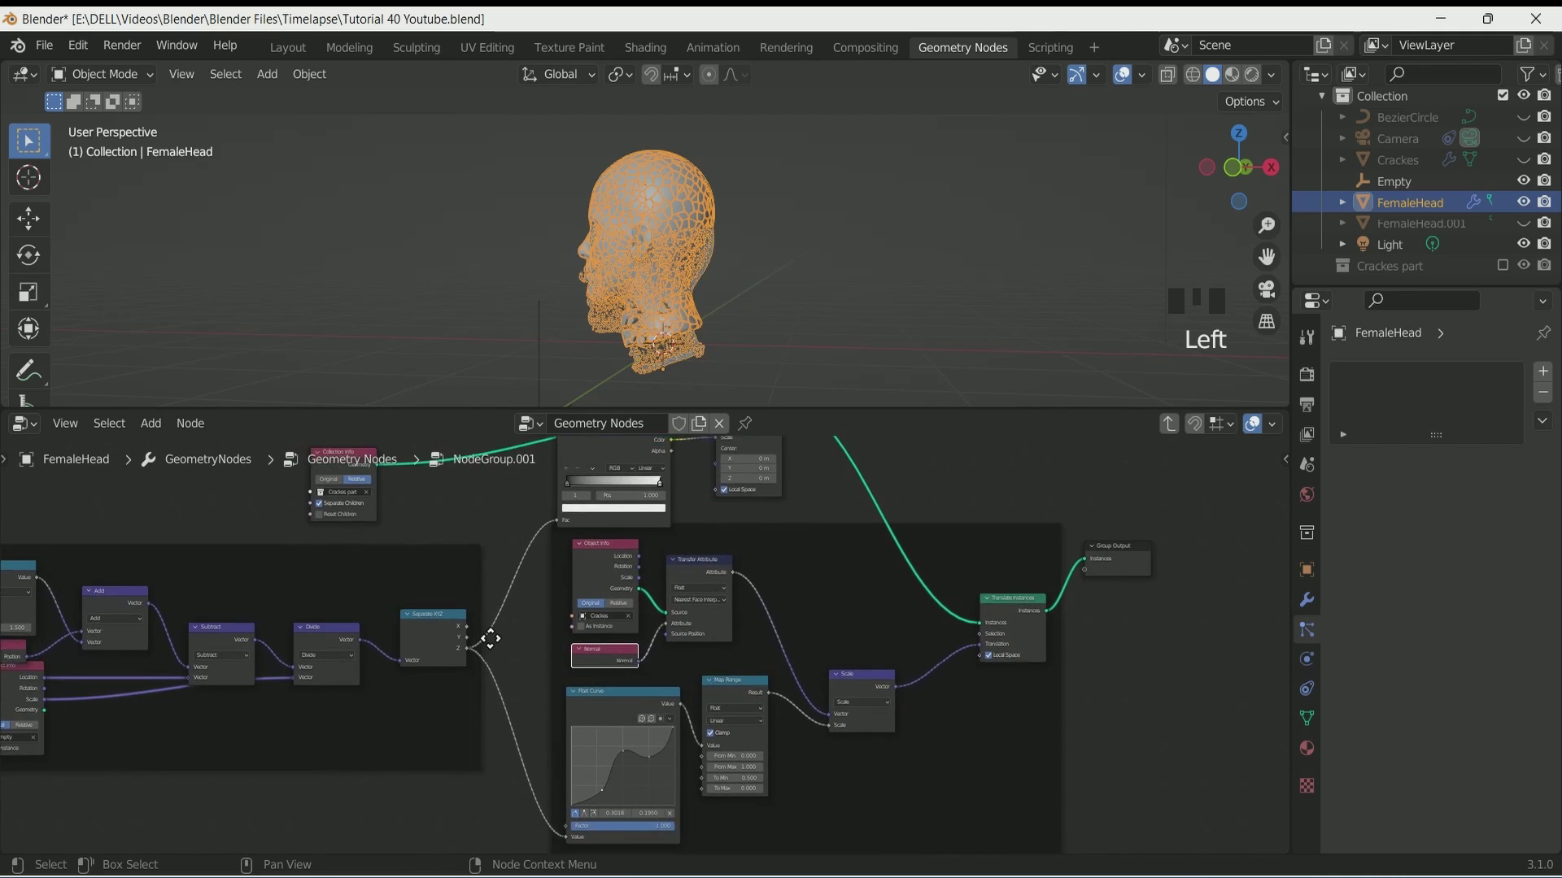
left_click(836, 294)
left_click(1423, 212)
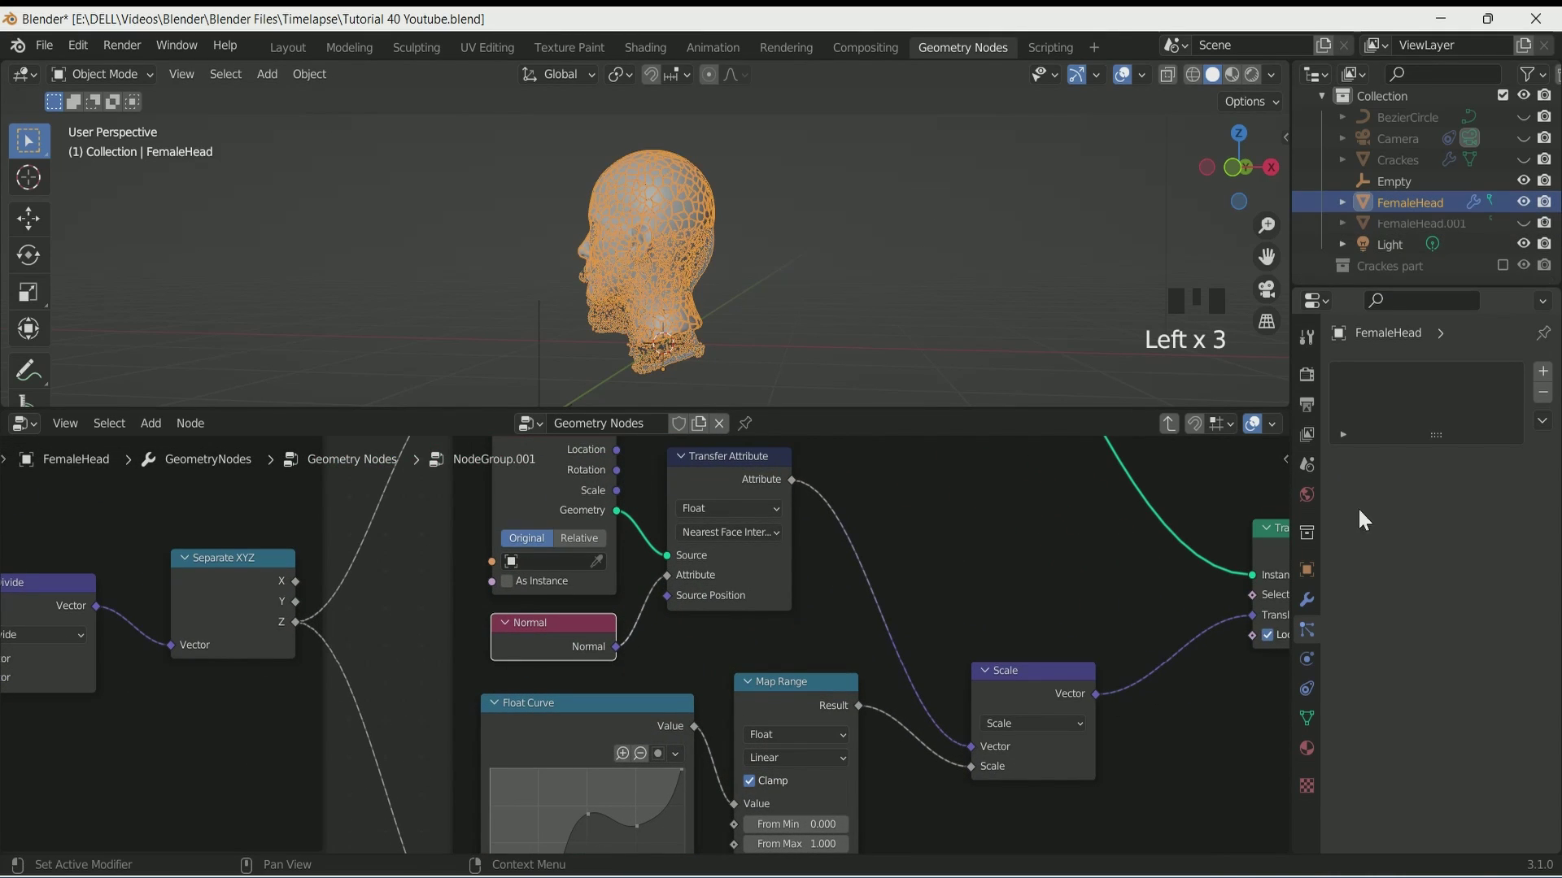
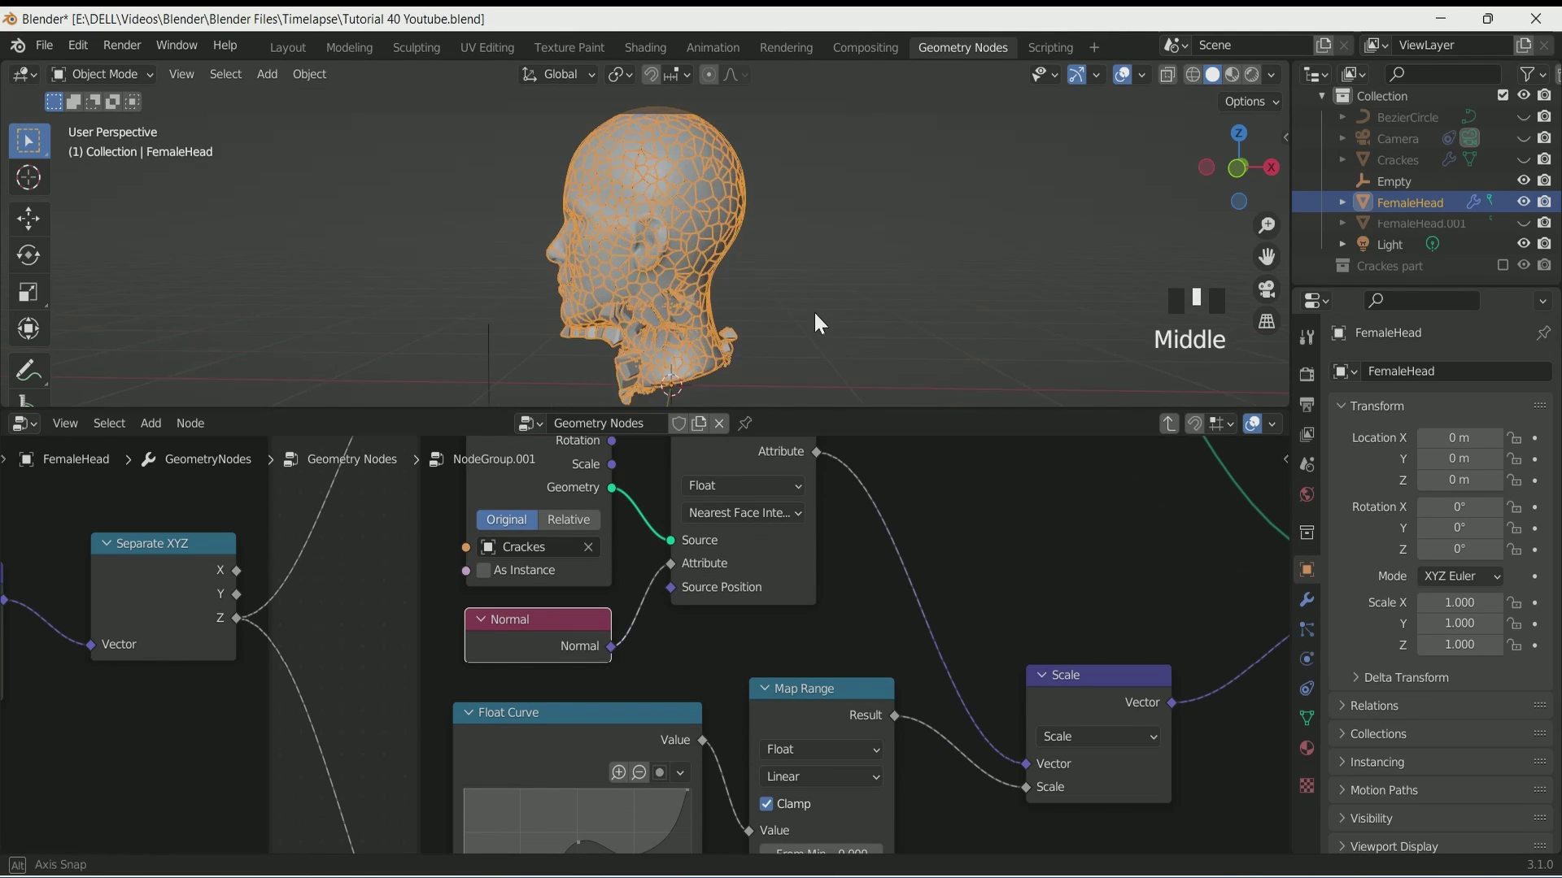
- Get a side view of the head and start moving the Empty vertically
left_click_drag(684, 297, 848, 349)
scroll("down", 3)
left_click_drag(751, 291, 552, 328)
left_click(552, 328)
key("g")
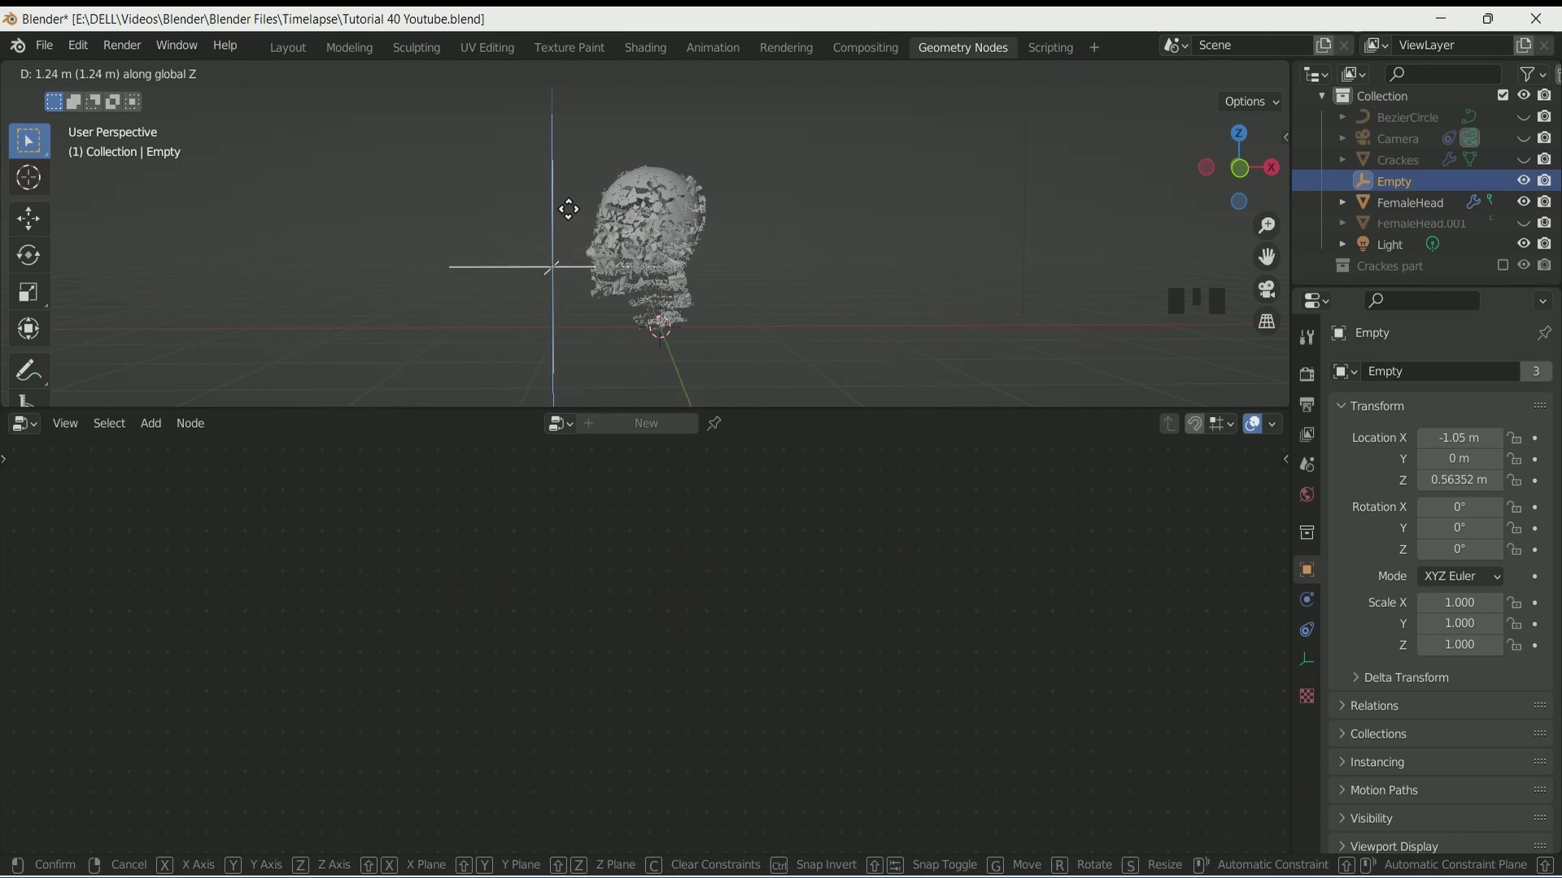
scroll("up", 3)
scroll("down", 3)
- Sweep the Empty up and down on Z to watch the pieces shatter and reassemble
key("g")
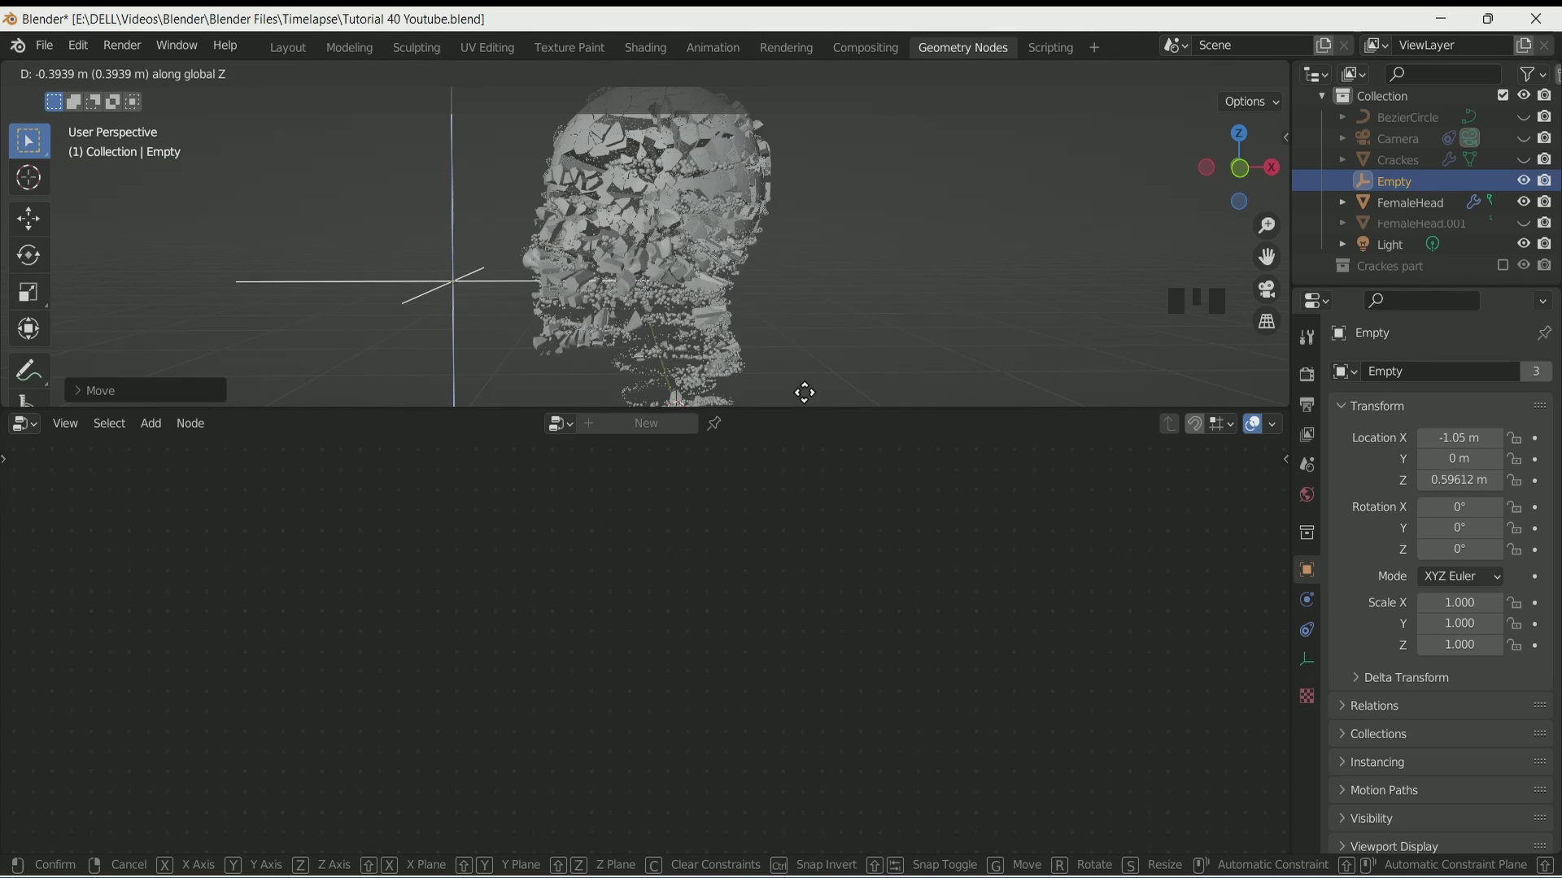
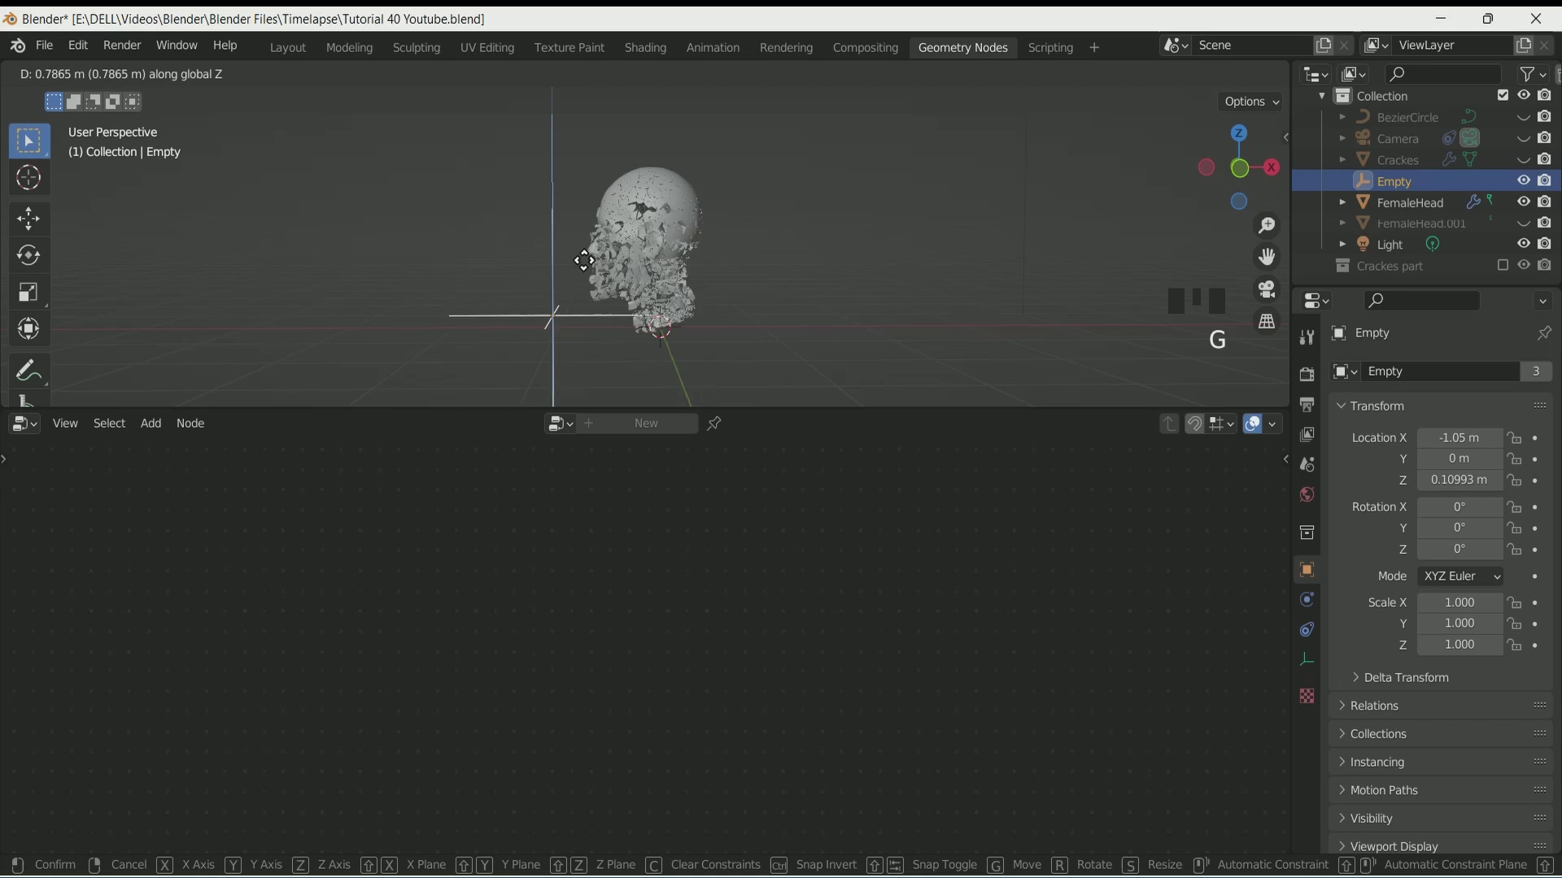
scroll("up", 3)
scroll("down", 3)
key("g")
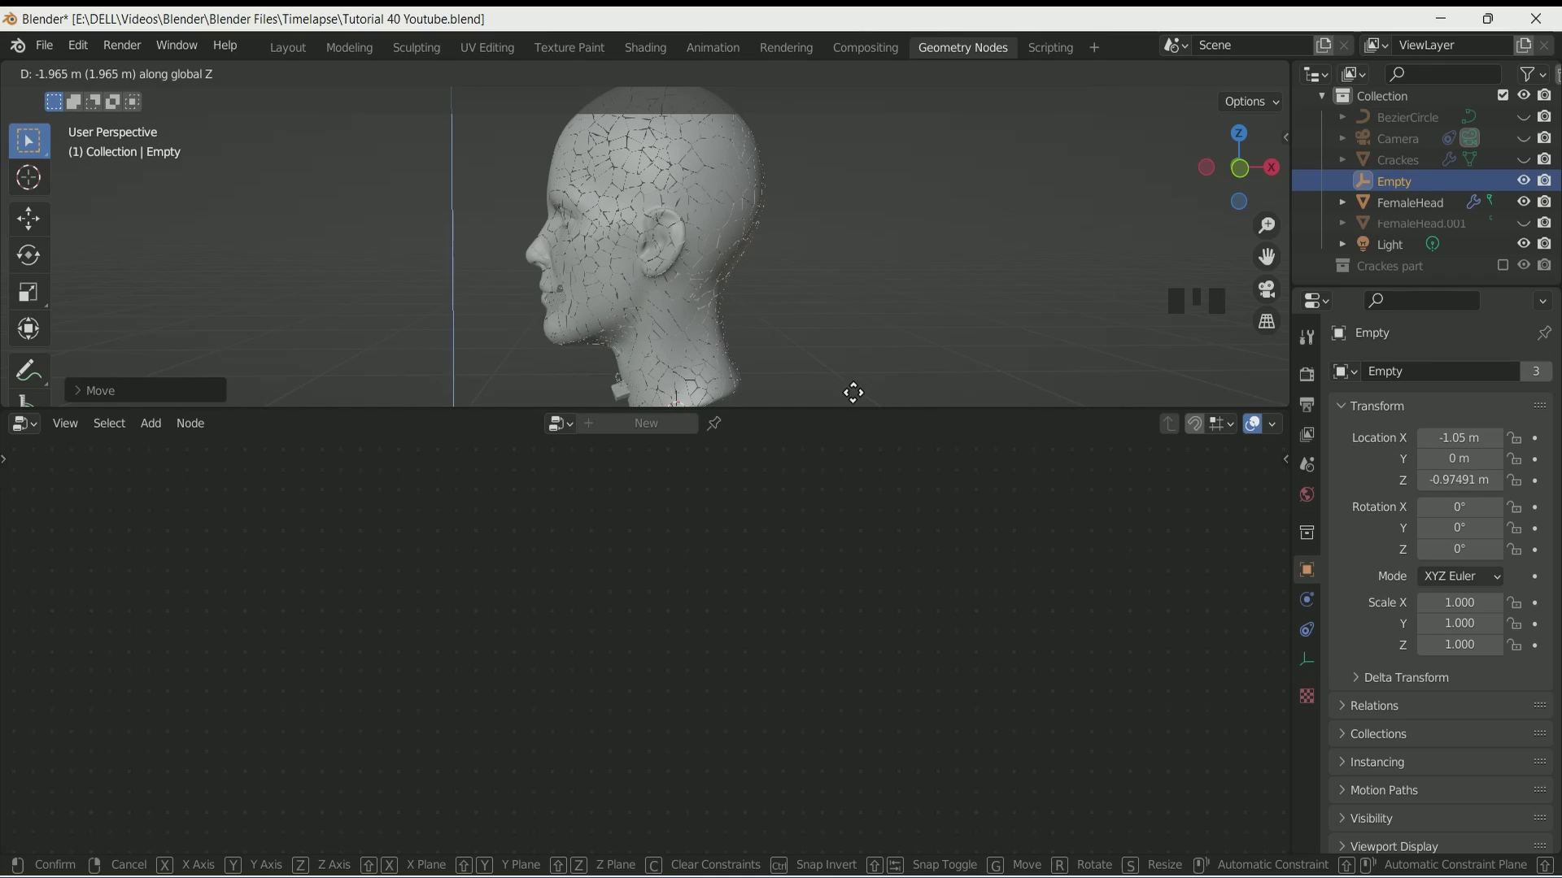
middle_click(785, 392)
- Select the head and bring up the add-node list to search for a math node
left_click(674, 240)
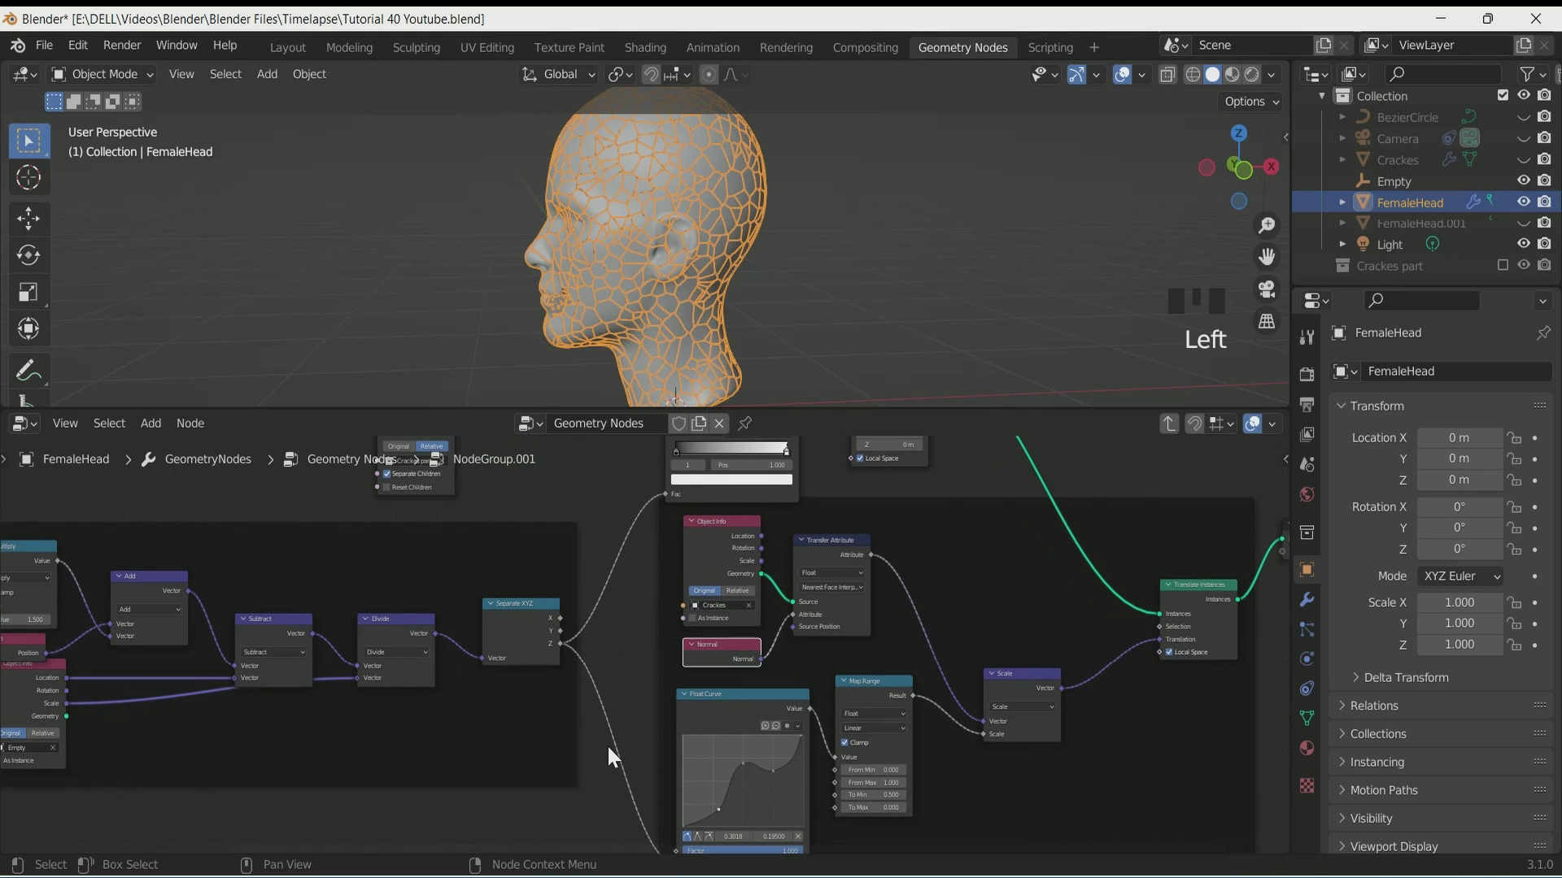
right_click(630, 541)
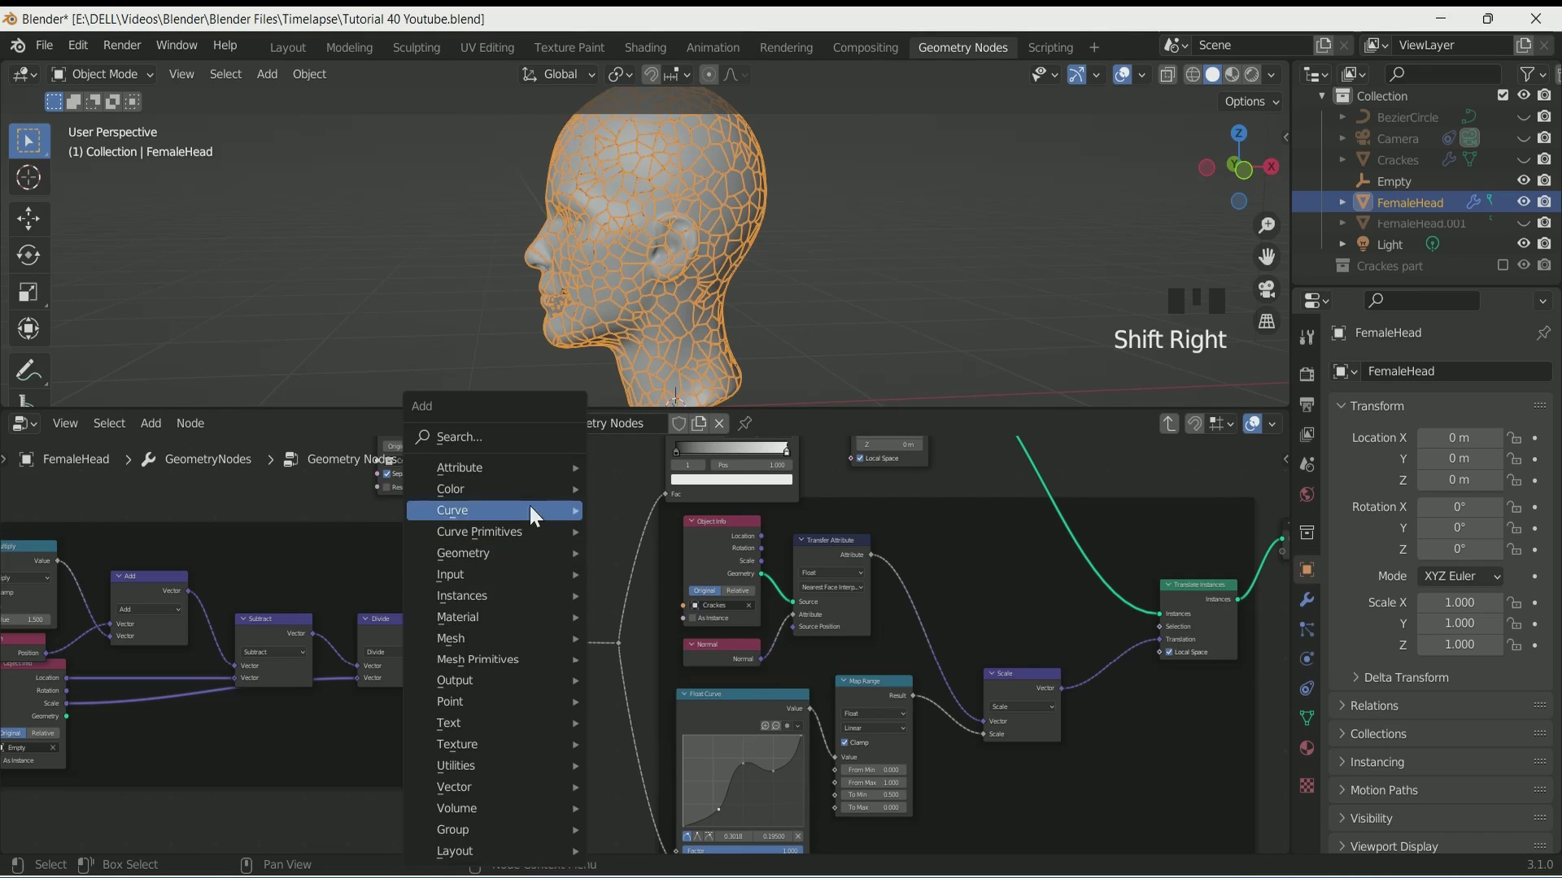